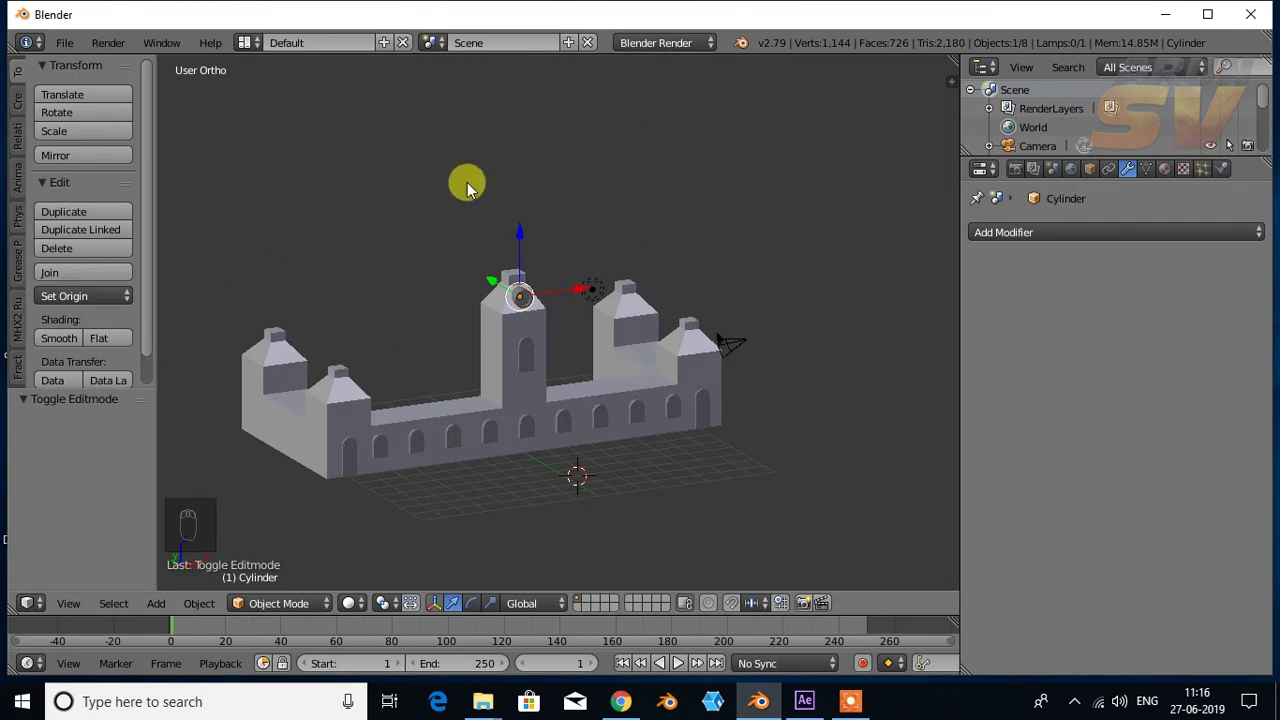
# Step: Select the castle wall and gather the window pieces into the selection, then join them with Ctrl+J
pyautogui.middleClick(606, 311)
pyautogui.moveTo(562, 392); pyautogui.dragTo(726, 388)
pyautogui.click(557, 406)
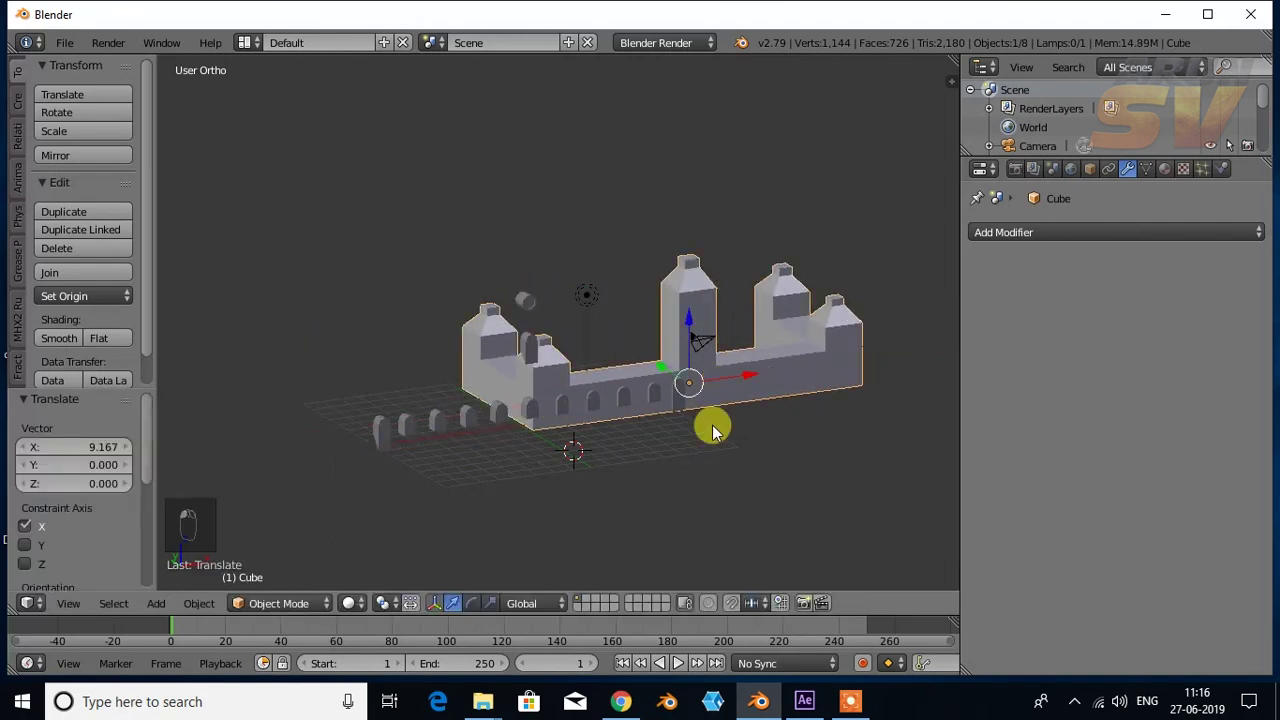
pyautogui.press('ctrl+z')
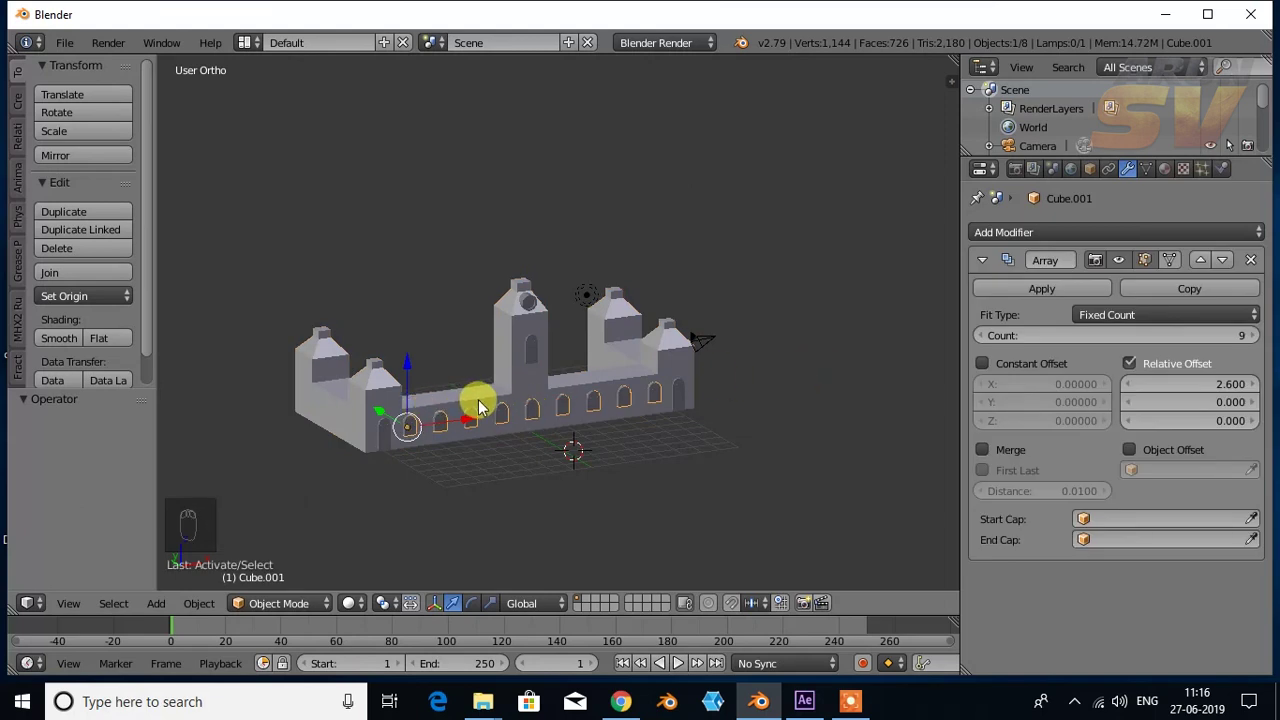
pyautogui.moveTo(390, 440); pyautogui.dragTo(538, 359)
pyautogui.moveTo(538, 359); pyautogui.dragTo(684, 427)
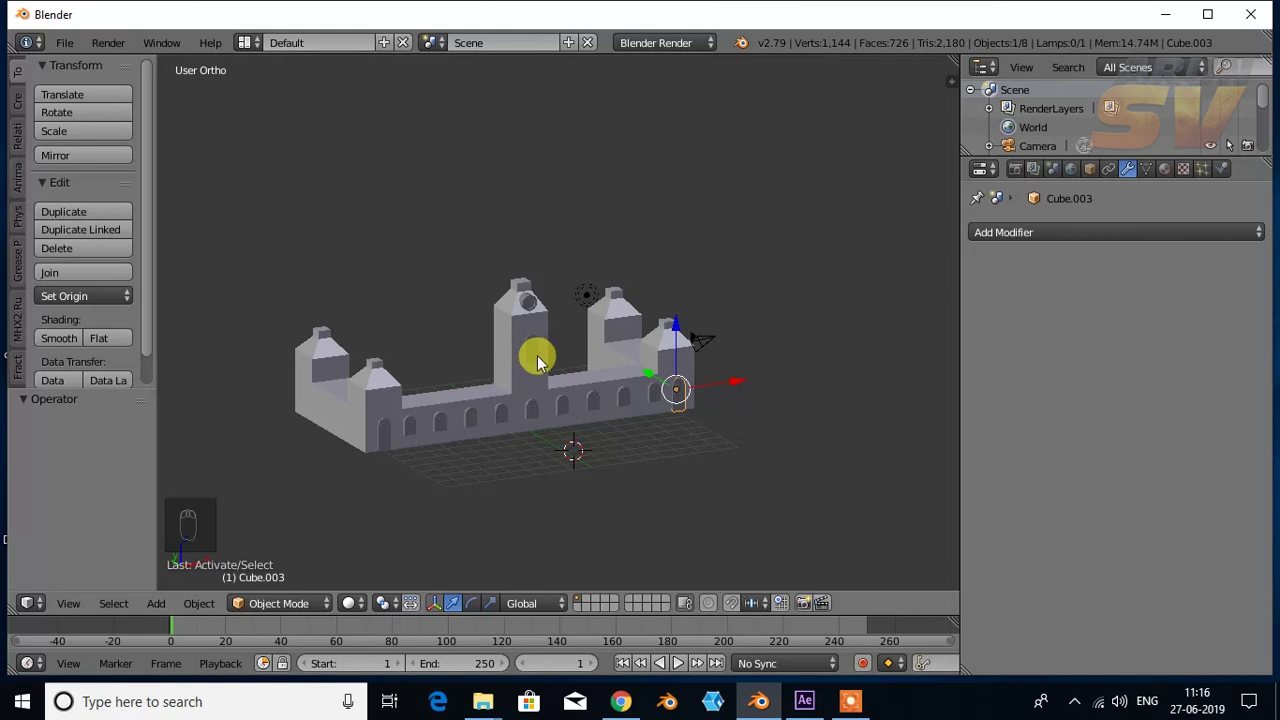
pyautogui.moveTo(541, 361); pyautogui.dragTo(598, 380)
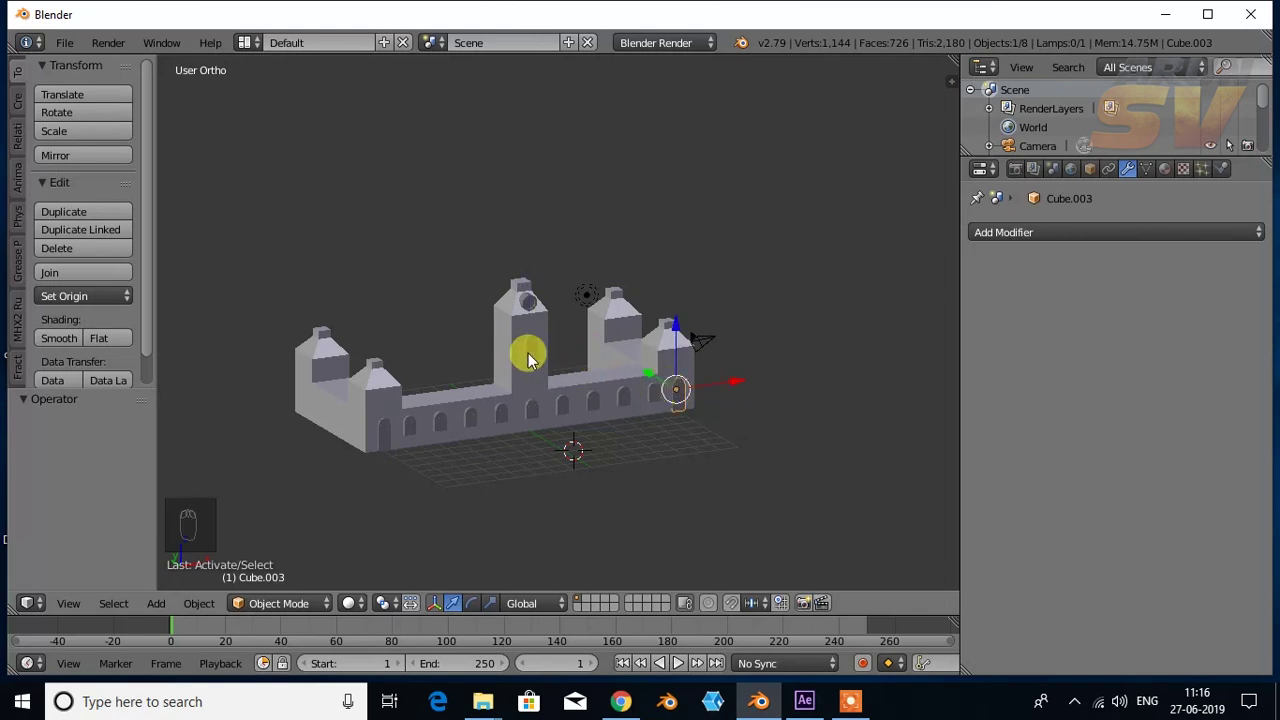
pyautogui.moveTo(535, 361); pyautogui.dragTo(470, 481)
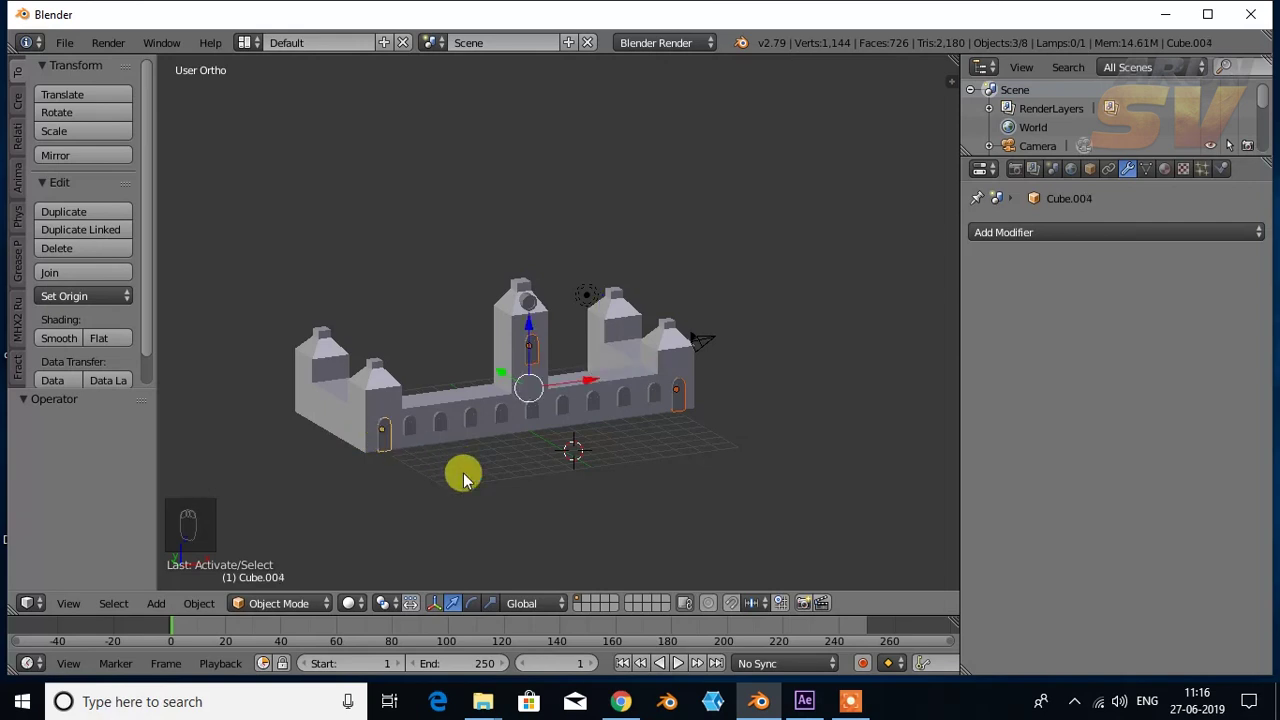
pyautogui.press('ctrl+j')
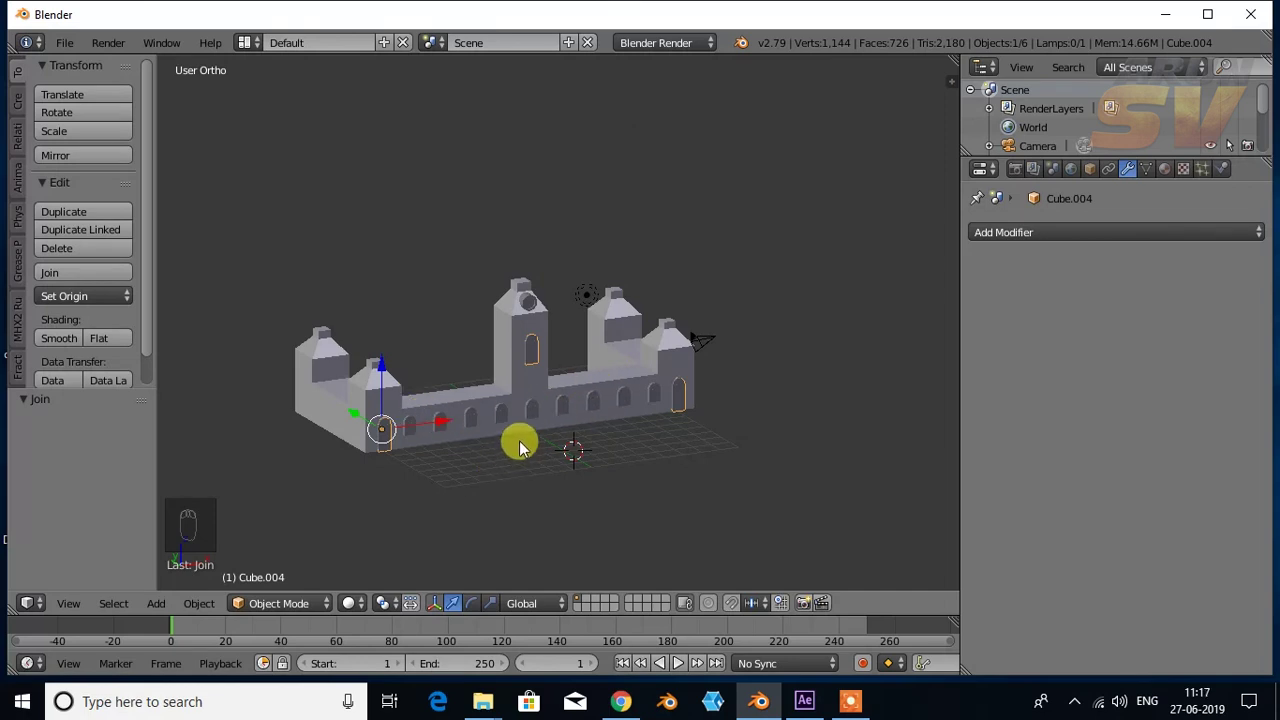
# Step: Add a remaining window piece to the selection, reverting a stray move
pyautogui.moveTo(526, 448); pyautogui.dragTo(533, 464)
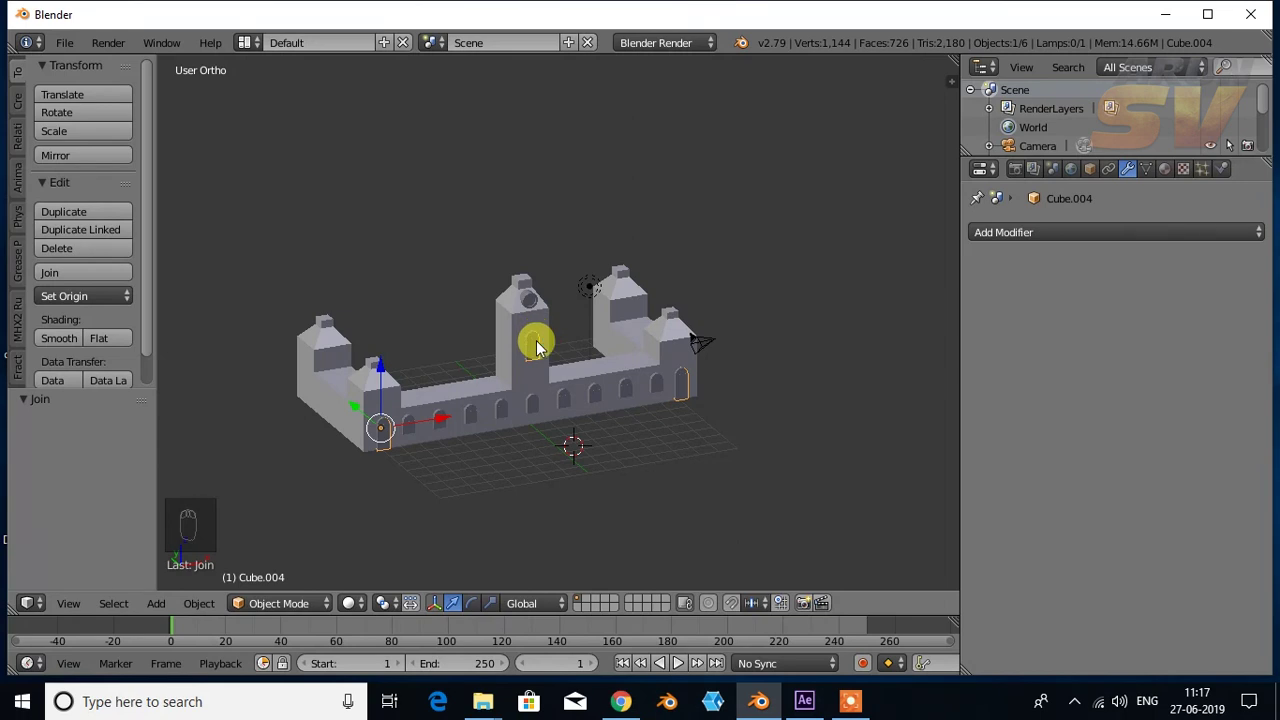
pyautogui.rightClick(543, 348)
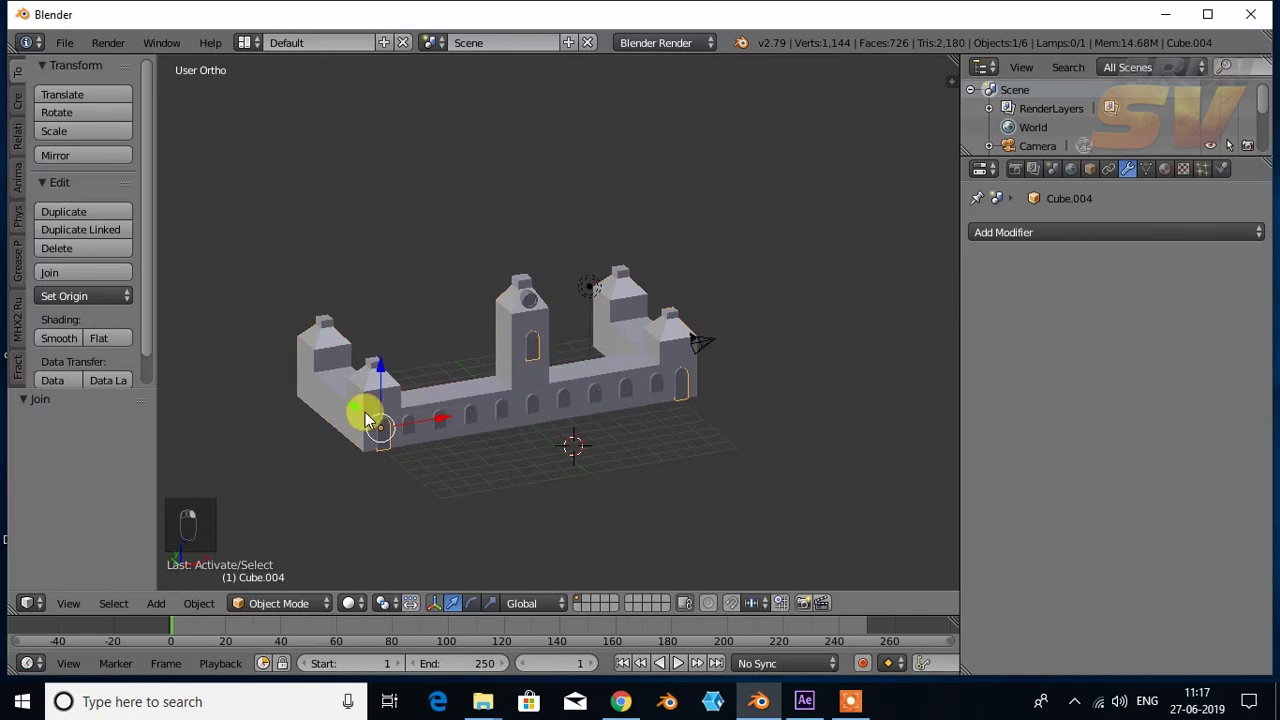
pyautogui.moveTo(412, 453); pyautogui.dragTo(671, 476)
pyautogui.press('ctrl+z')
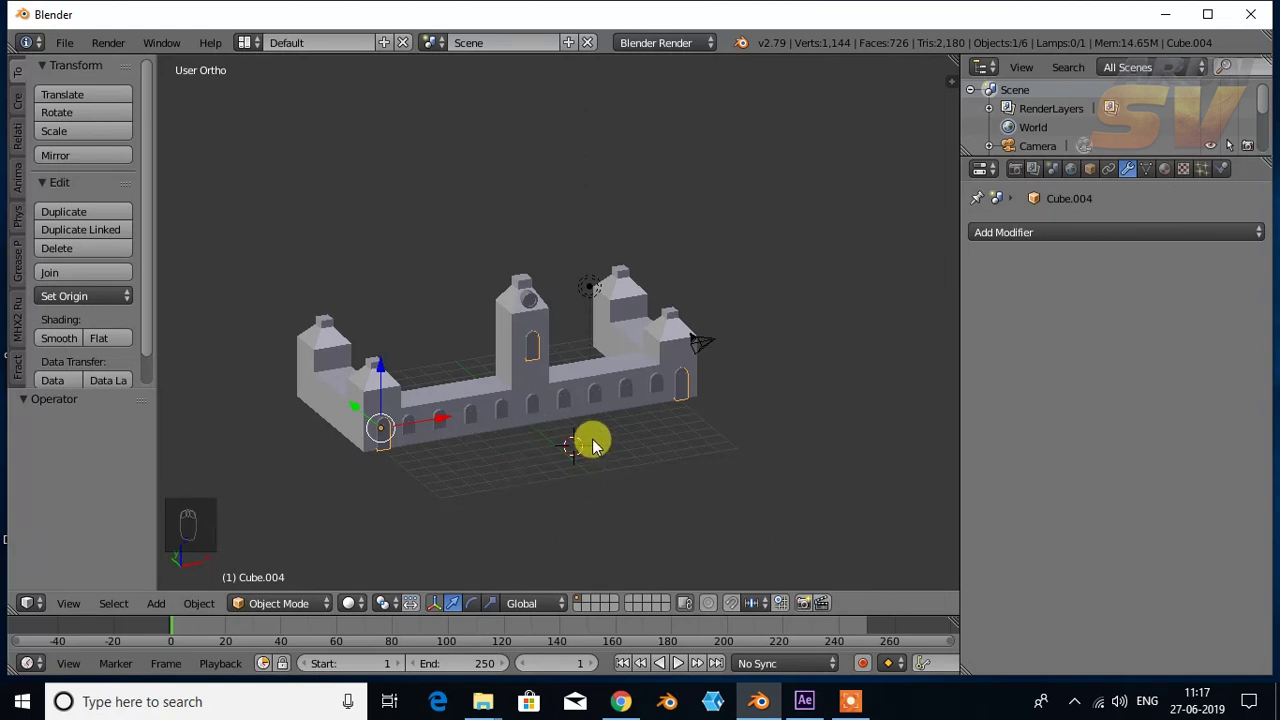
pyautogui.middleClick(601, 451)
pyautogui.middleClick(586, 434)
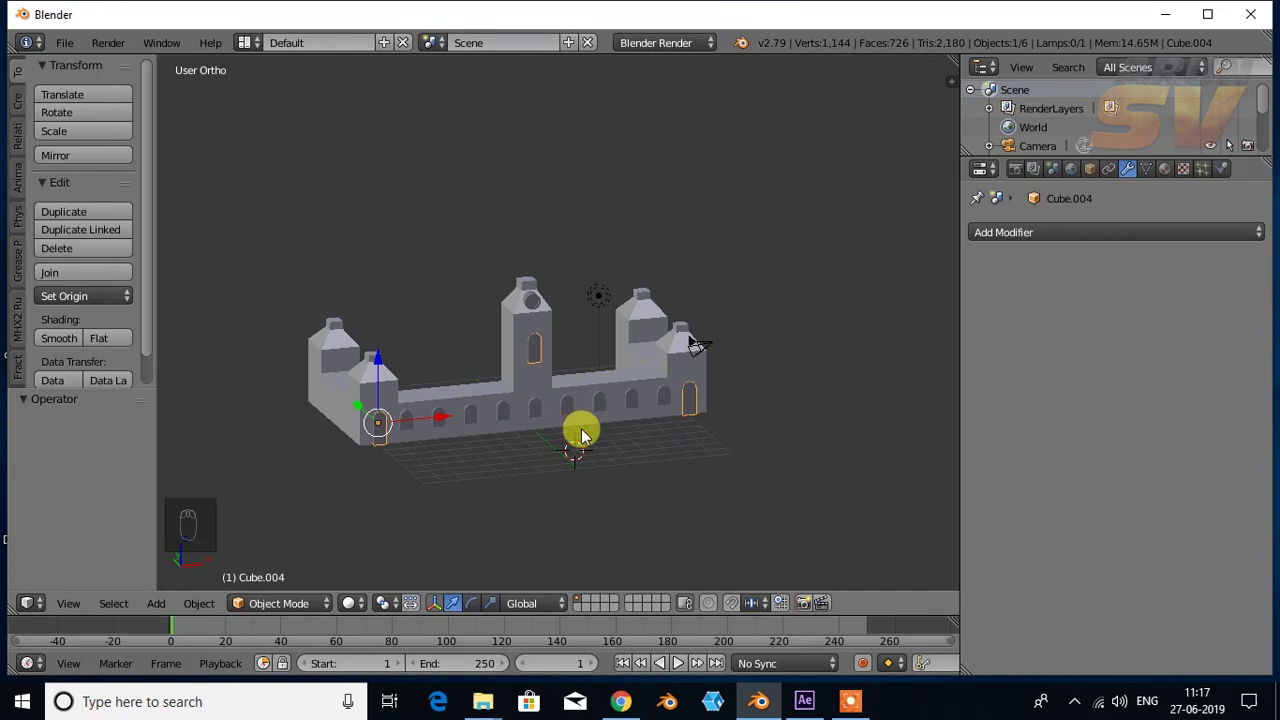
# Step: Select the combined castle object and show its Object Data settings
pyautogui.moveTo(537, 388); pyautogui.dragTo(514, 312)
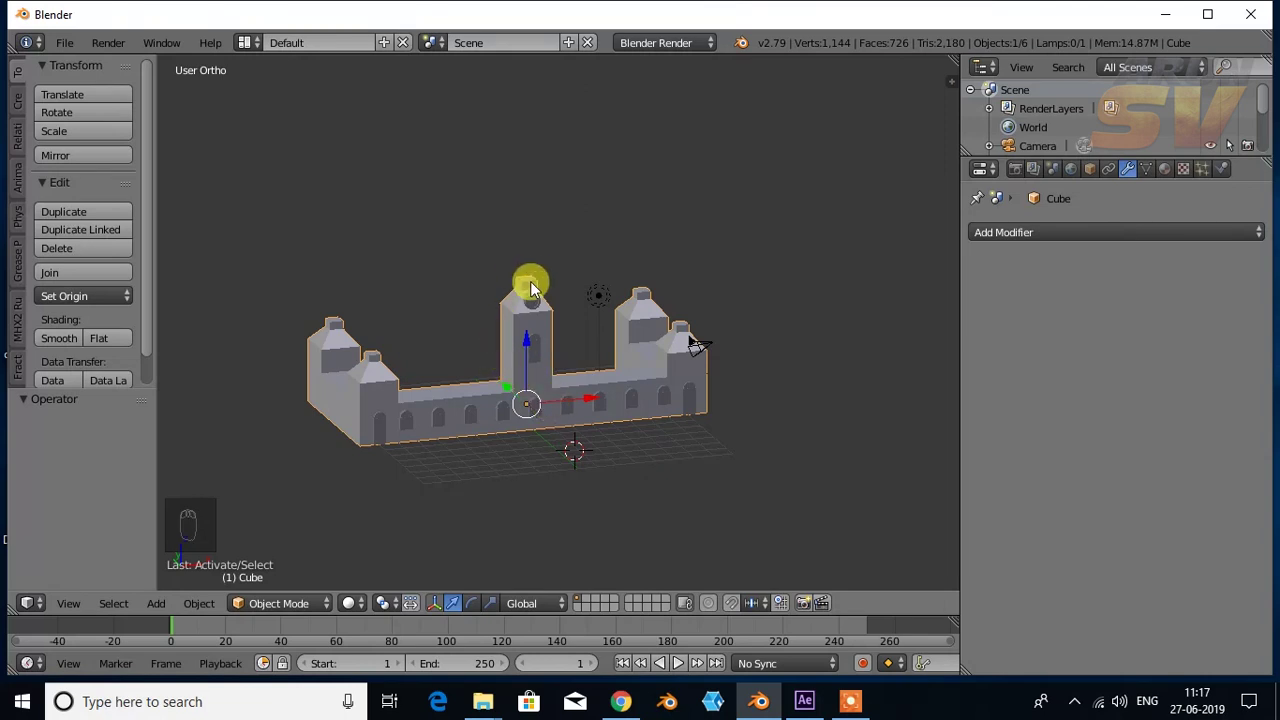
pyautogui.moveTo(570, 408); pyautogui.dragTo(543, 364)
pyautogui.press('ctrl+z')
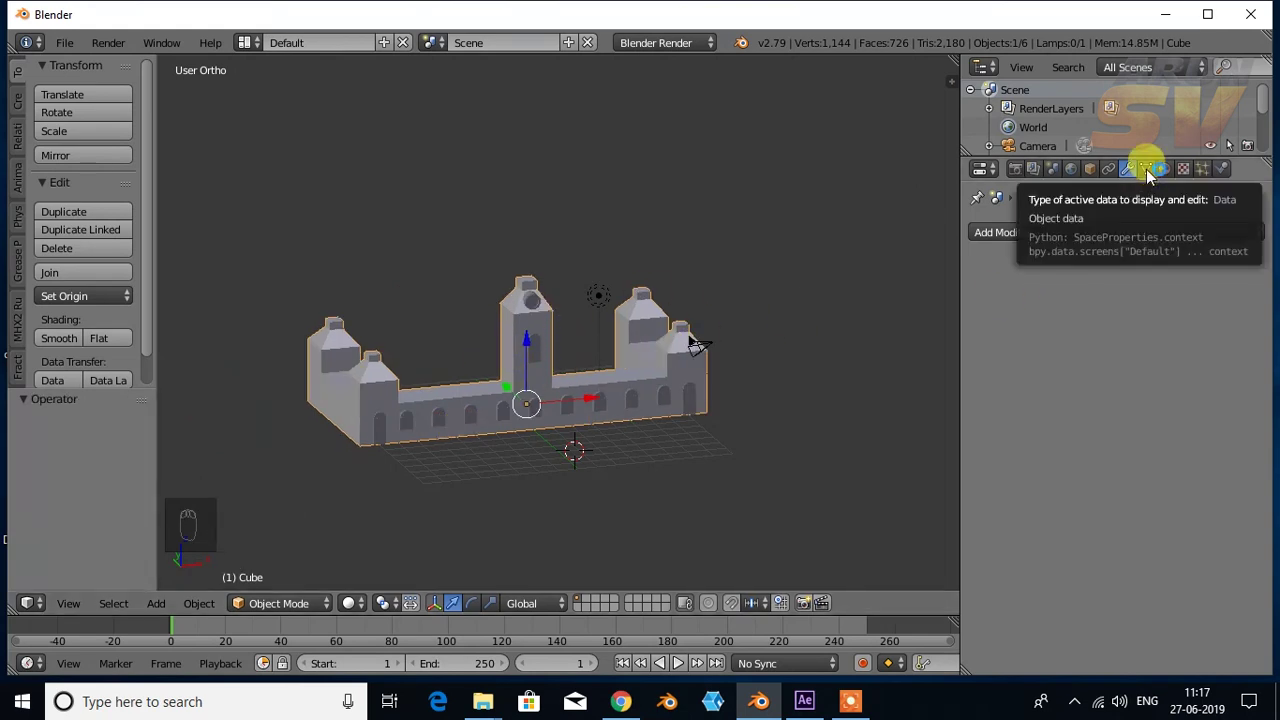
pyautogui.moveTo(1152, 180); pyautogui.dragTo(1148, 170)
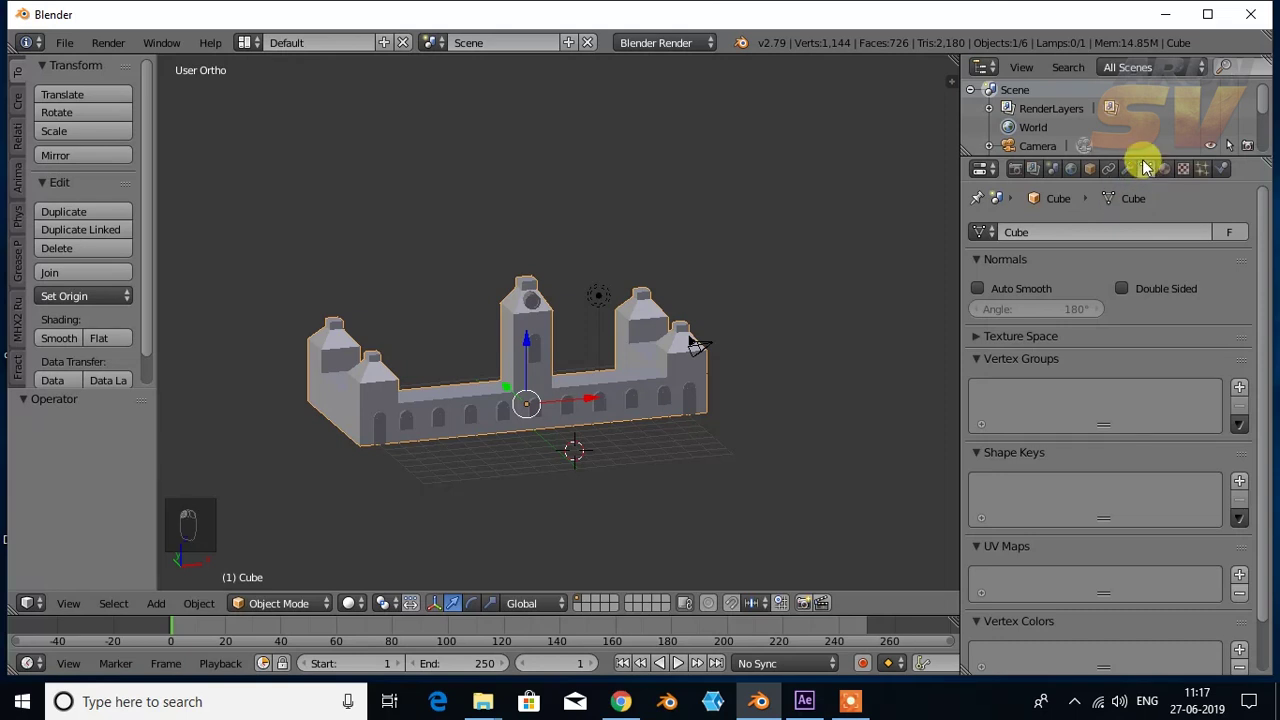
pyautogui.moveTo(1048, 338); pyautogui.dragTo(987, 461)
pyautogui.moveTo(987, 461); pyautogui.dragTo(769, 461)
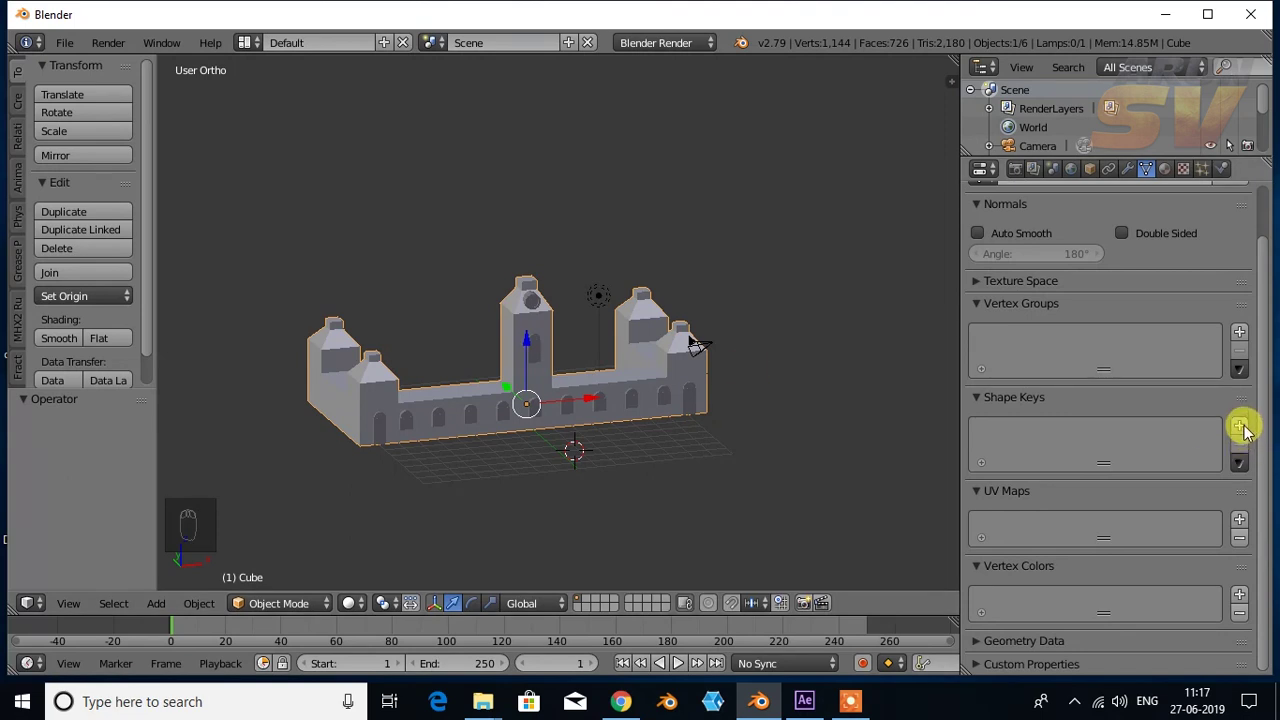
# Step: Add a Basis shape key and a second shape key, Key 1
pyautogui.moveTo(1247, 432); pyautogui.dragTo(1012, 445)
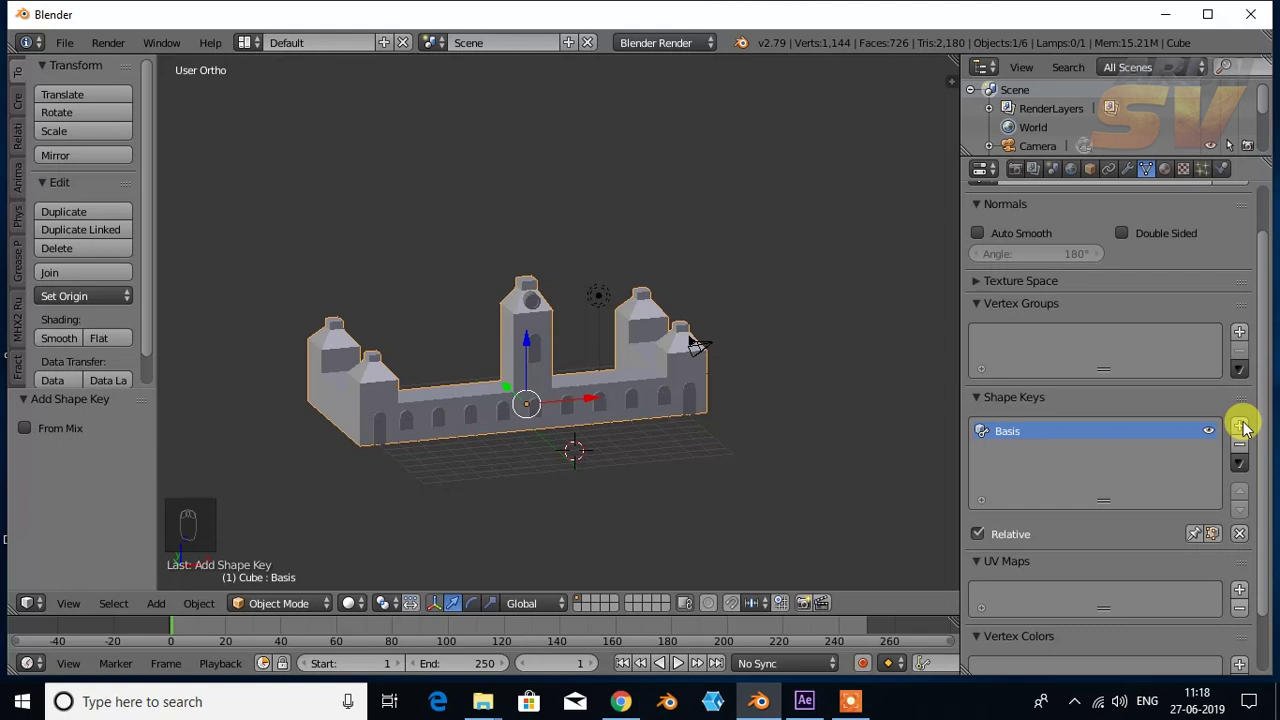
pyautogui.moveTo(1245, 430); pyautogui.dragTo(1018, 458)
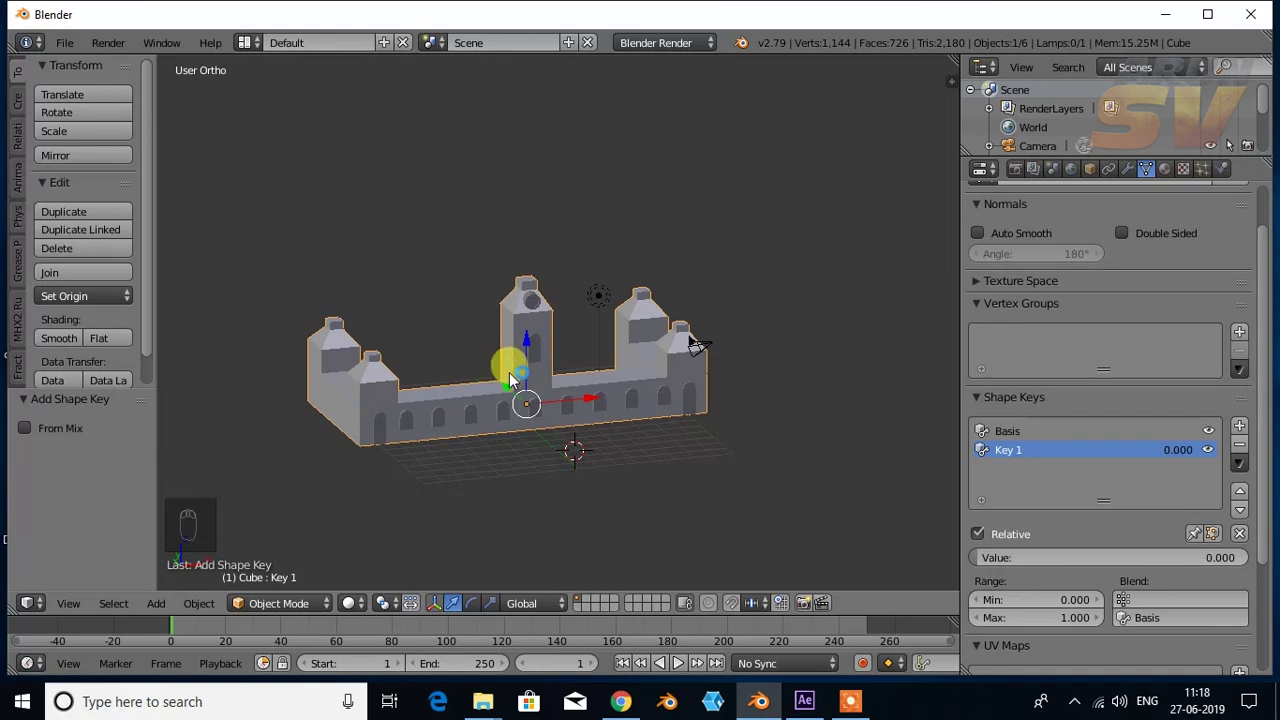
# Step: Enter Edit Mode on the castle mesh and switch to Front Ortho view
pyautogui.press('Tab')
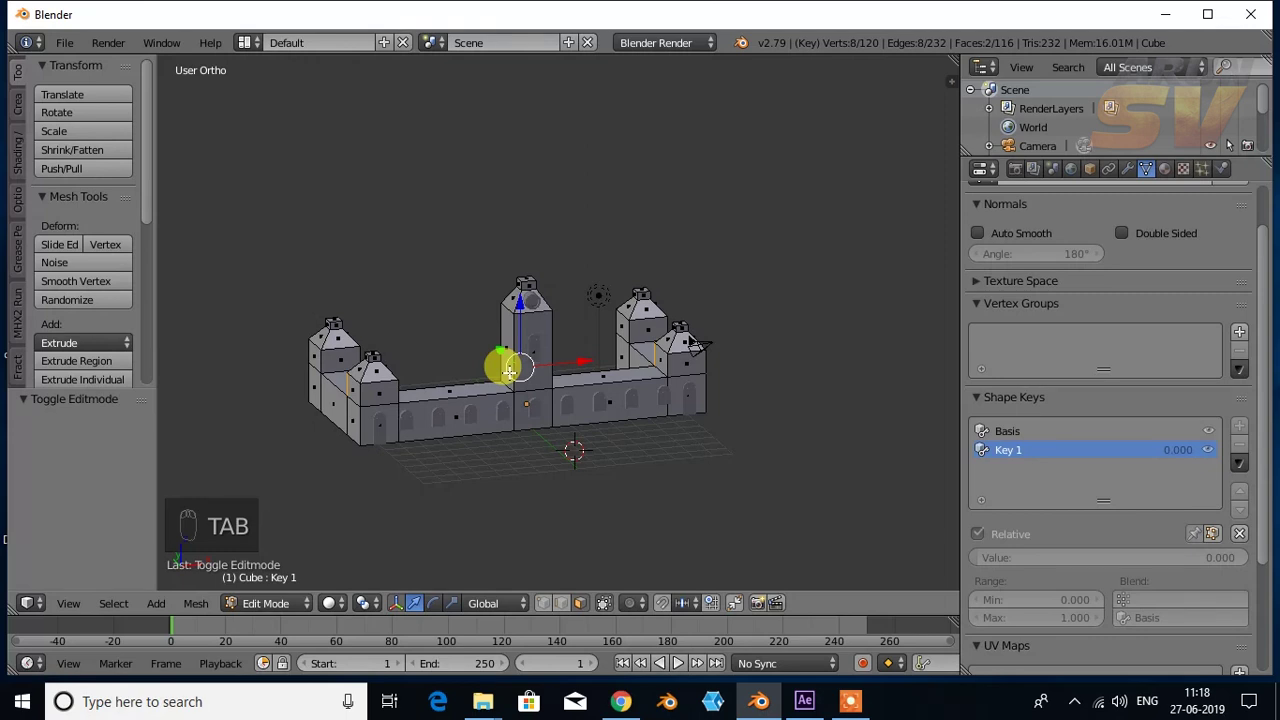
pyautogui.press('Tab')
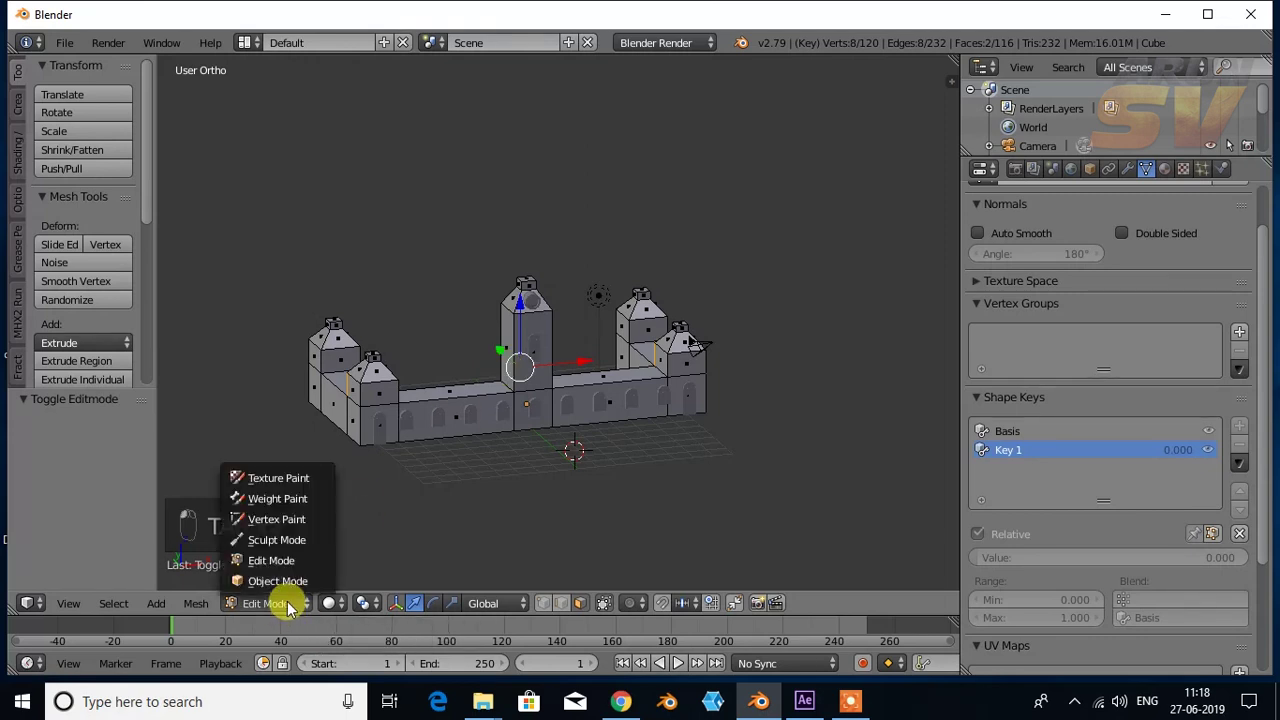
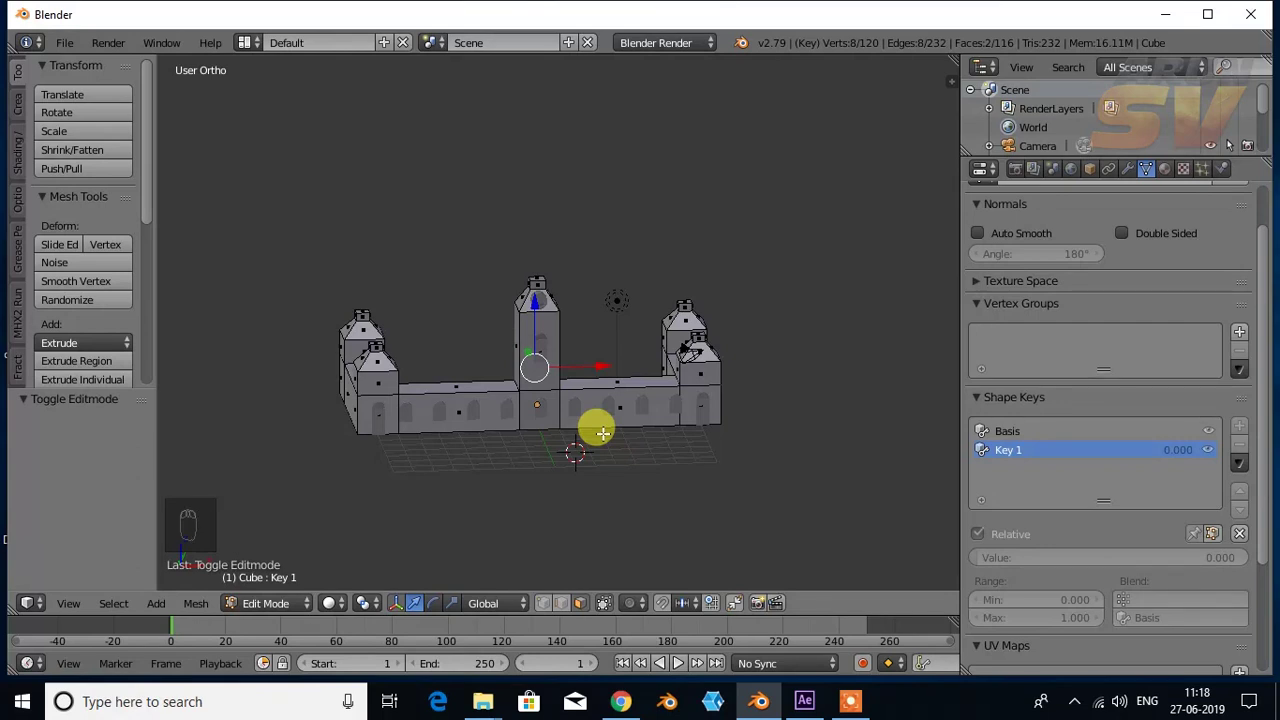
pyautogui.moveTo(545, 610); pyautogui.dragTo(545, 610)
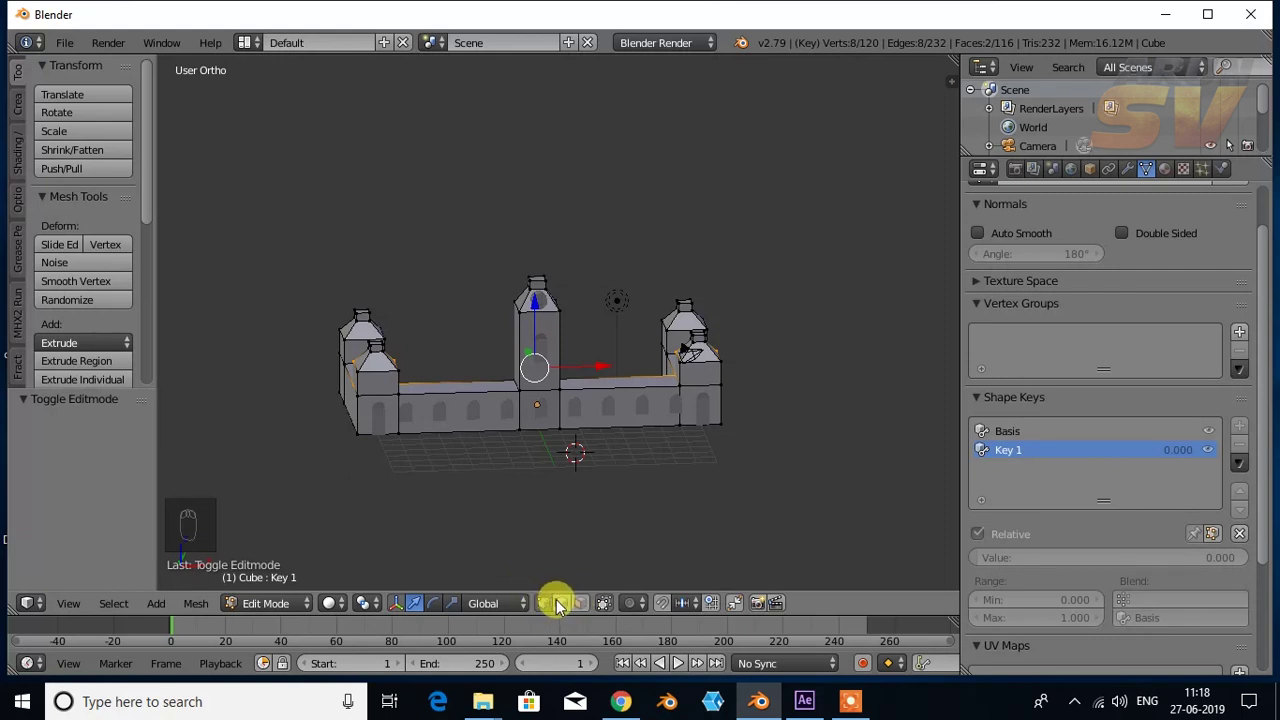
pyautogui.moveTo(567, 608); pyautogui.dragTo(545, 612)
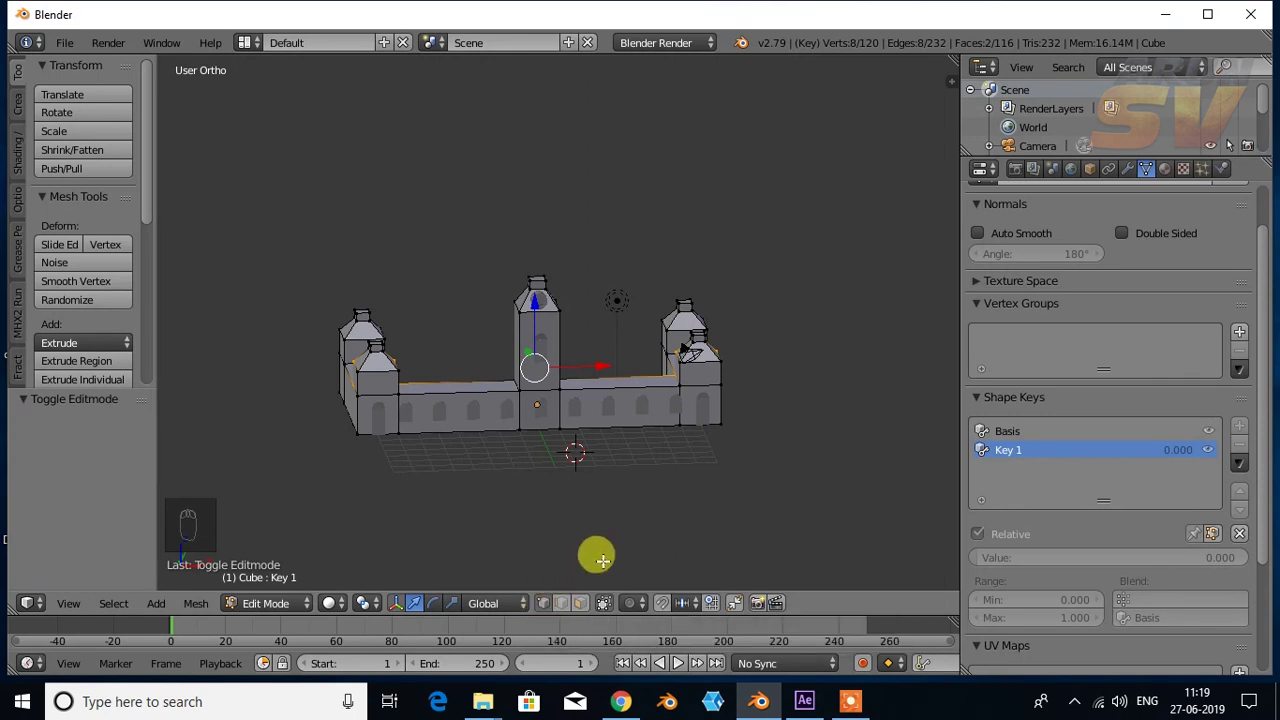
pyautogui.press('KP_1')
pyautogui.moveTo(675, 511); pyautogui.dragTo(675, 511)
# Step: Frame the castle in wireframe front view and clear the vertex selection
pyautogui.middleClick(675, 511)
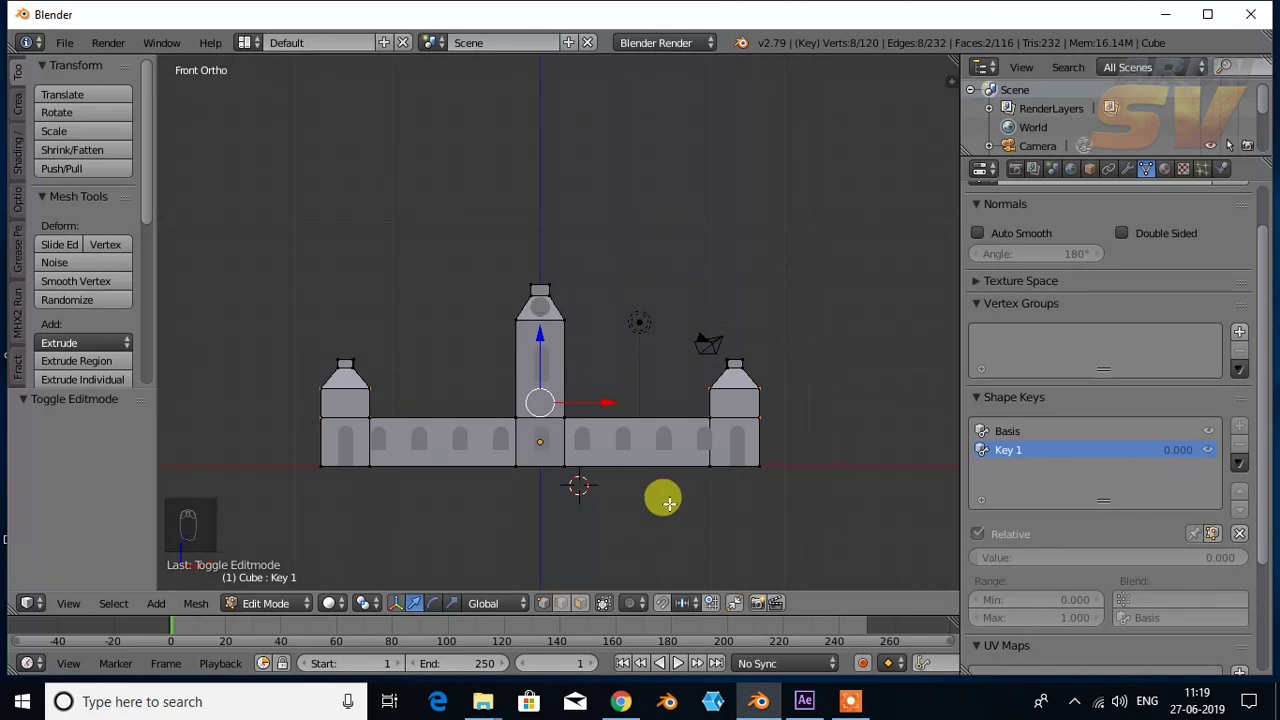
pyautogui.moveTo(660, 500); pyautogui.dragTo(349, 405)
pyautogui.press('z')
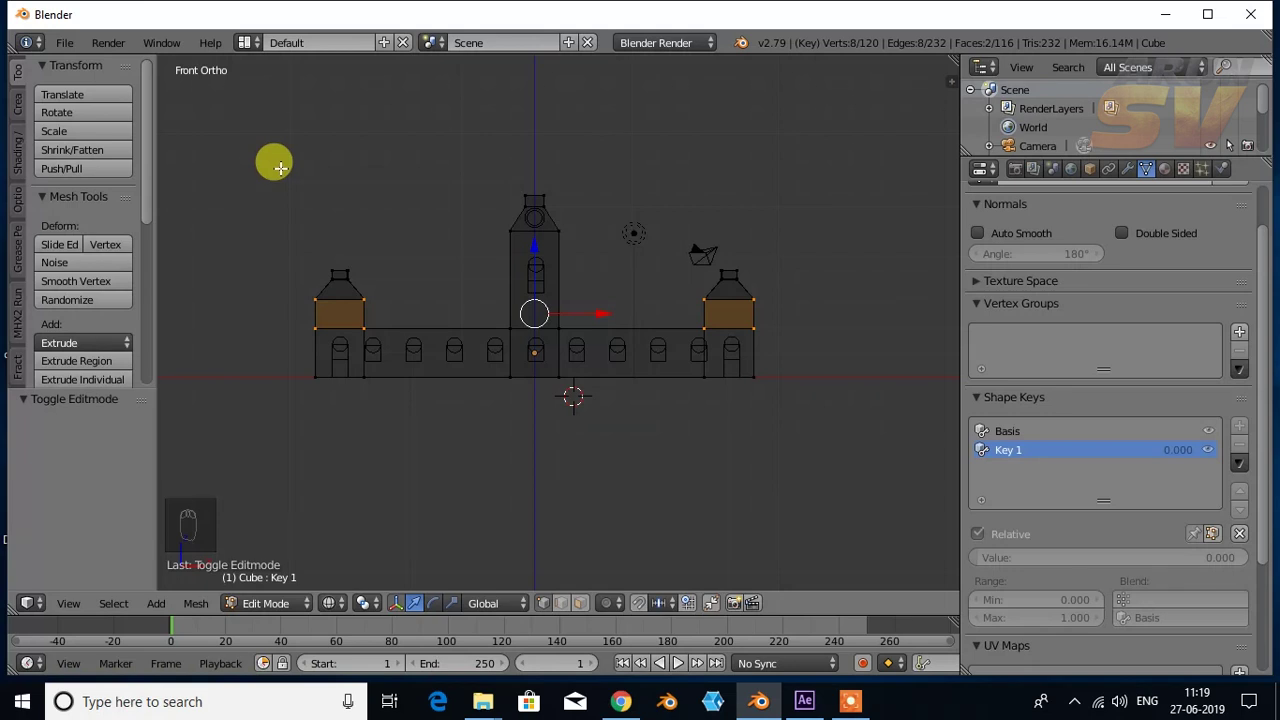
pyautogui.press('a')
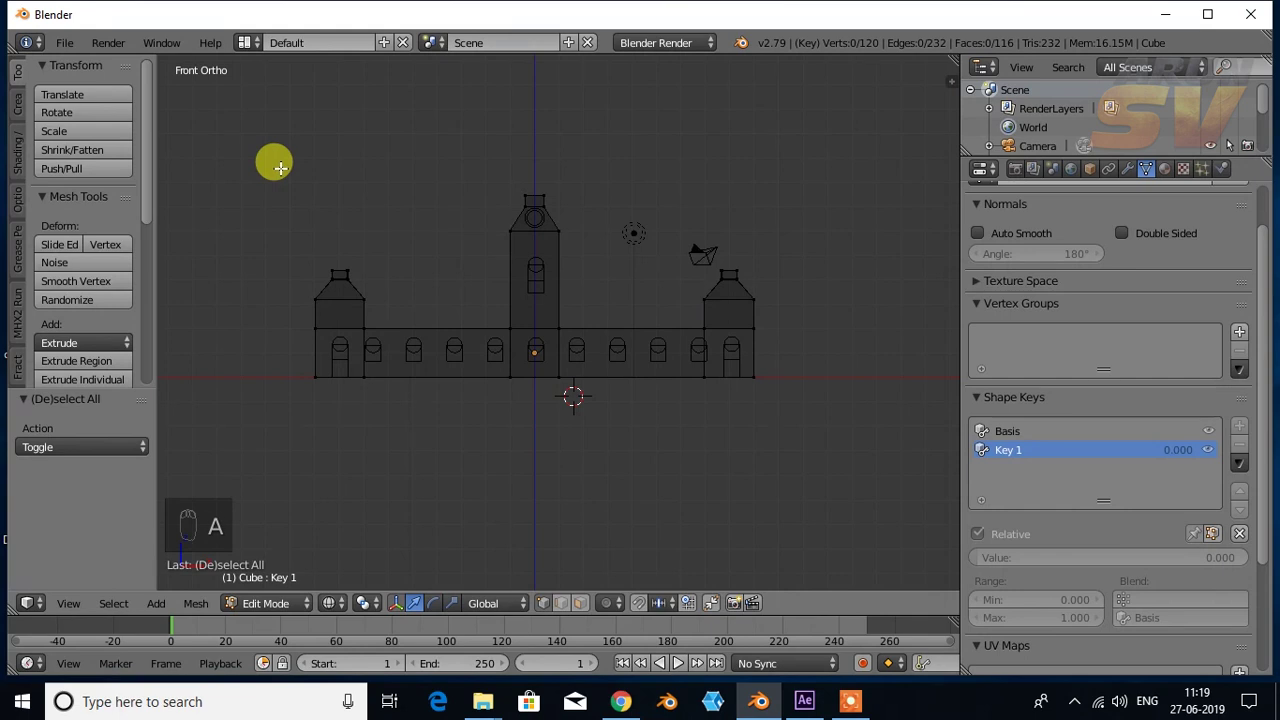
pyautogui.press('a')
pyautogui.press('a')
# Step: Box-select the upper parts of the three towers and begin lowering them
pyautogui.press('b')
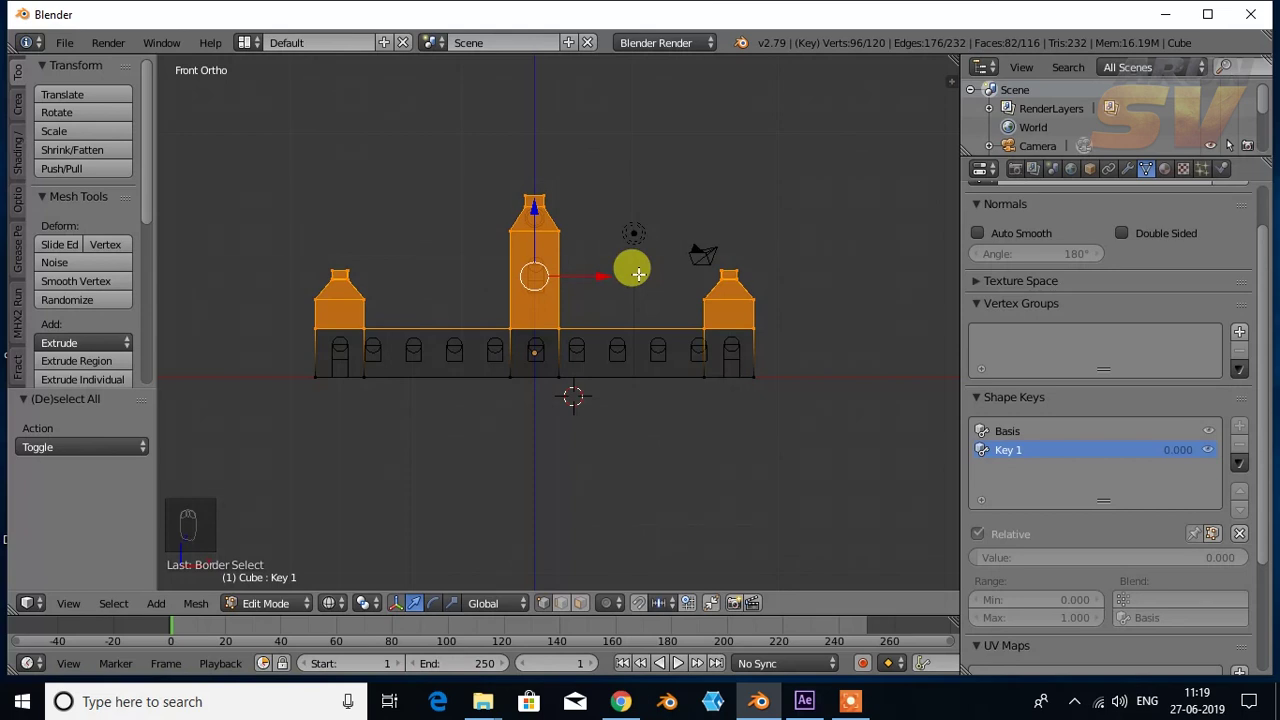
pyautogui.press('s')
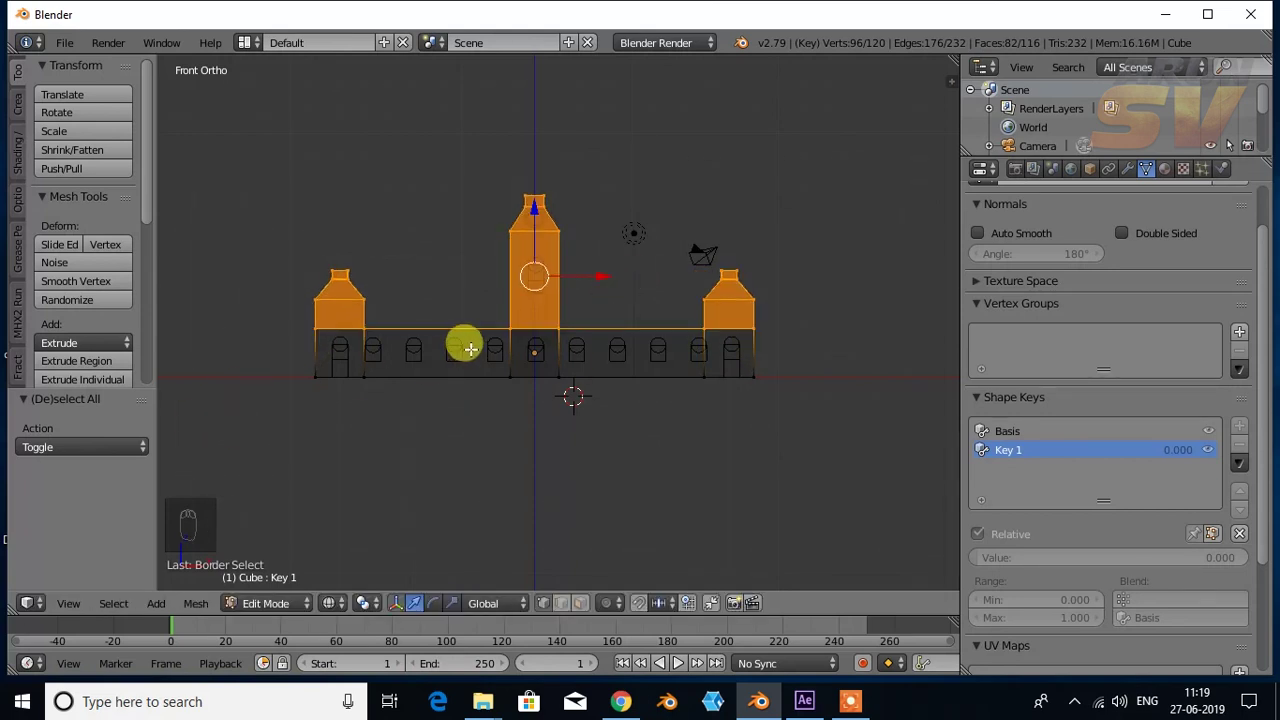
pyautogui.press('s')
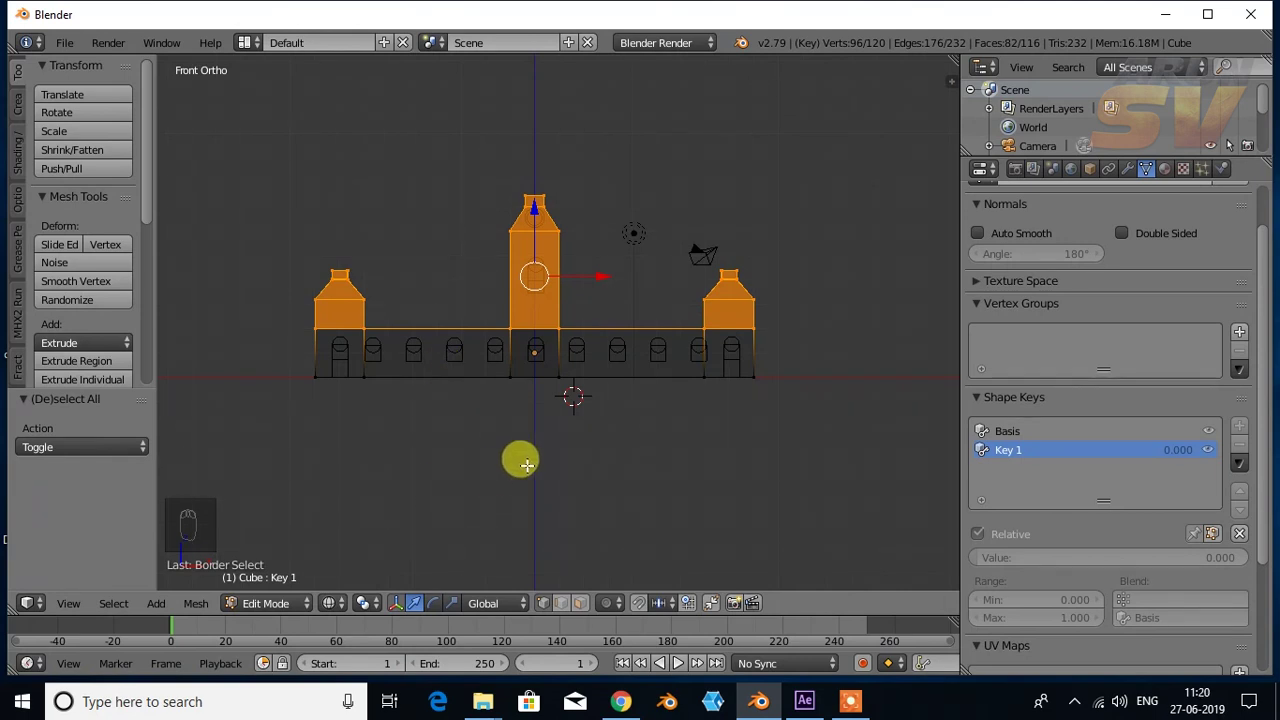
pyautogui.press('s')
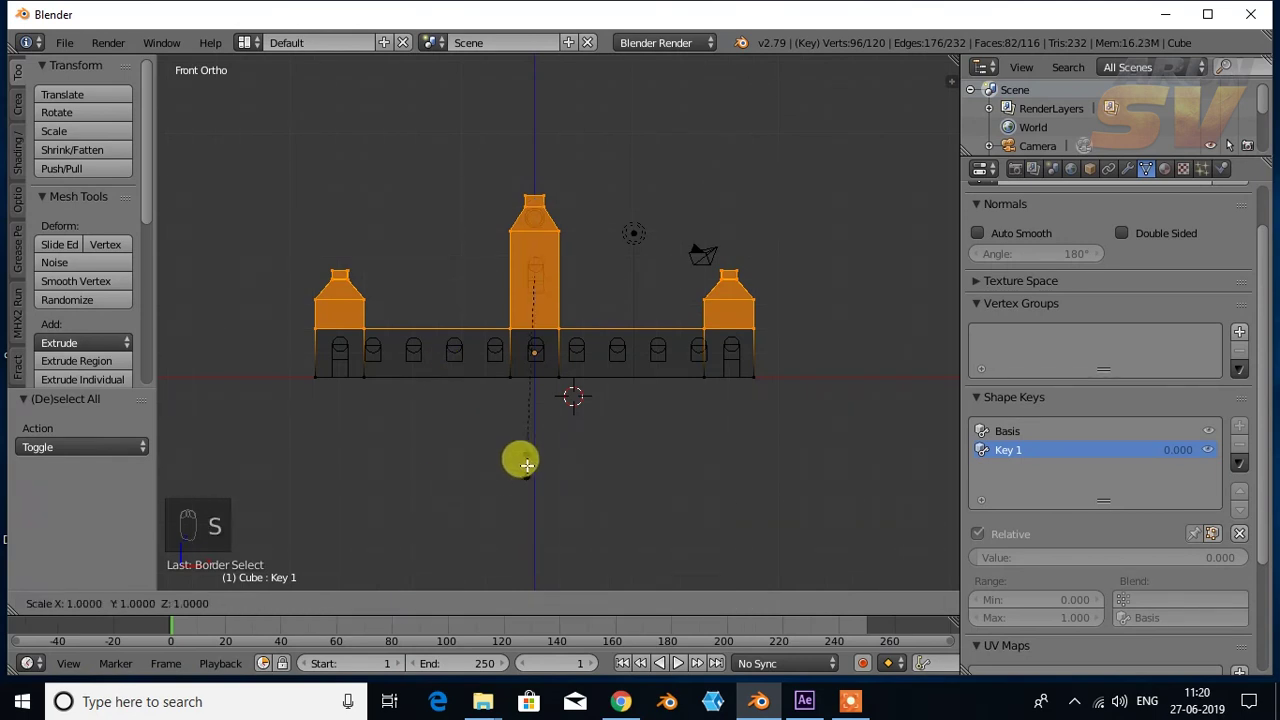
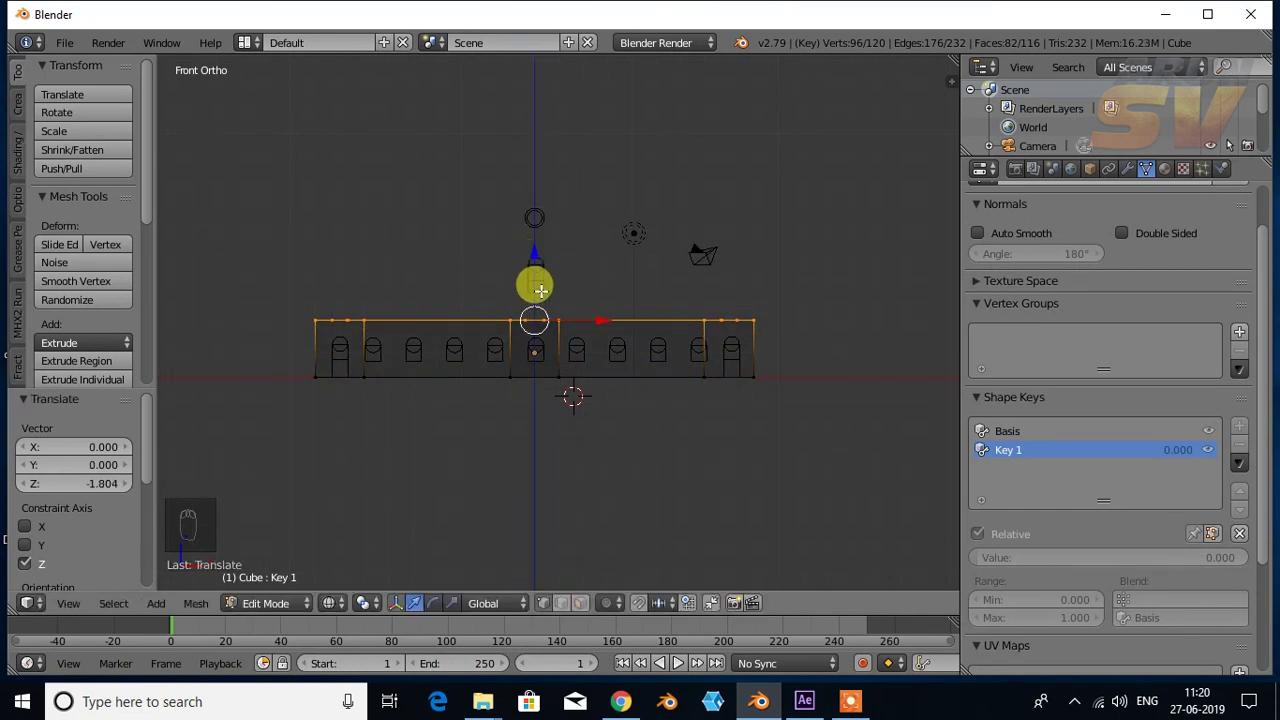
# Step: Deselect all vertices and box-select the top row of the wall
pyautogui.press('a')
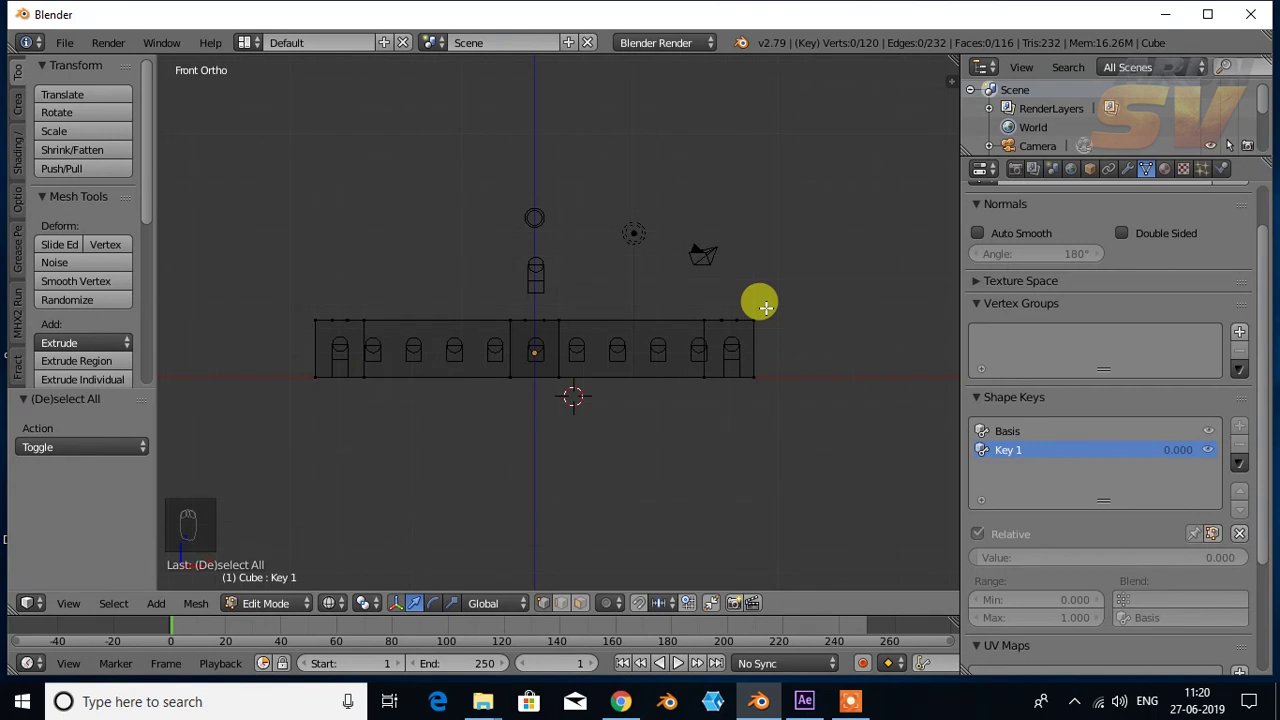
pyautogui.press('b')
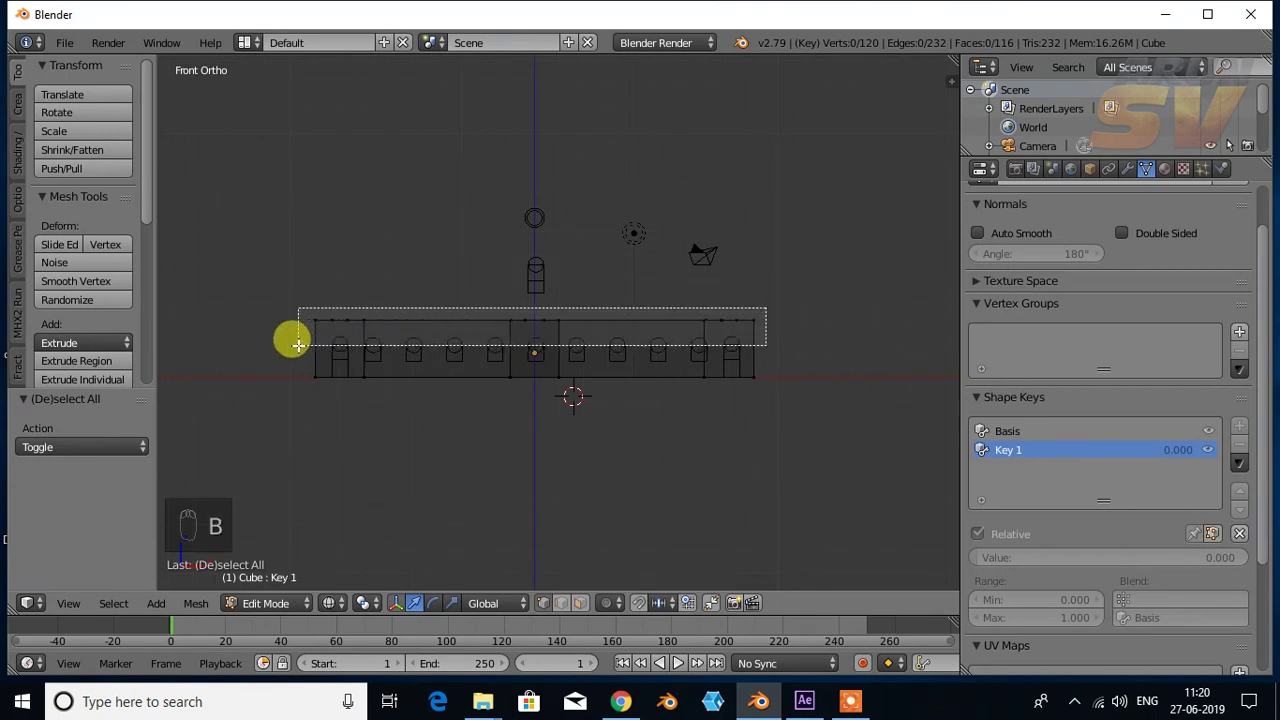
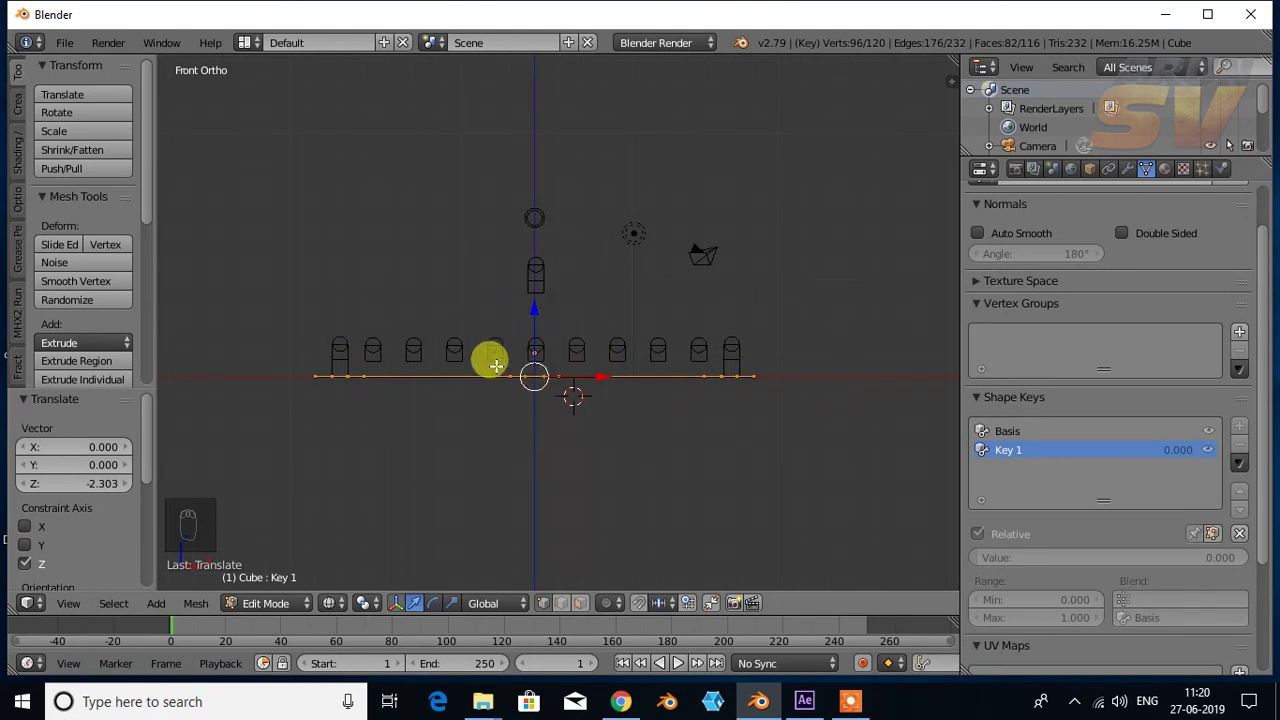
# Step: Leave Edit Mode and set the Key 1 value to 1.0 so the castle lies flat
pyautogui.click(283, 609)
pyautogui.write('...')
pyautogui.click(281, 590)
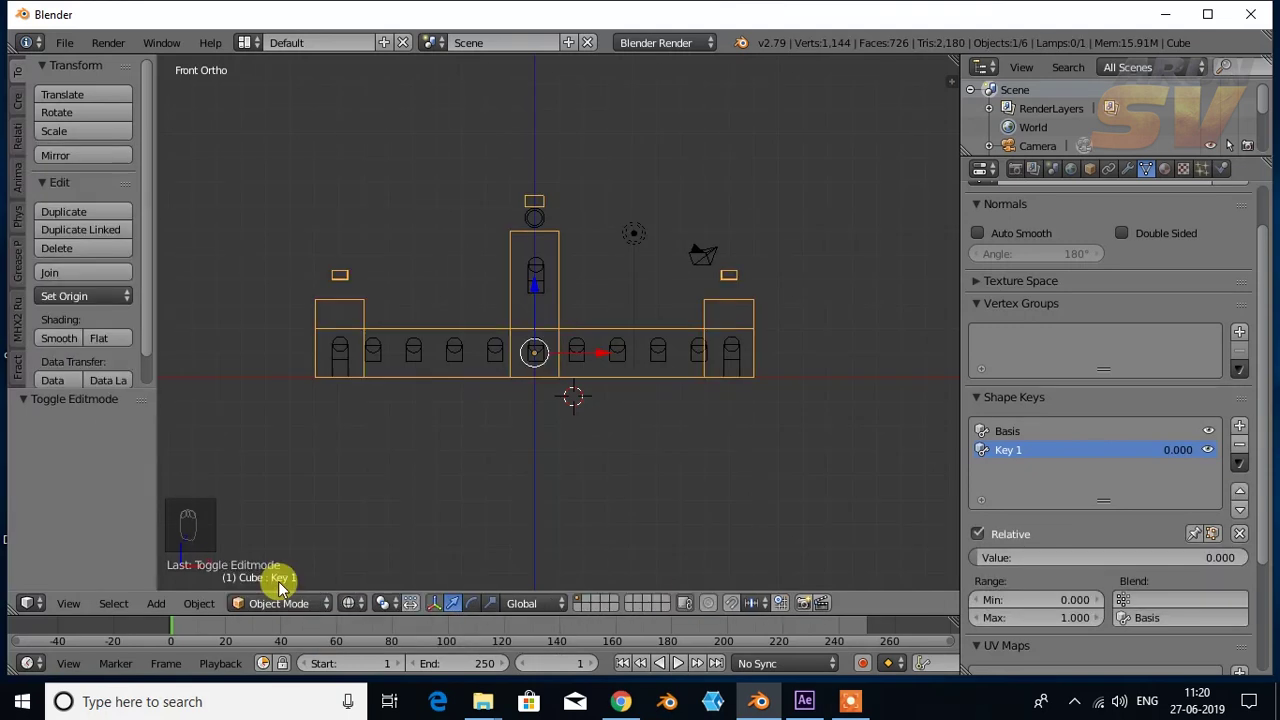
pyautogui.moveTo(394, 332); pyautogui.dragTo(874, 425)
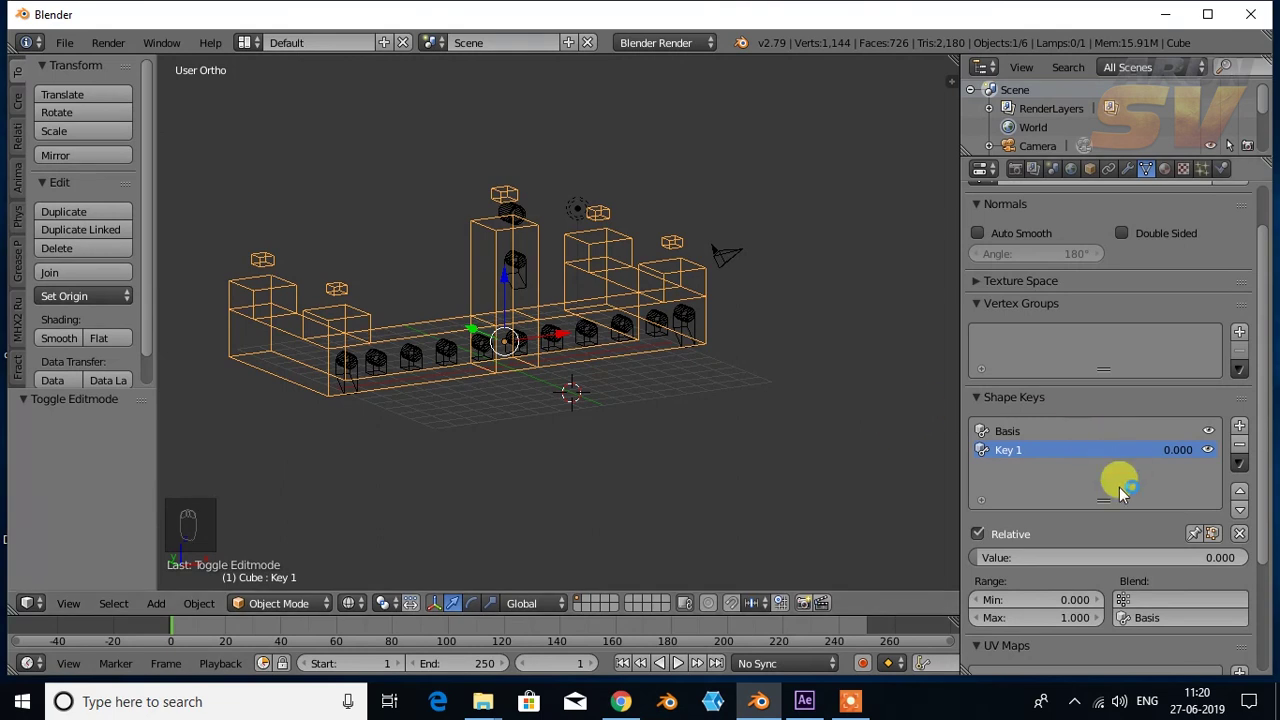
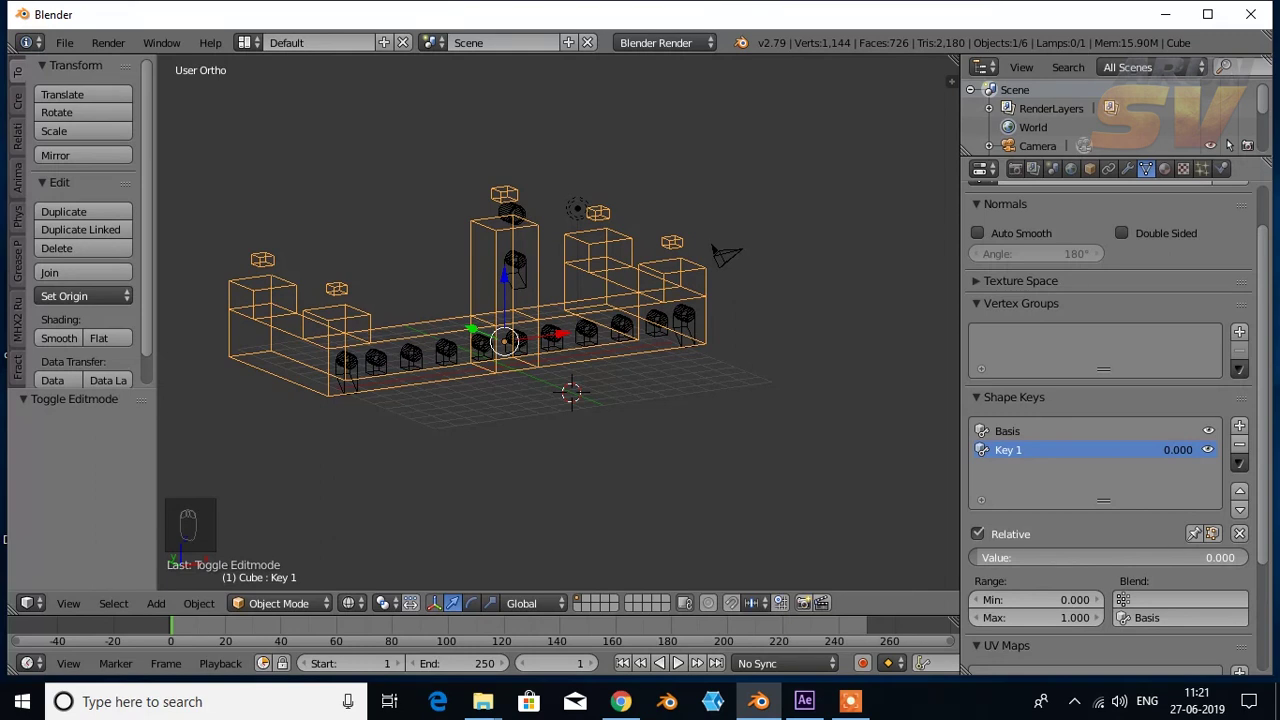
pyautogui.moveTo(614, 397); pyautogui.dragTo(291, 610)
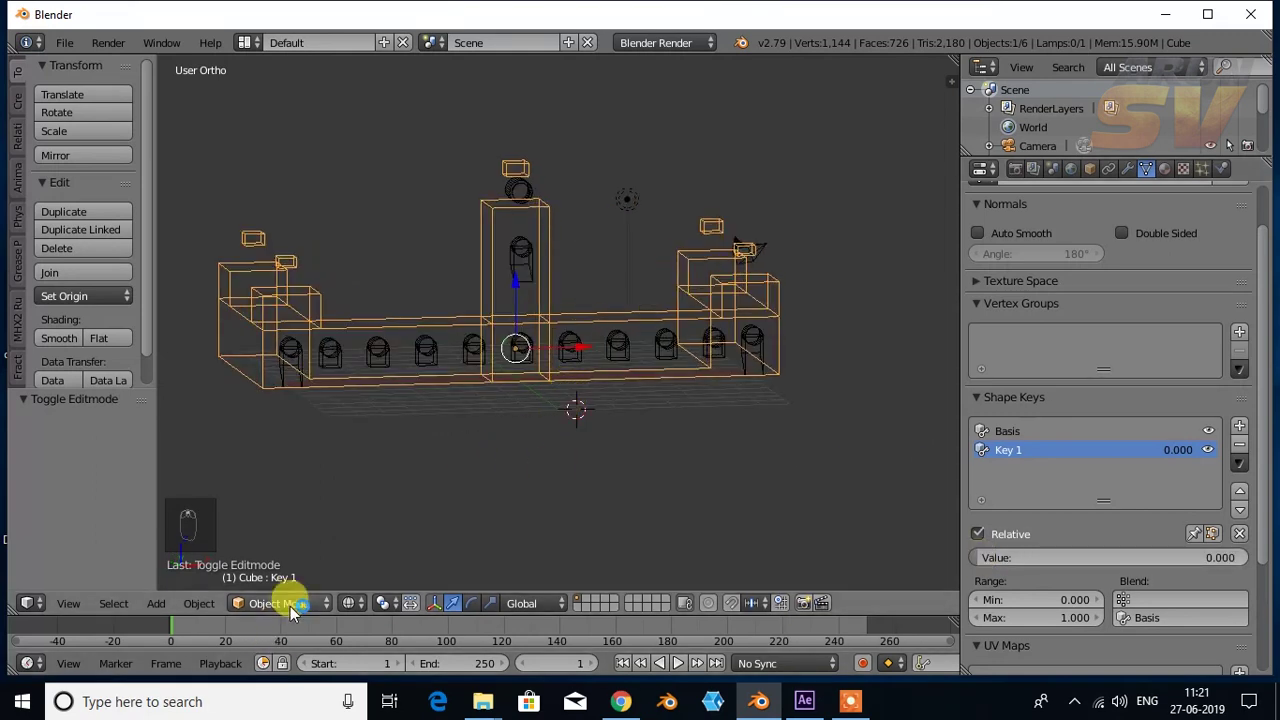
pyautogui.moveTo(175, 639); pyautogui.dragTo(991, 474)
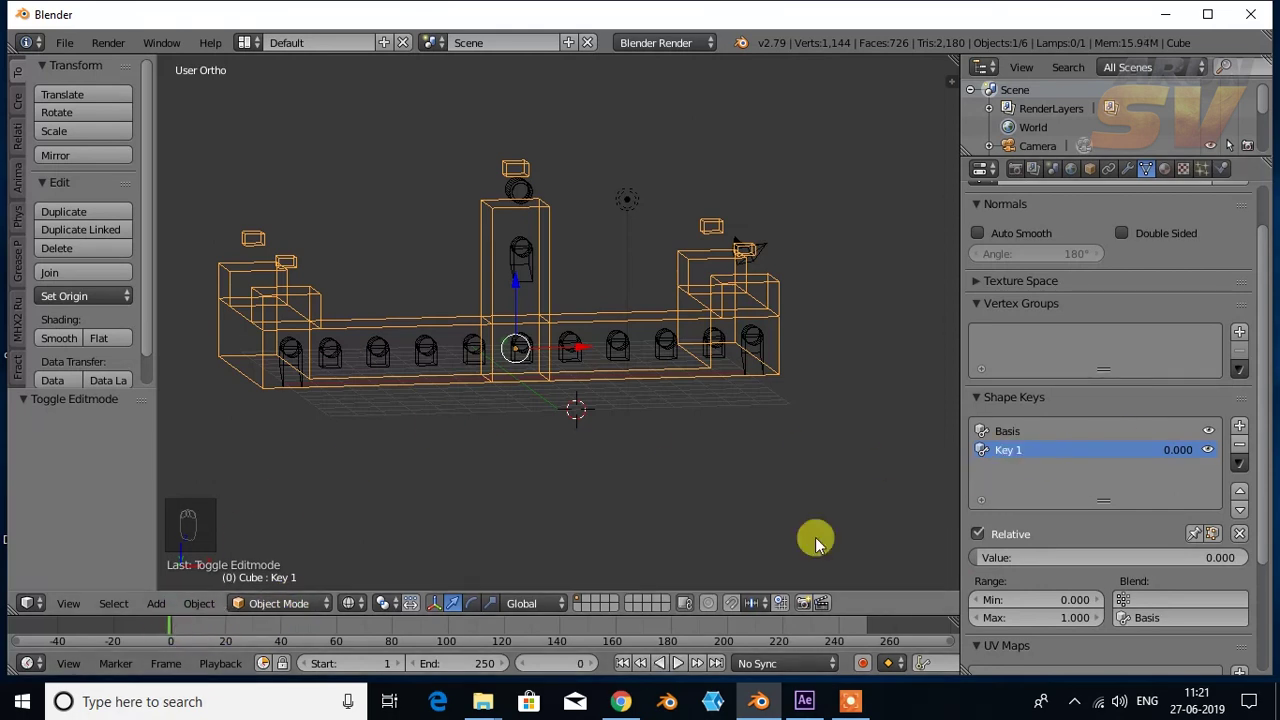
pyautogui.moveTo(172, 630); pyautogui.dragTo(171, 636)
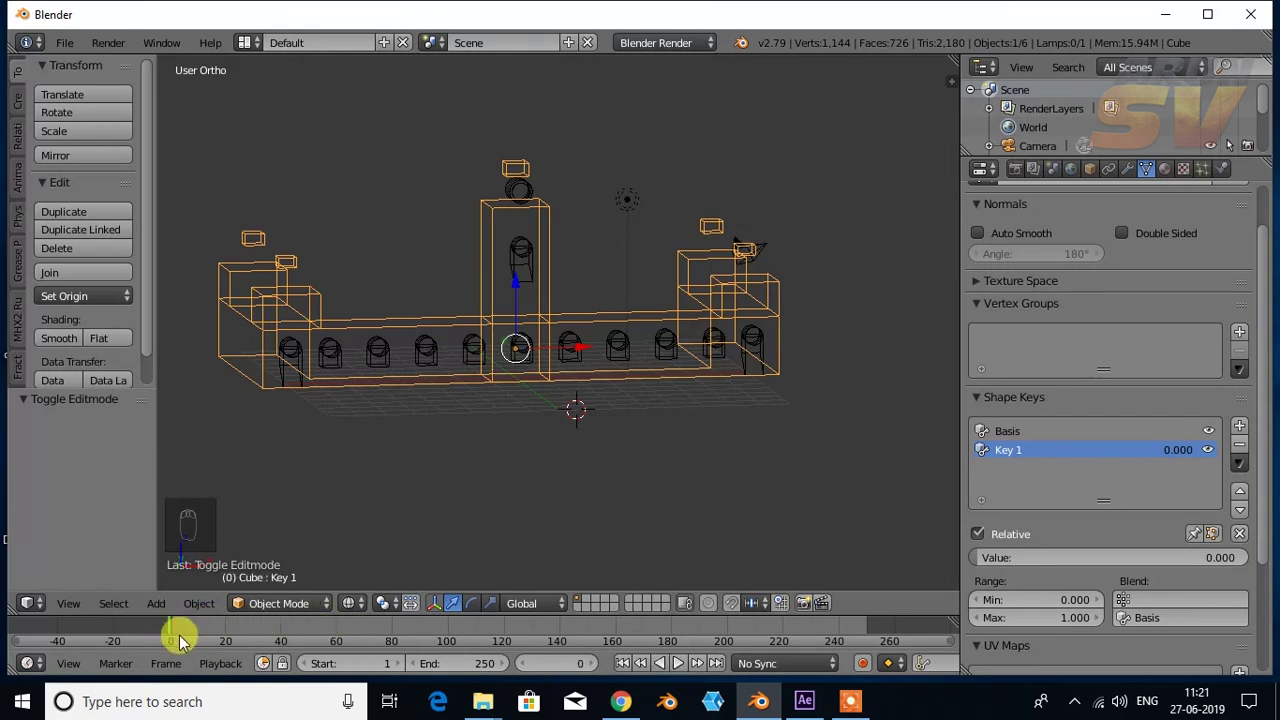
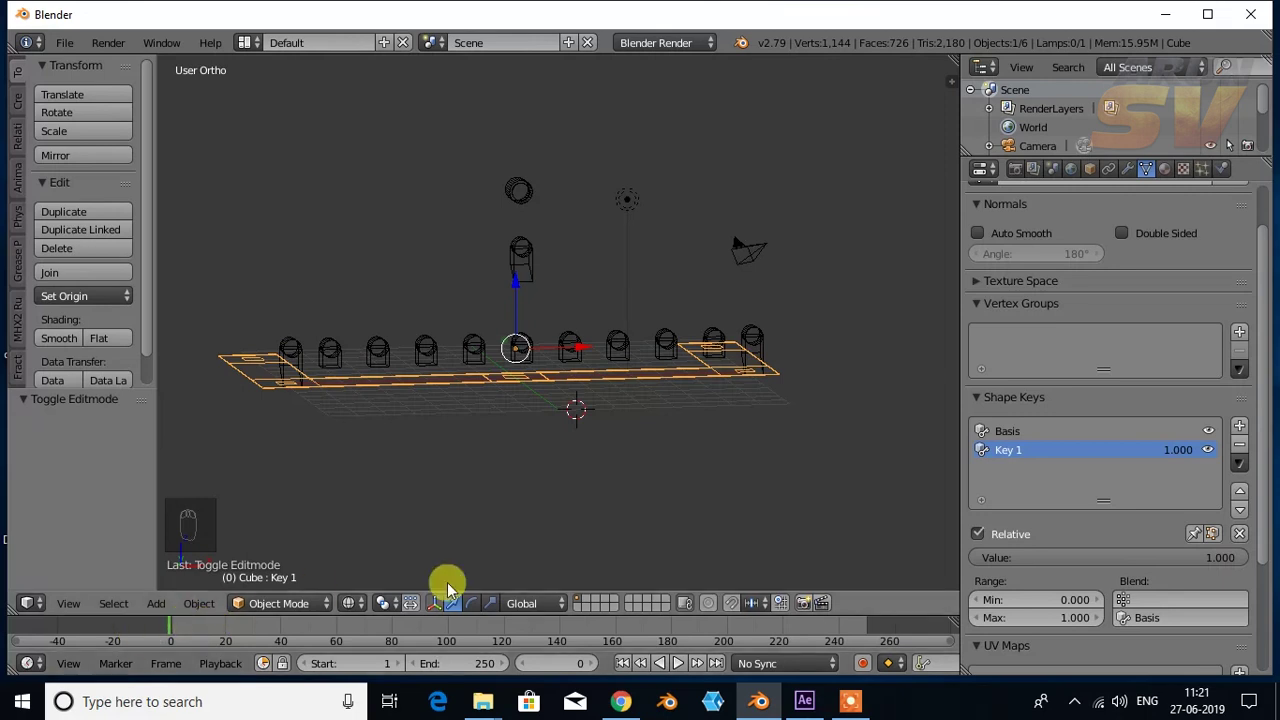
pyautogui.moveTo(175, 640); pyautogui.dragTo(287, 654)
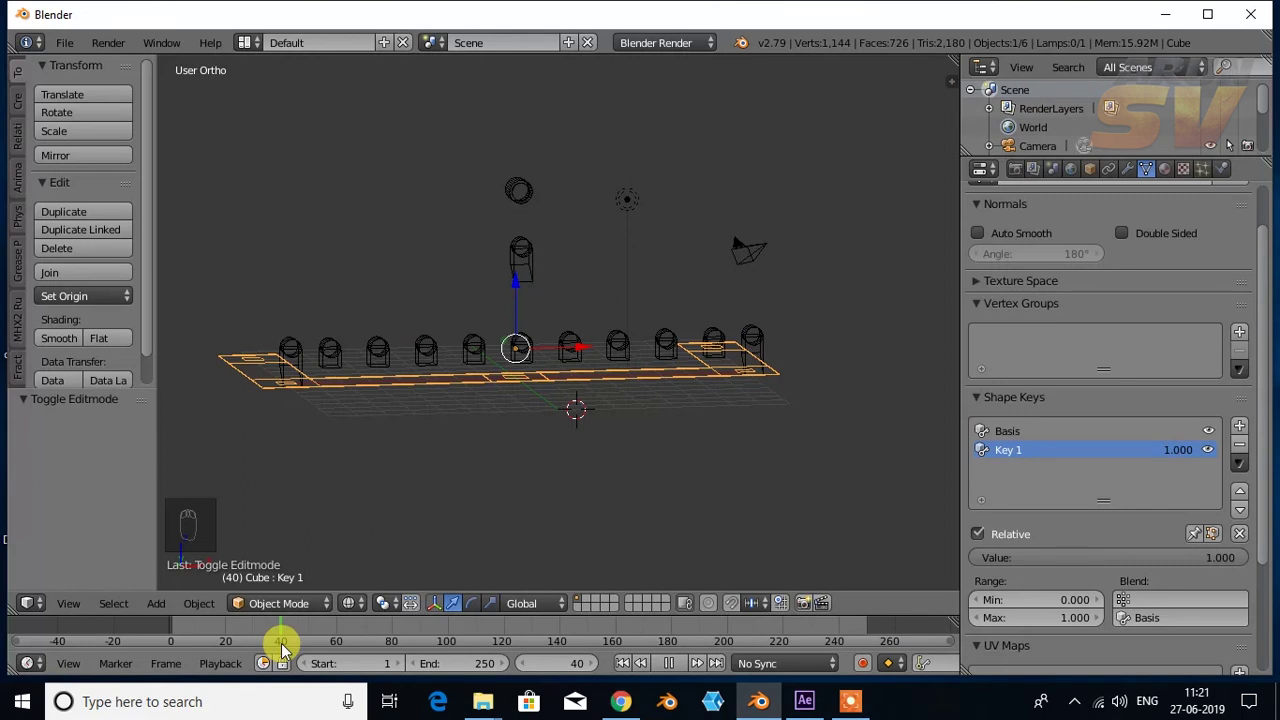
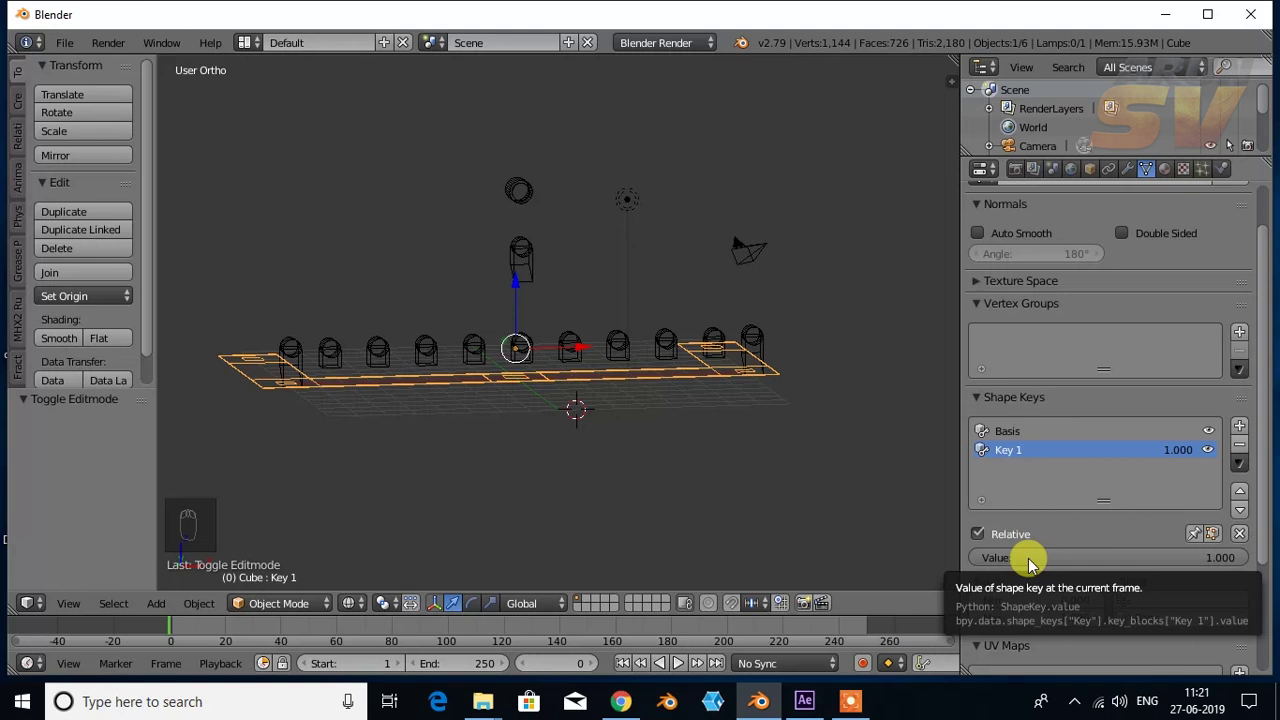
# Step: Keyframe Key 1 at value 1, move to another frame and keyframe it at 0
pyautogui.press('i')
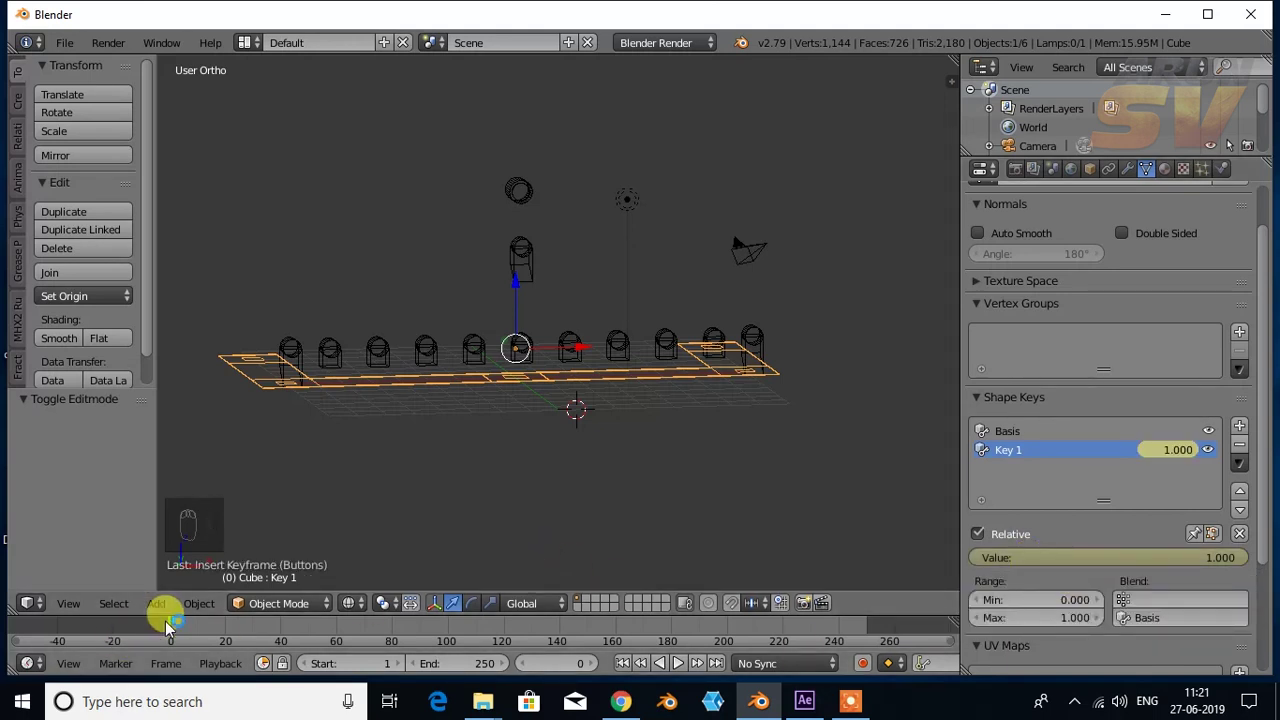
pyautogui.moveTo(171, 627); pyautogui.dragTo(279, 649)
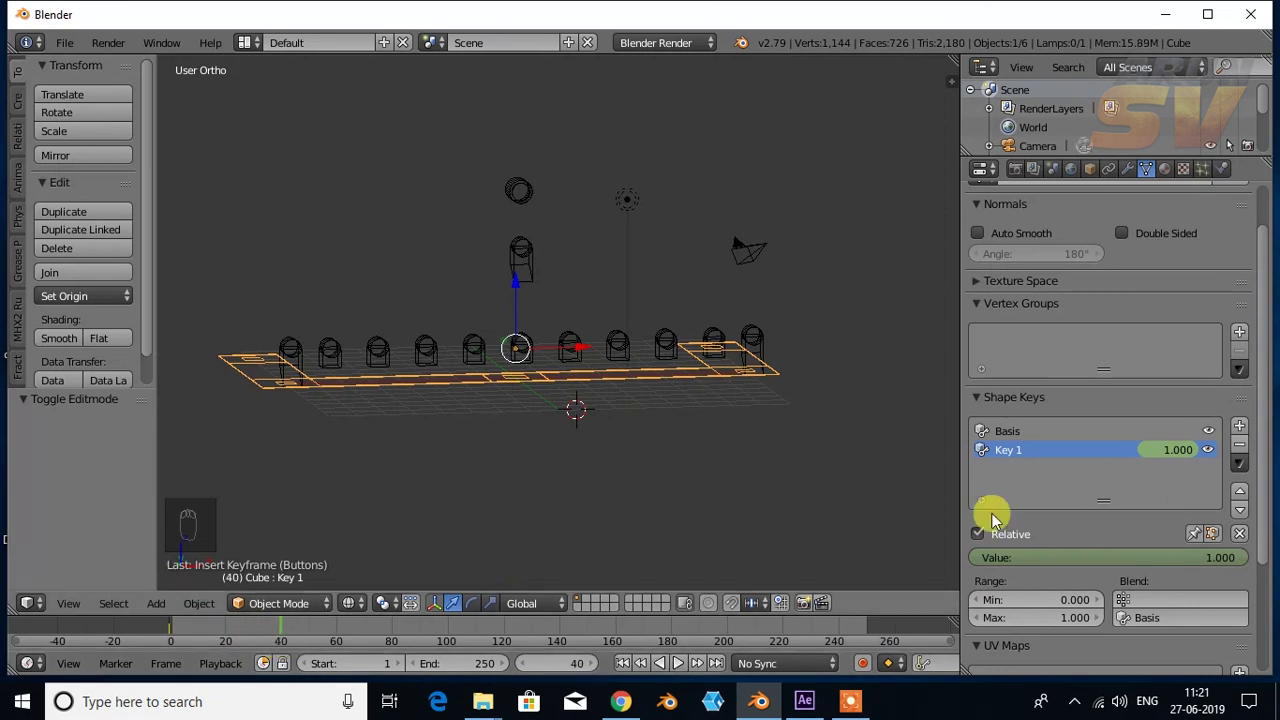
pyautogui.moveTo(1246, 559); pyautogui.dragTo(980, 565)
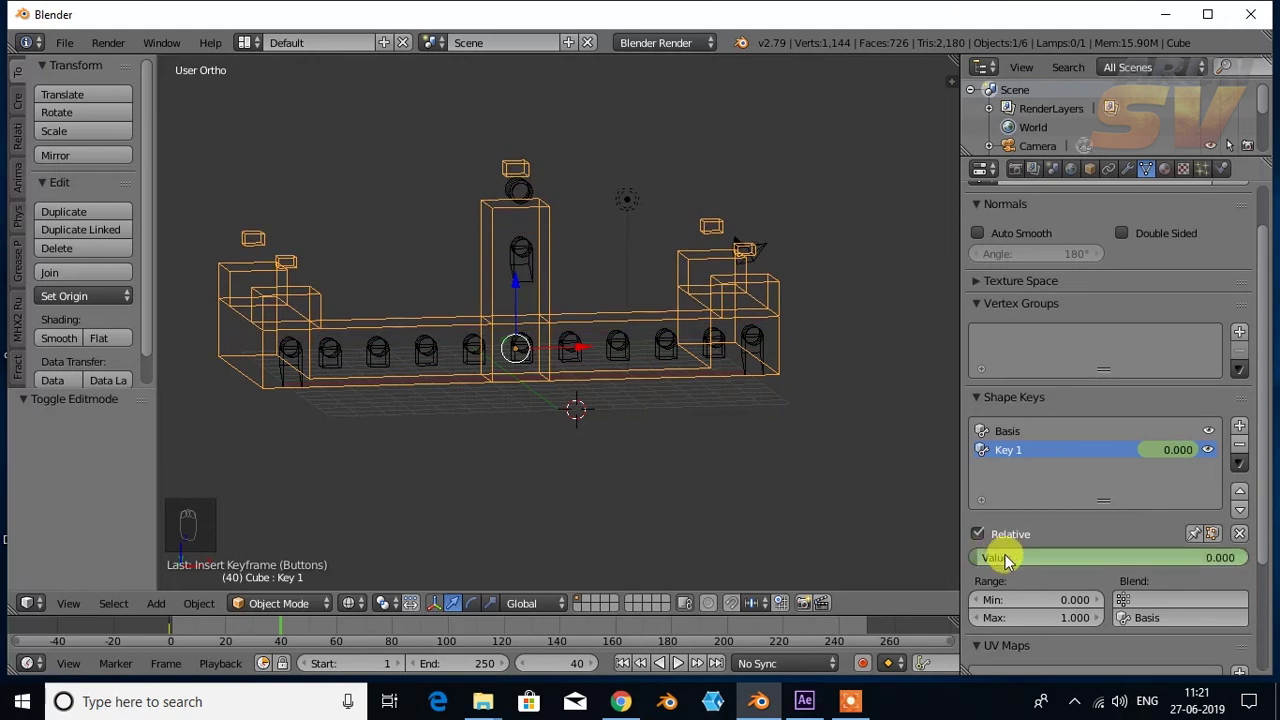
pyautogui.press('i')
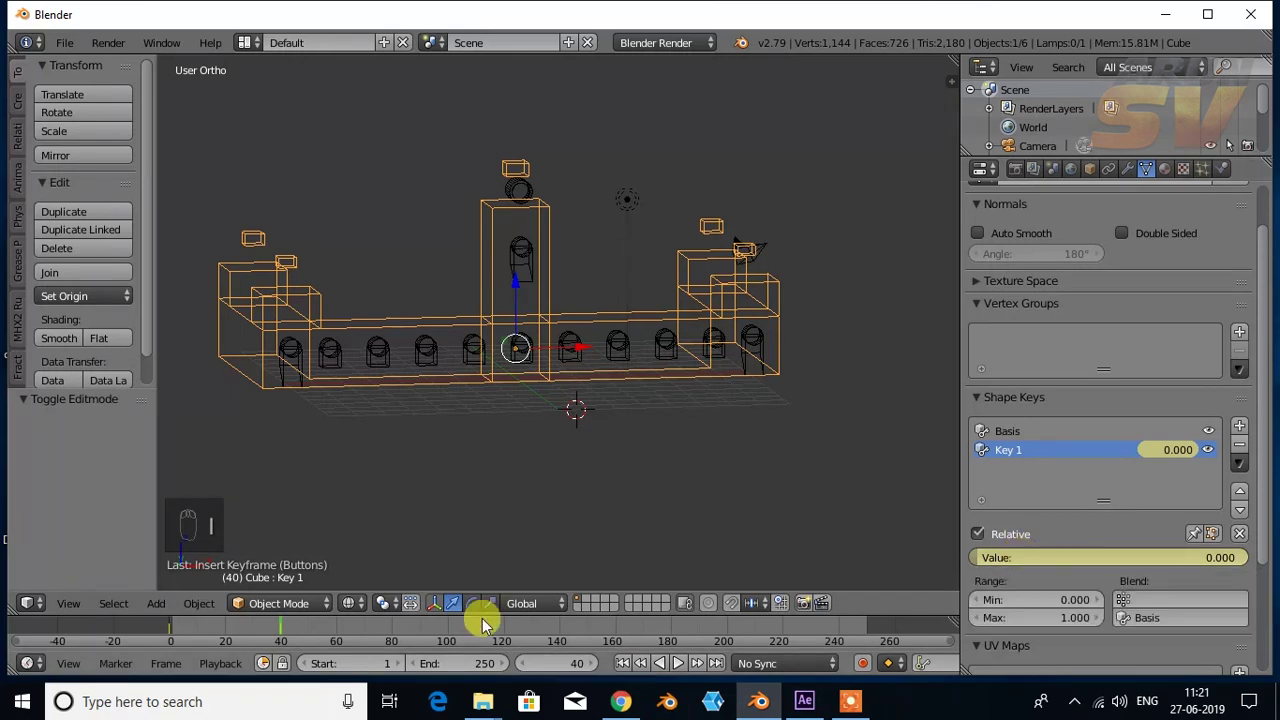
# Step: Scrub the timeline to preview the castle rising and collapsing
pyautogui.moveTo(290, 636); pyautogui.dragTo(173, 641)
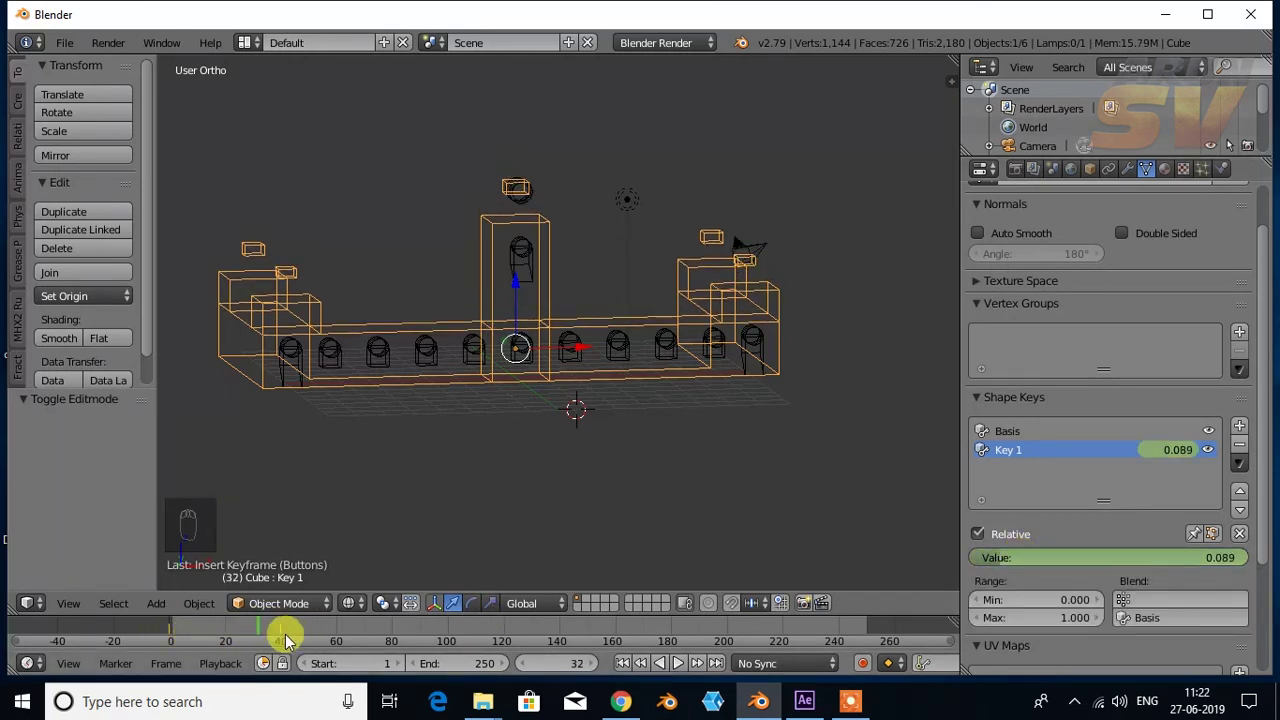
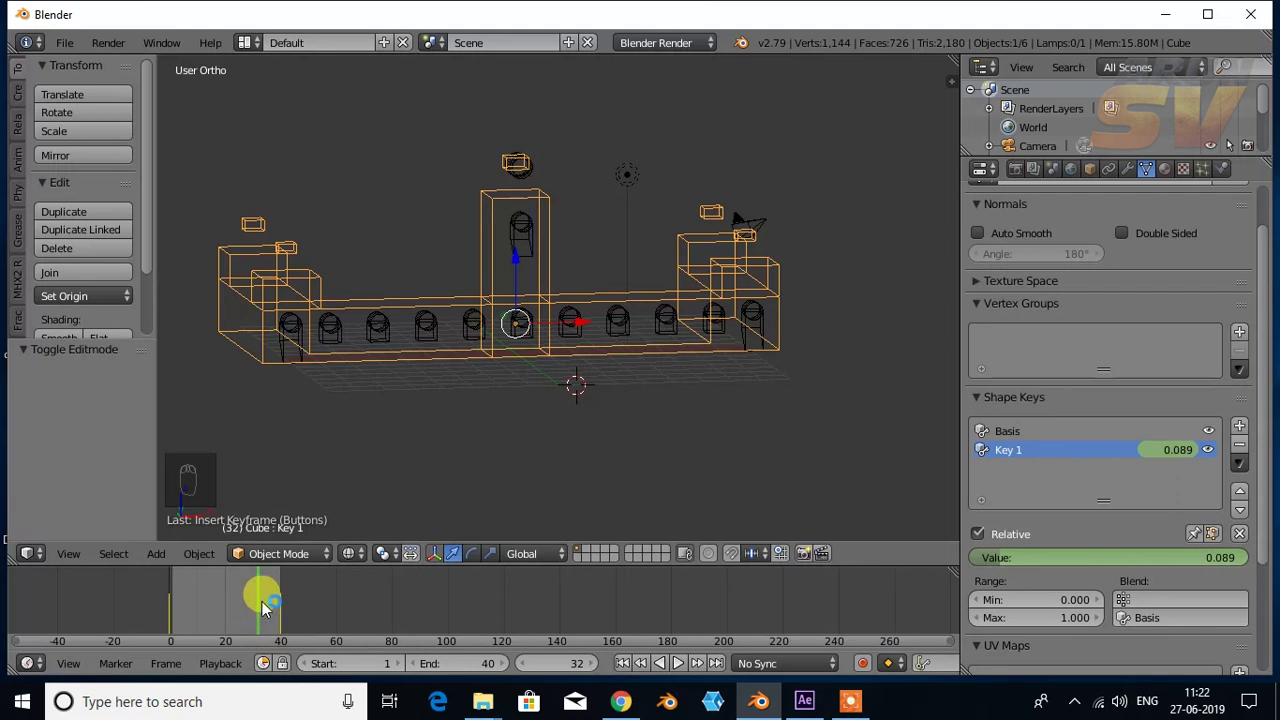
pyautogui.moveTo(263, 605); pyautogui.dragTo(679, 670)
pyautogui.moveTo(679, 670); pyautogui.dragTo(588, 305)
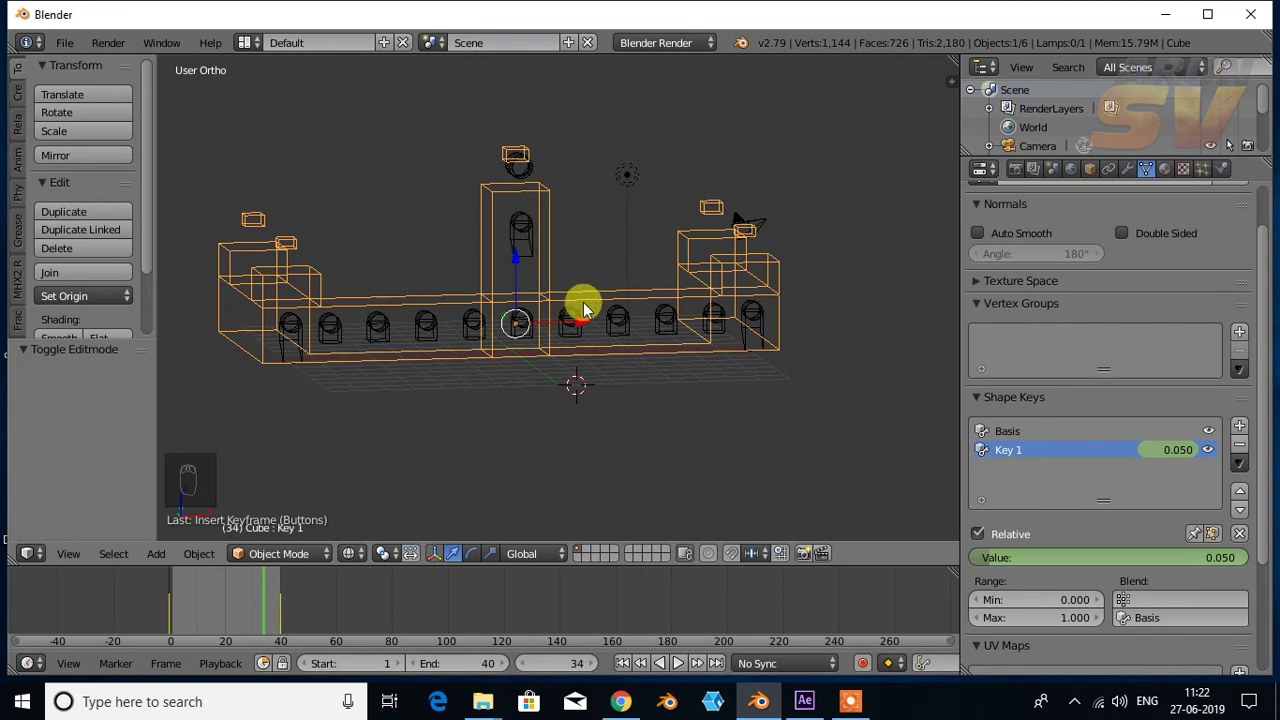
# Step: Switch to Solid shading and scrub the timeline to watch the castle collapse
pyautogui.press('z')
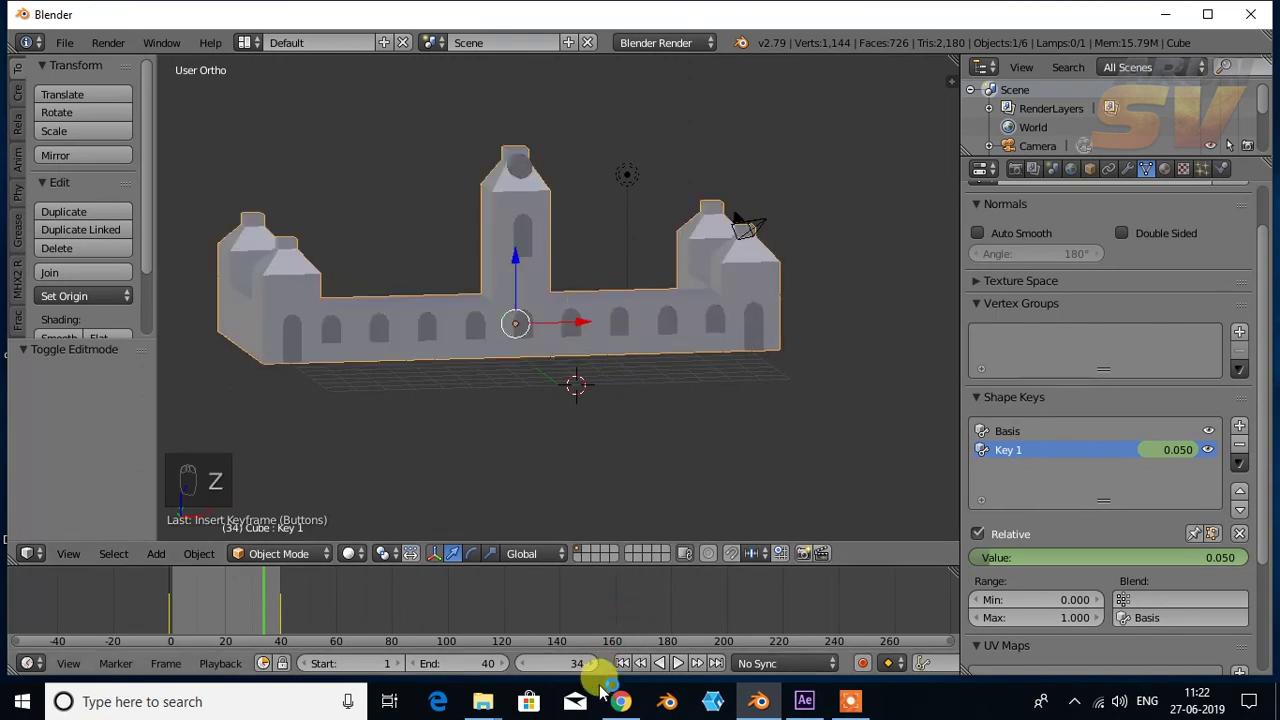
pyautogui.moveTo(680, 668); pyautogui.dragTo(680, 668)
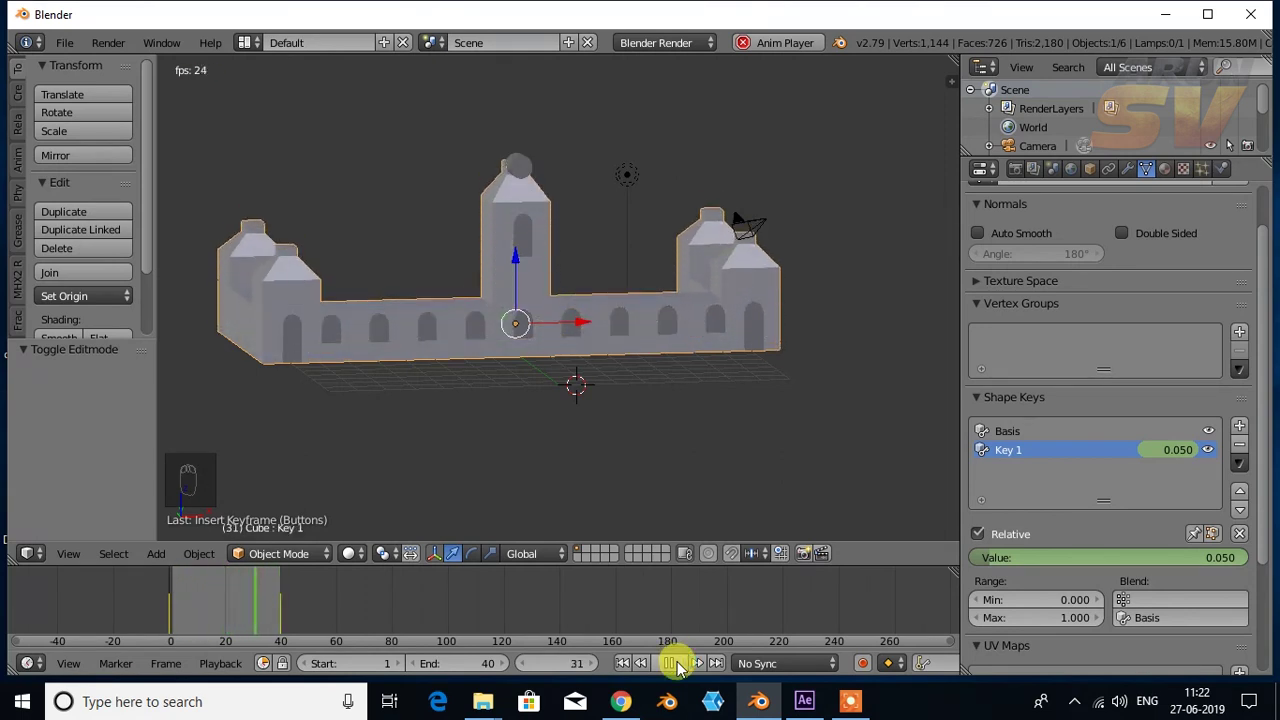
pyautogui.moveTo(680, 668); pyautogui.dragTo(274, 603)
pyautogui.moveTo(277, 605); pyautogui.dragTo(170, 620)
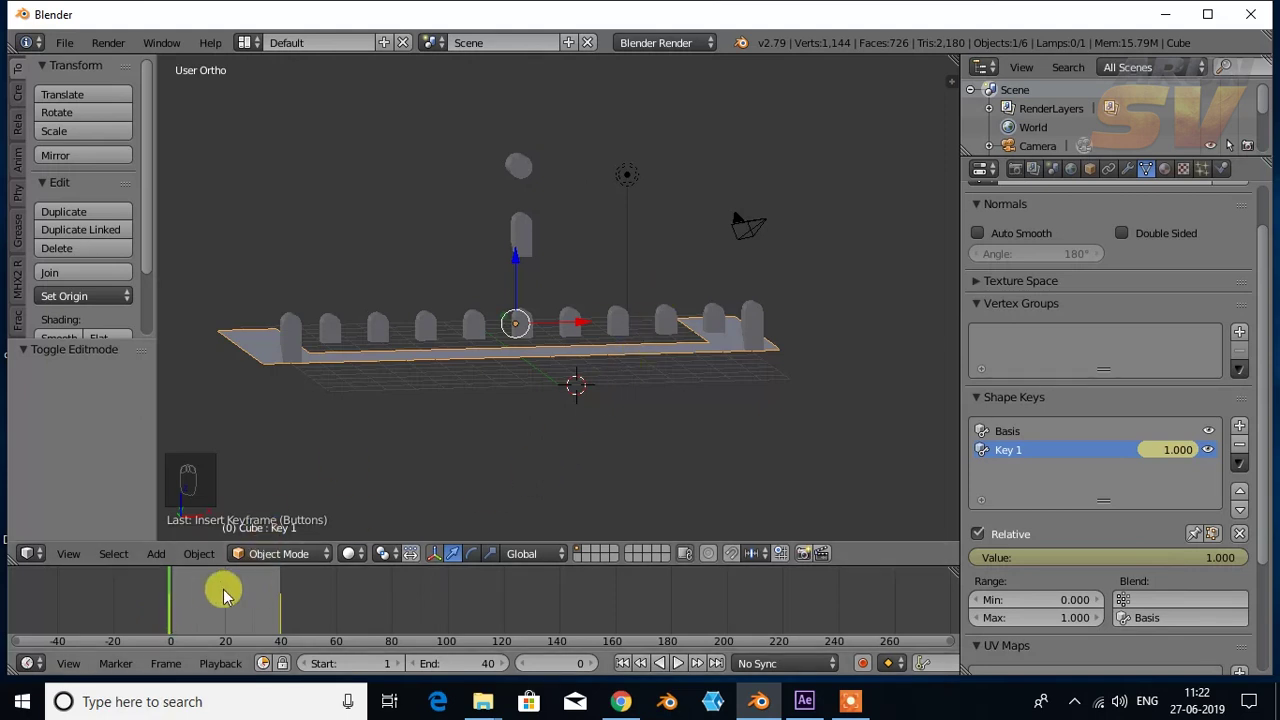
# Step: Select the row of arched windows and briefly enter and leave Edit Mode on it
pyautogui.moveTo(335, 334); pyautogui.dragTo(716, 360)
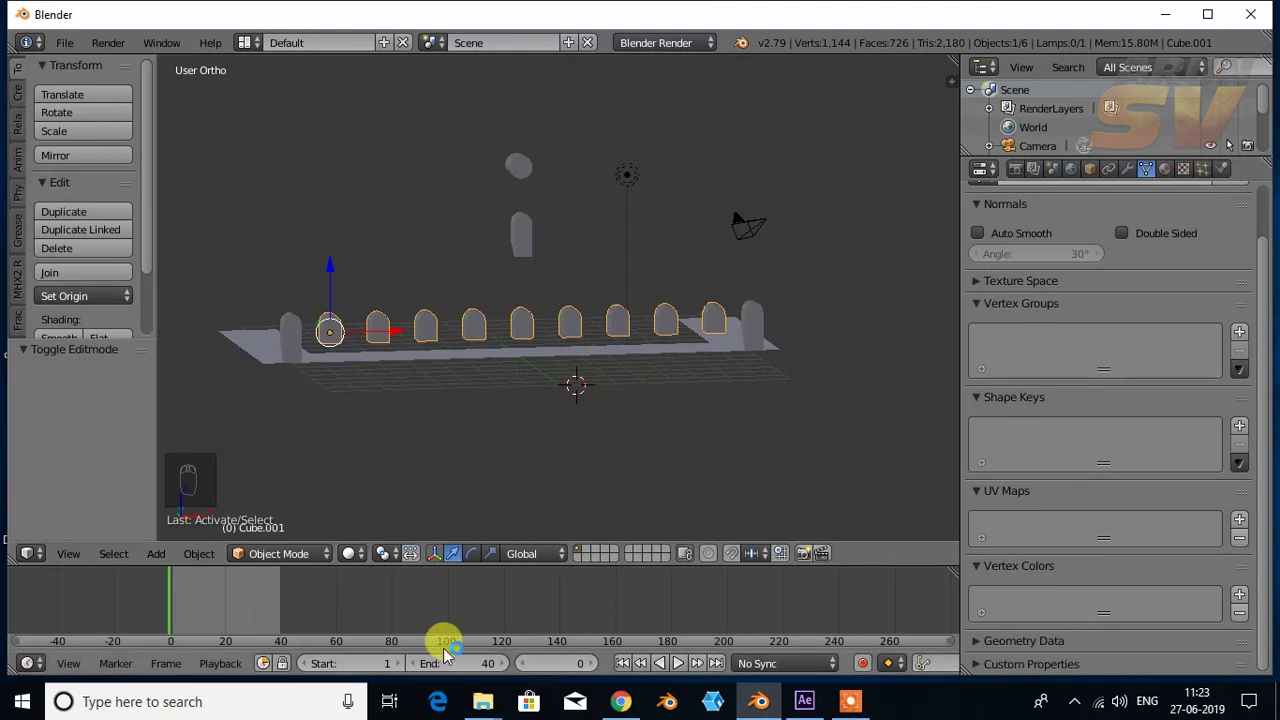
pyautogui.moveTo(502, 399); pyautogui.dragTo(1244, 435)
pyautogui.moveTo(1244, 435); pyautogui.dragTo(498, 367)
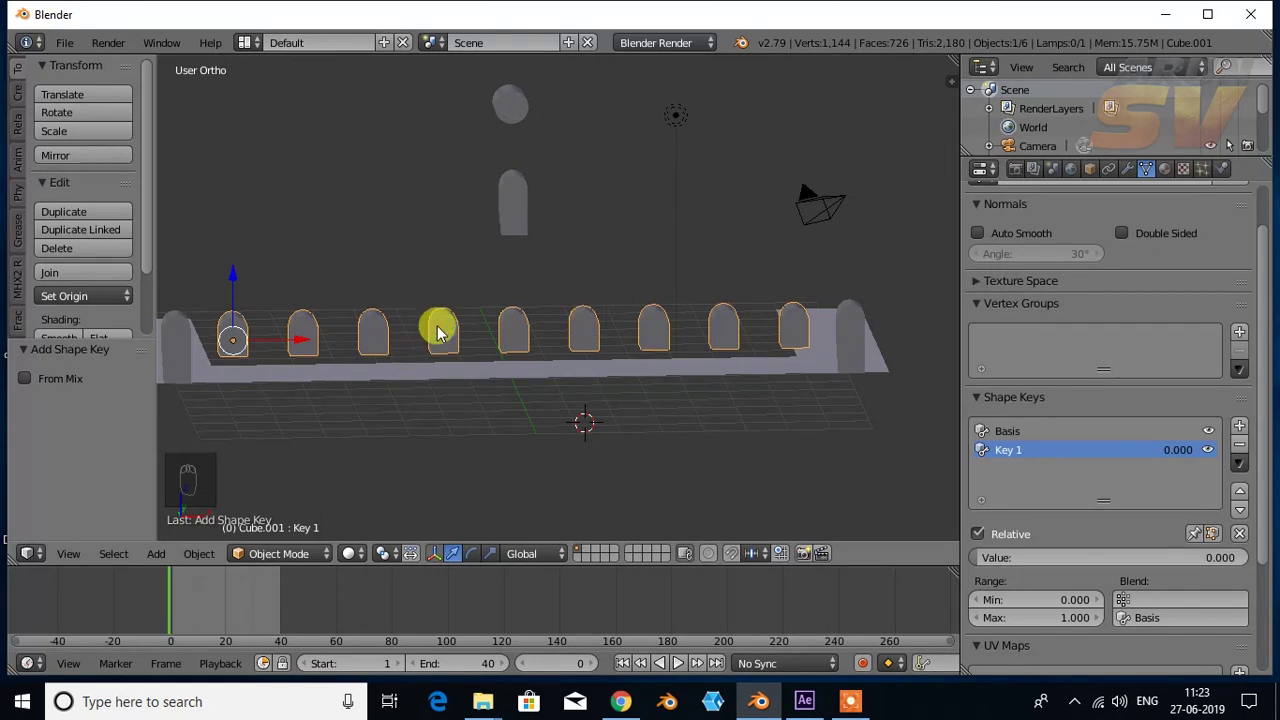
pyautogui.press('Tab')
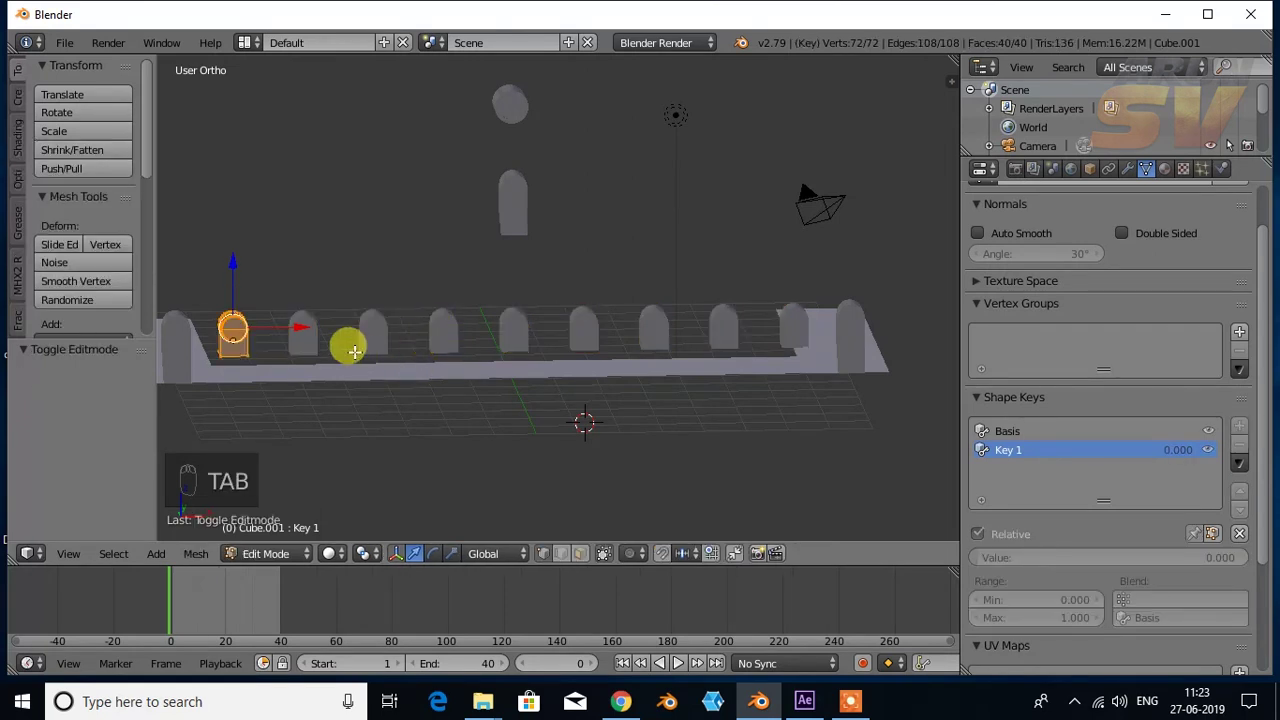
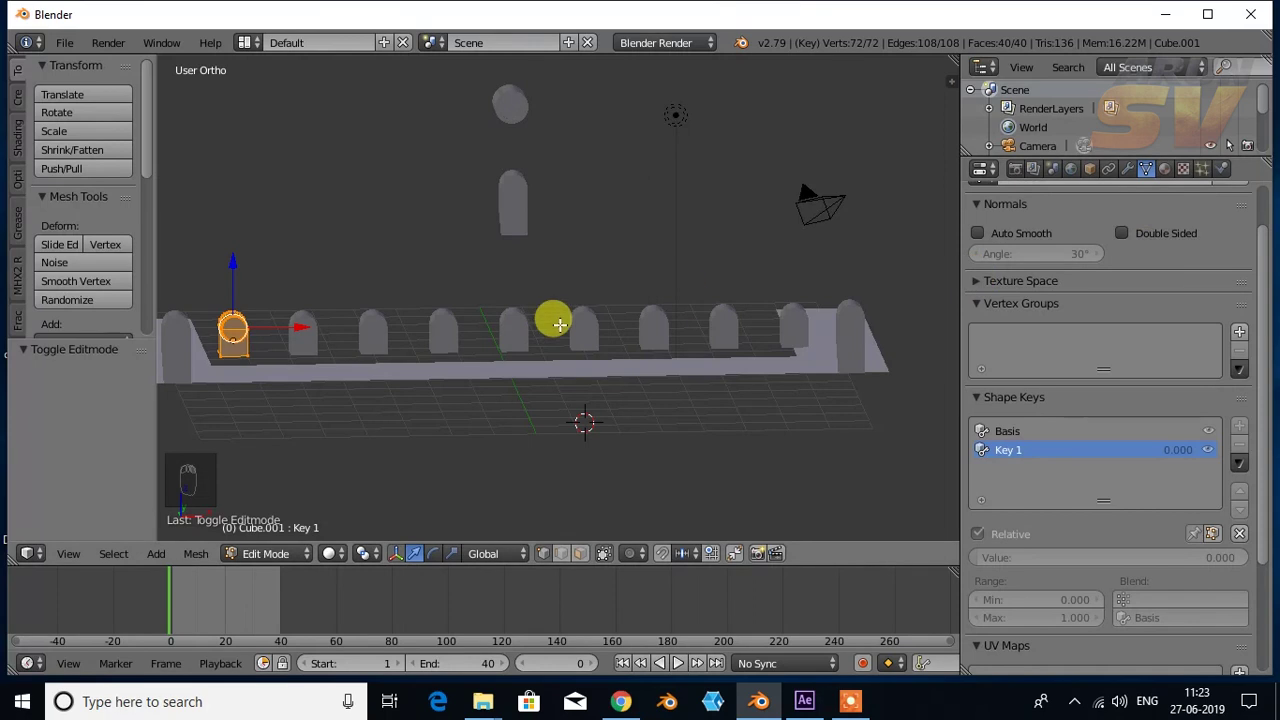
pyautogui.press('Tab')
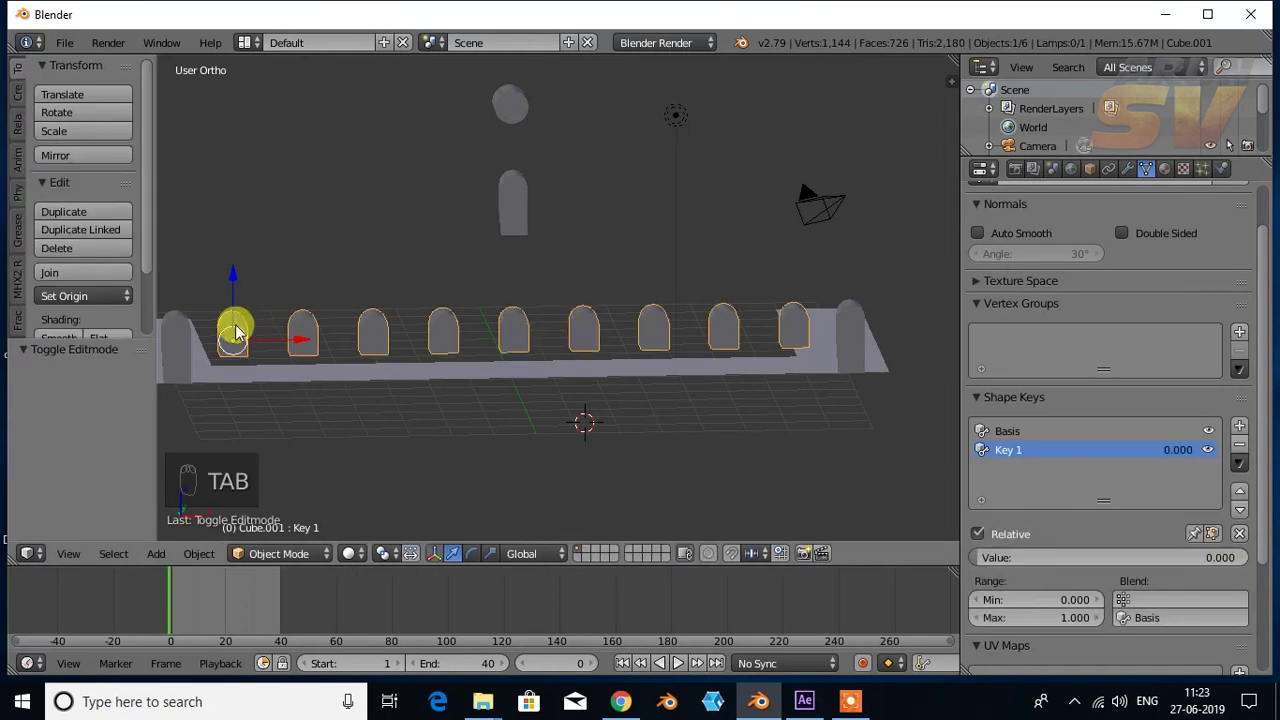
# Step: Delete the window's shape keys and apply its nine-copy Array modifier
pyautogui.moveTo(1124, 171); pyautogui.dragTo(1062, 304)
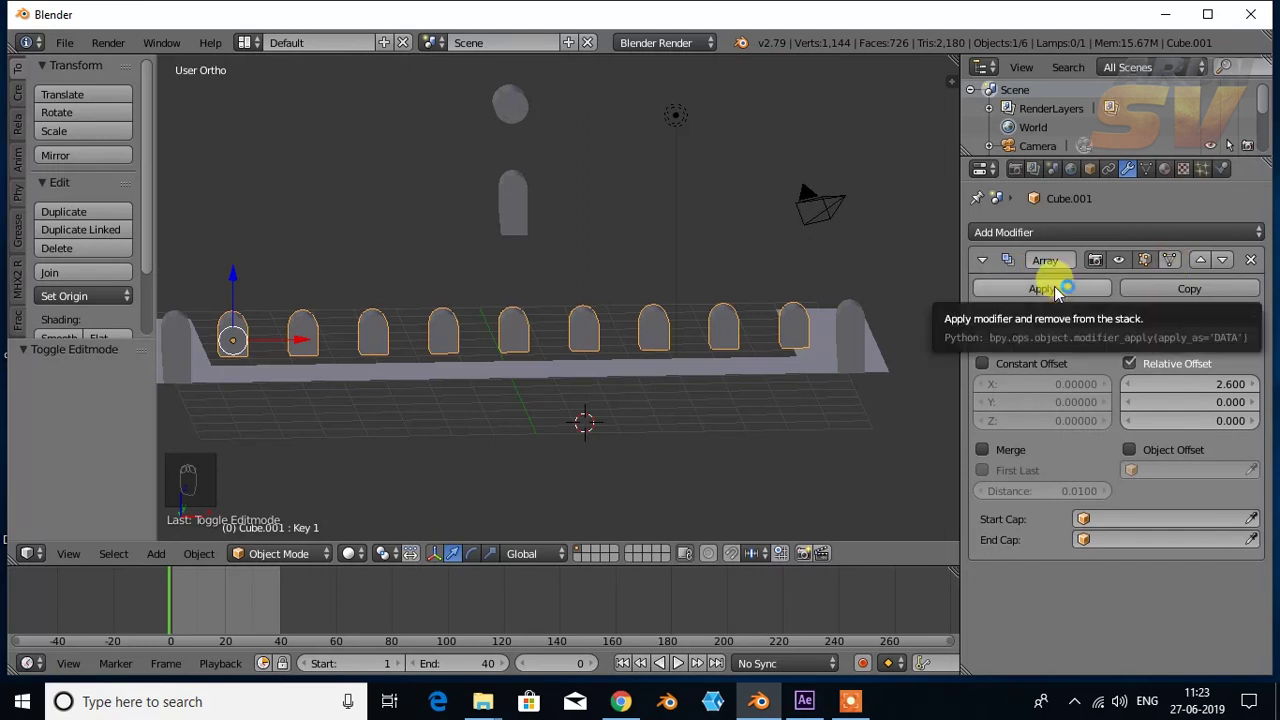
pyautogui.moveTo(1060, 297); pyautogui.dragTo(303, 564)
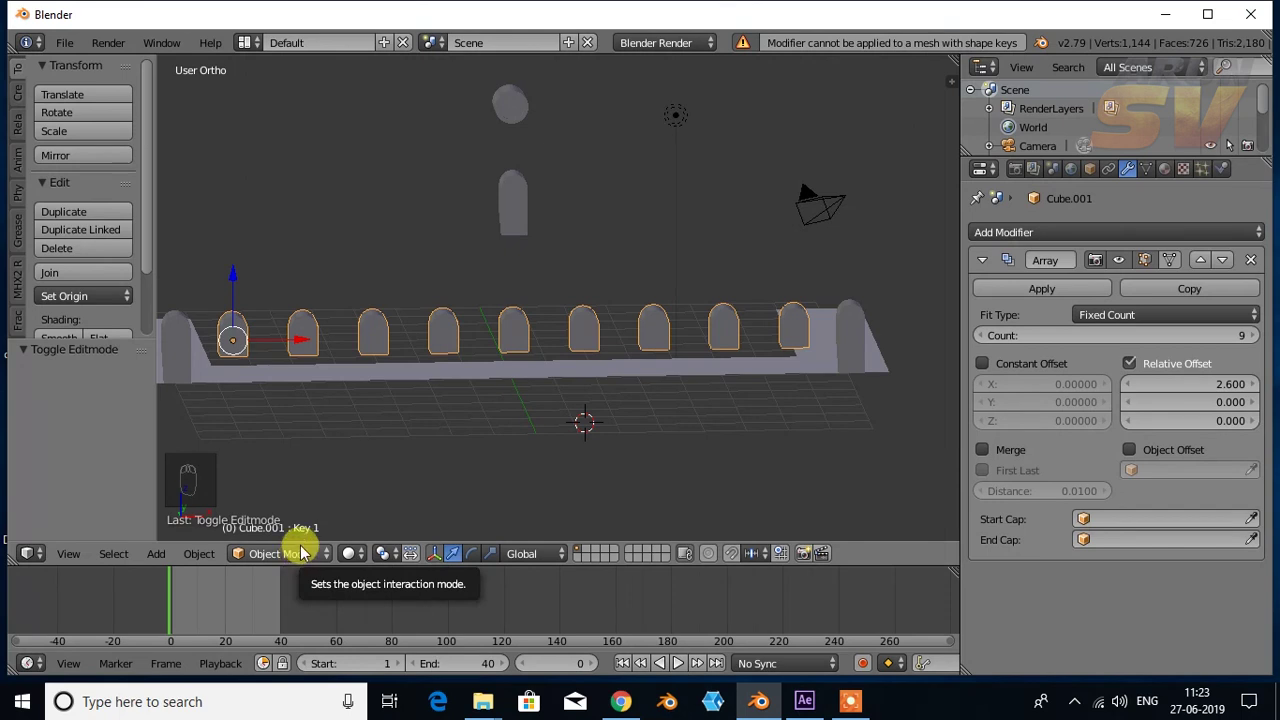
pyautogui.moveTo(1098, 299); pyautogui.dragTo(1147, 174)
pyautogui.moveTo(1147, 176); pyautogui.dragTo(1032, 286)
pyautogui.moveTo(1032, 286); pyautogui.dragTo(225, 345)
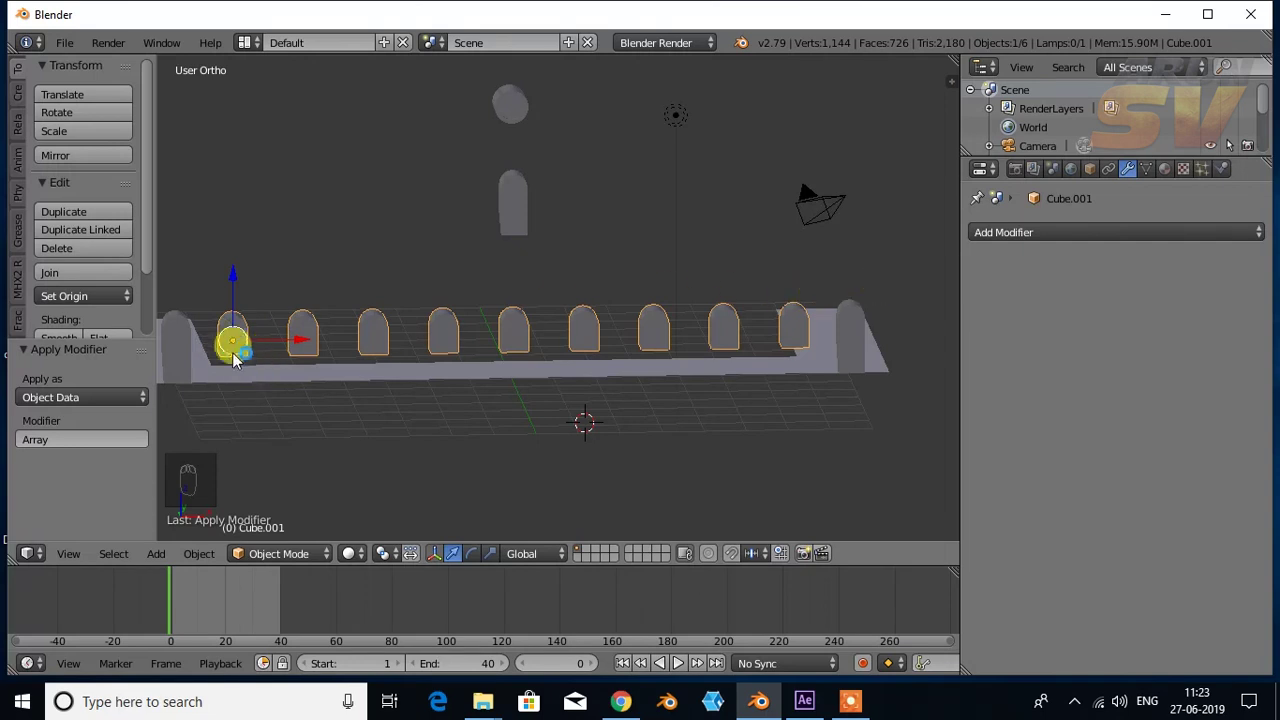
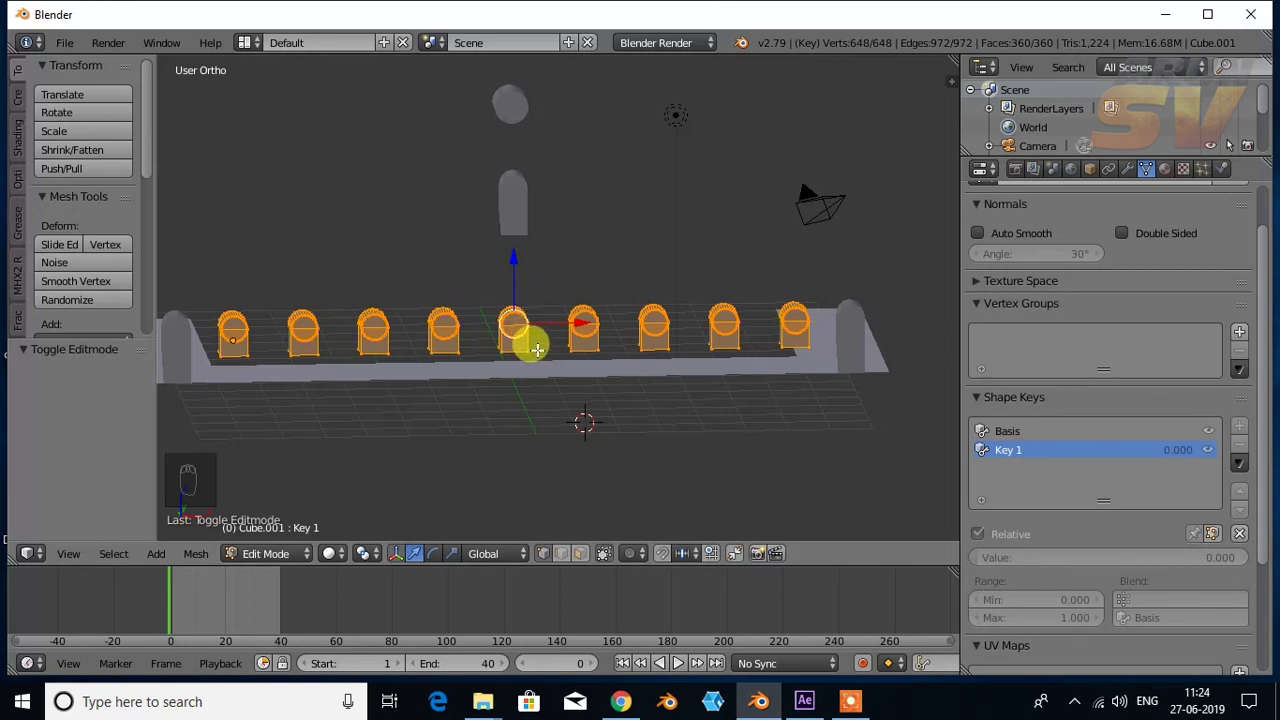
# Step: From front view, scale the window row to zero on Key 1 and leave Edit Mode
pyautogui.press('KP_1')
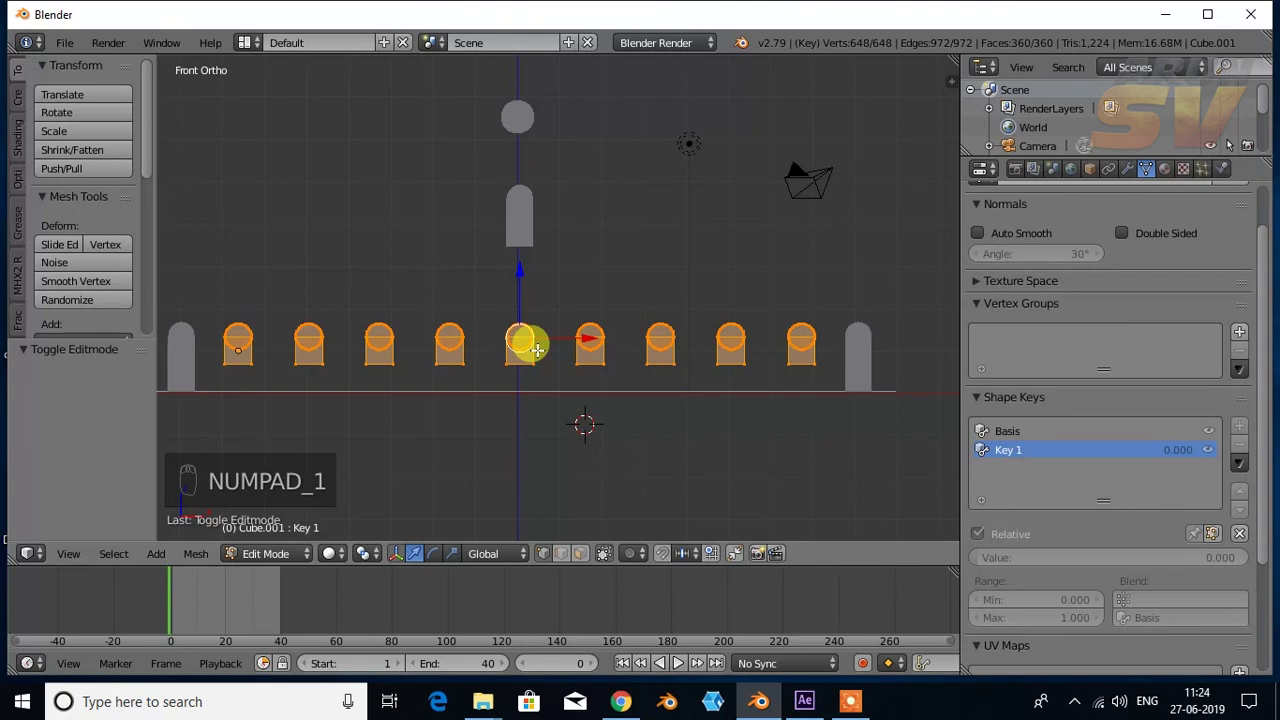
pyautogui.press('s')
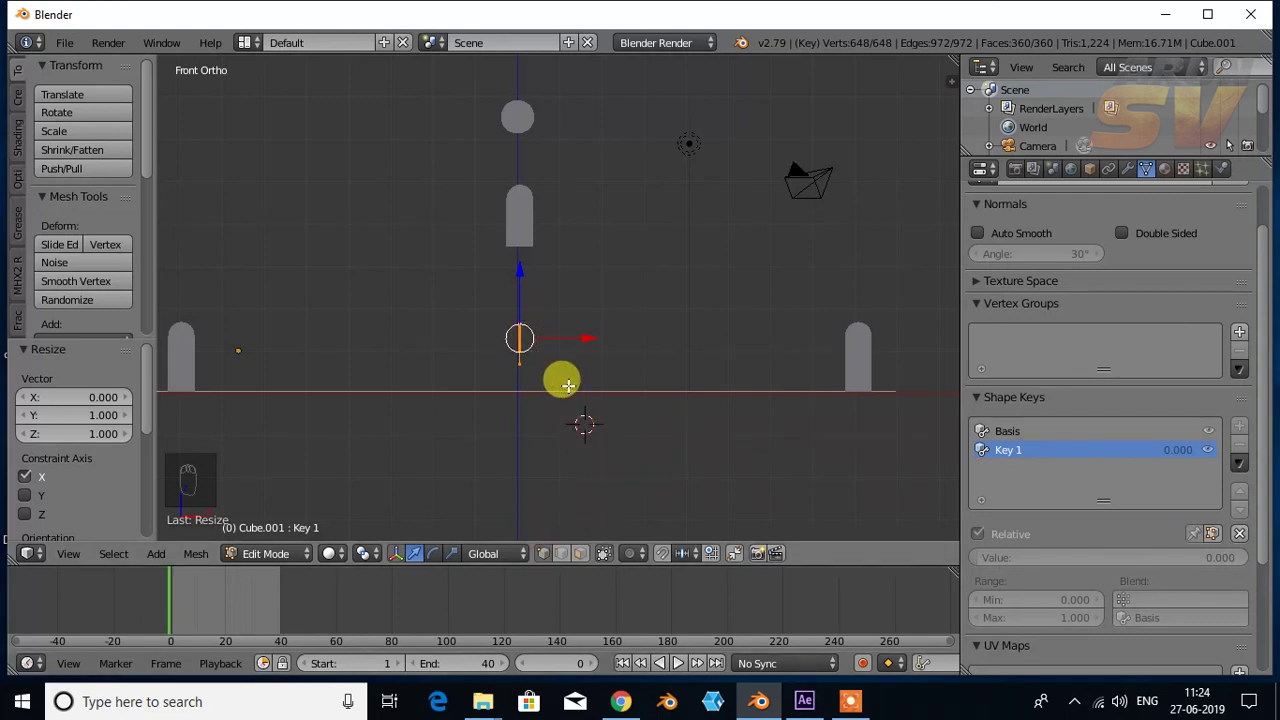
pyautogui.press('Tab')
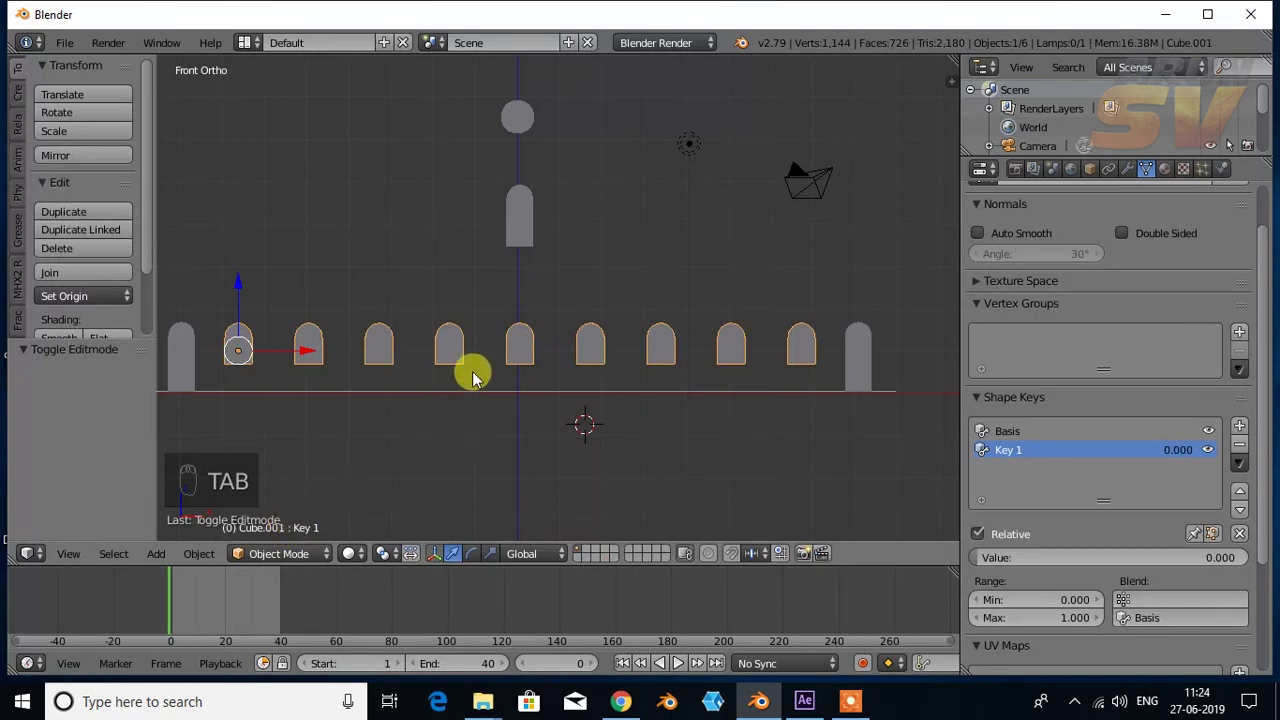
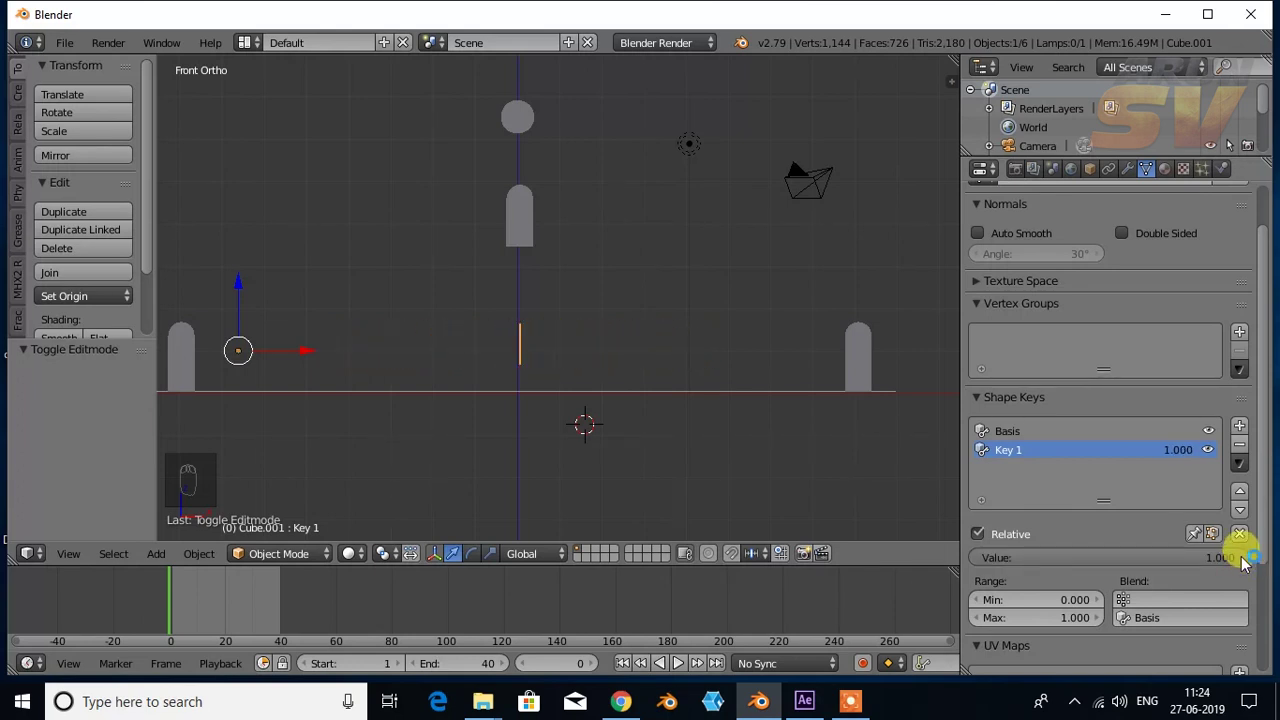
# Step: Keyframe Key 1 at 1.0 then 0.0 on a later frame, and scrub to preview the windows growing
pyautogui.press('i')
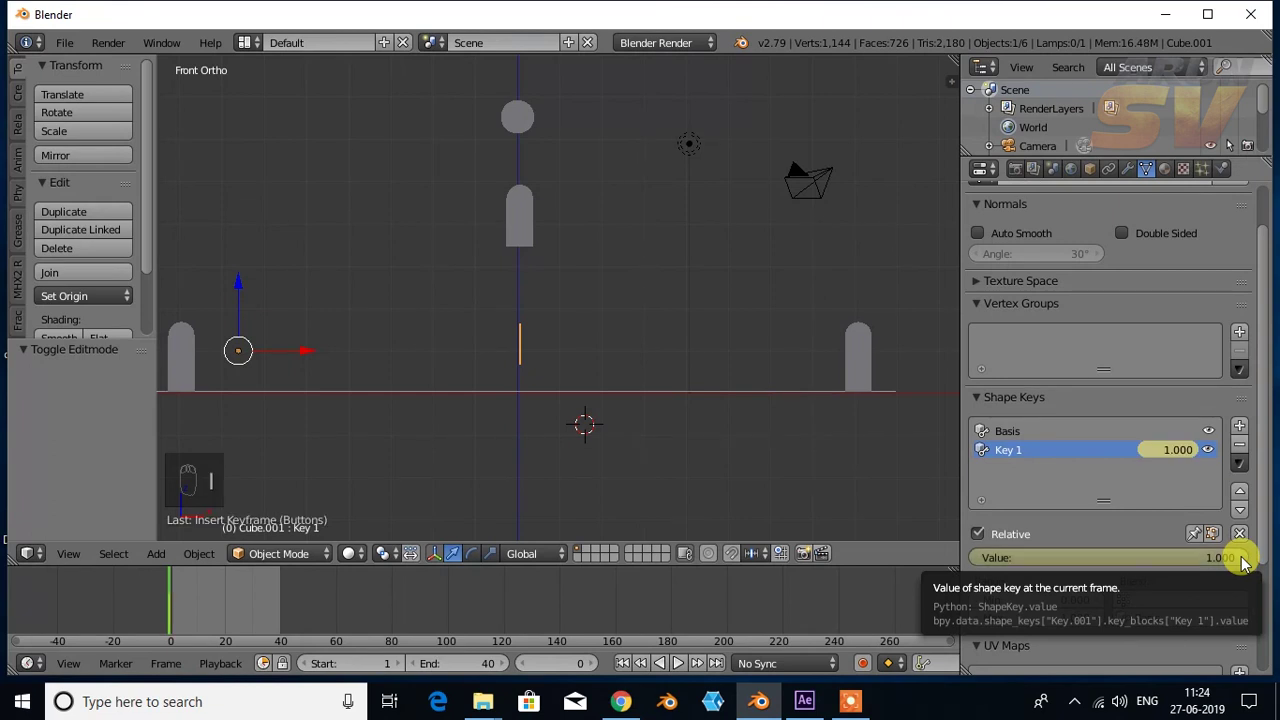
pyautogui.moveTo(172, 593); pyautogui.dragTo(282, 590)
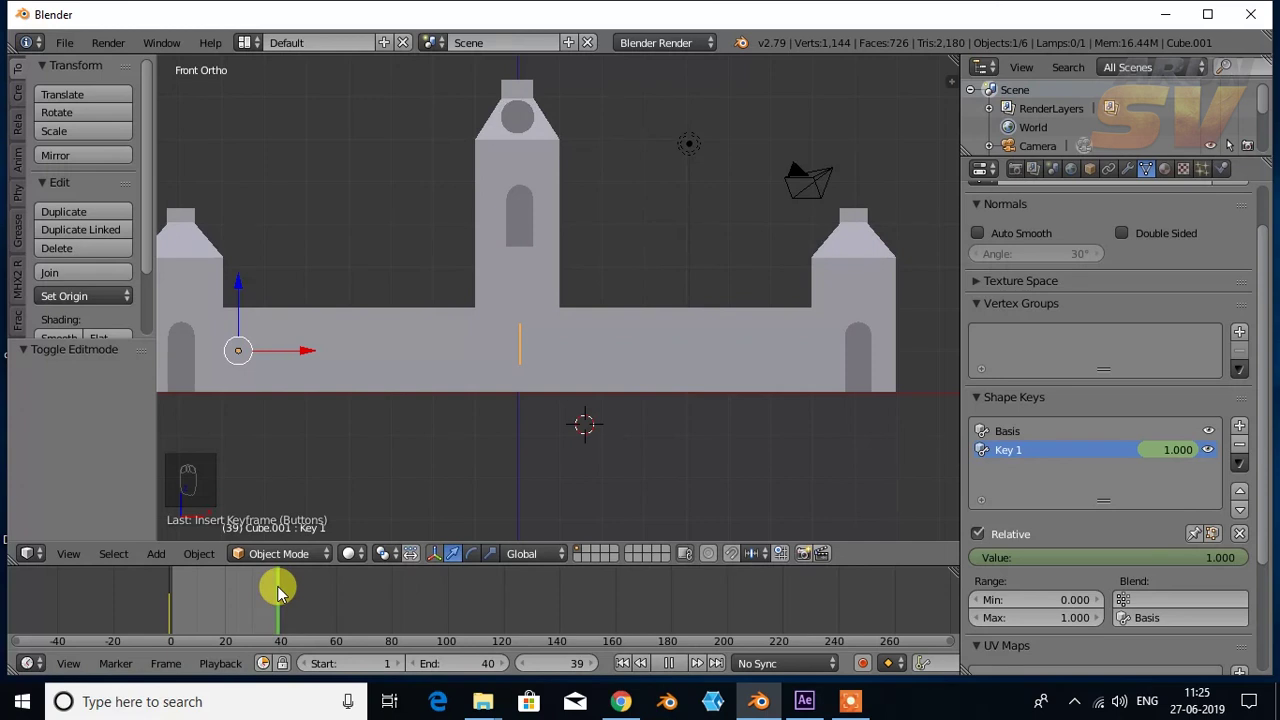
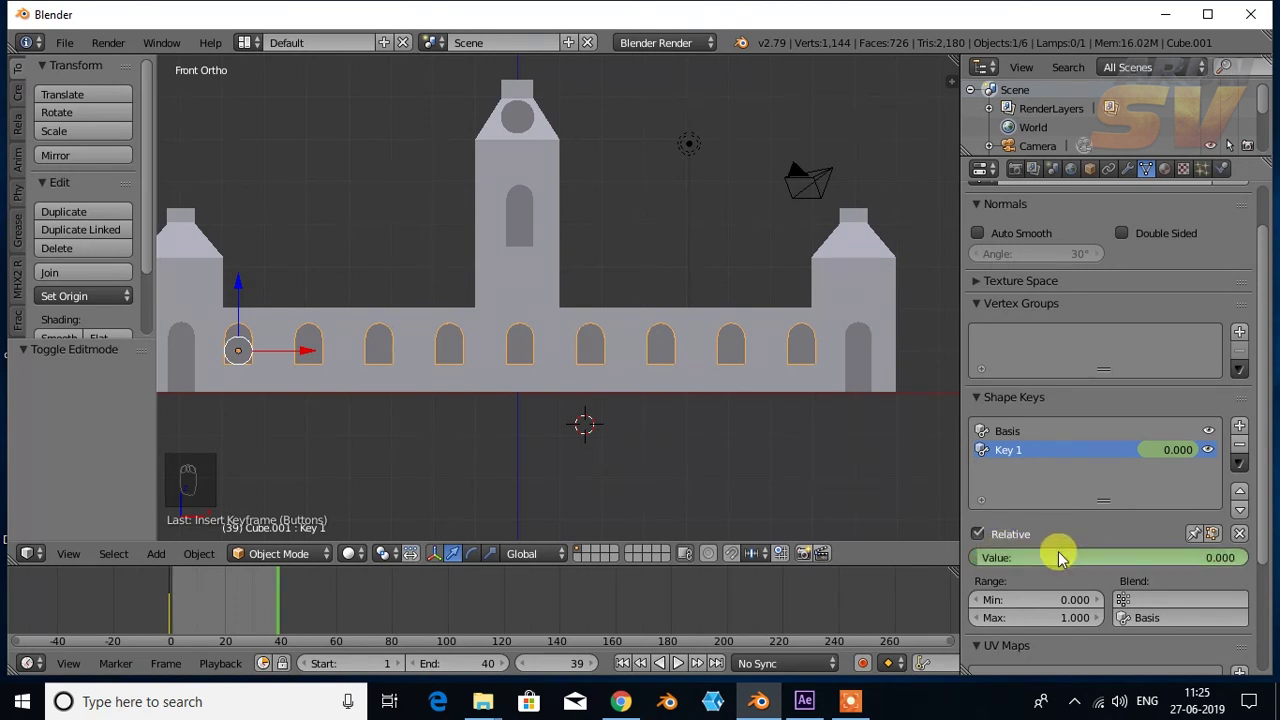
pyautogui.press('i')
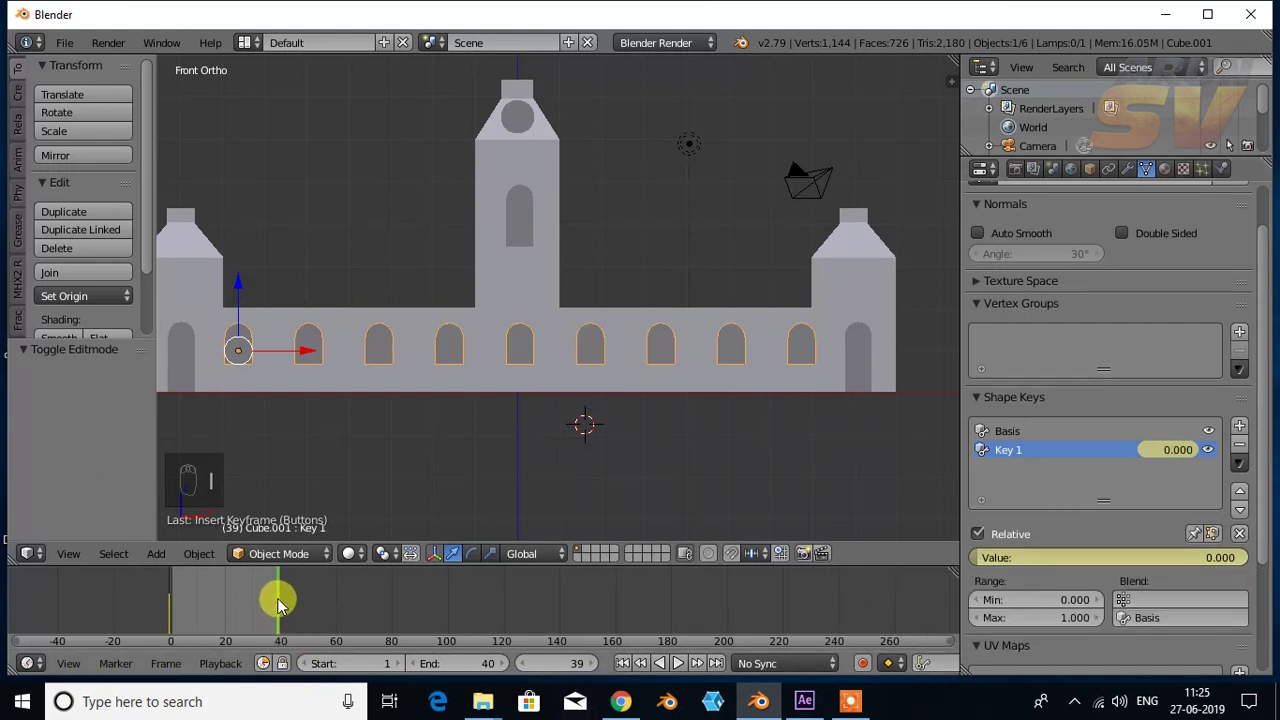
pyautogui.moveTo(284, 609); pyautogui.dragTo(204, 624)
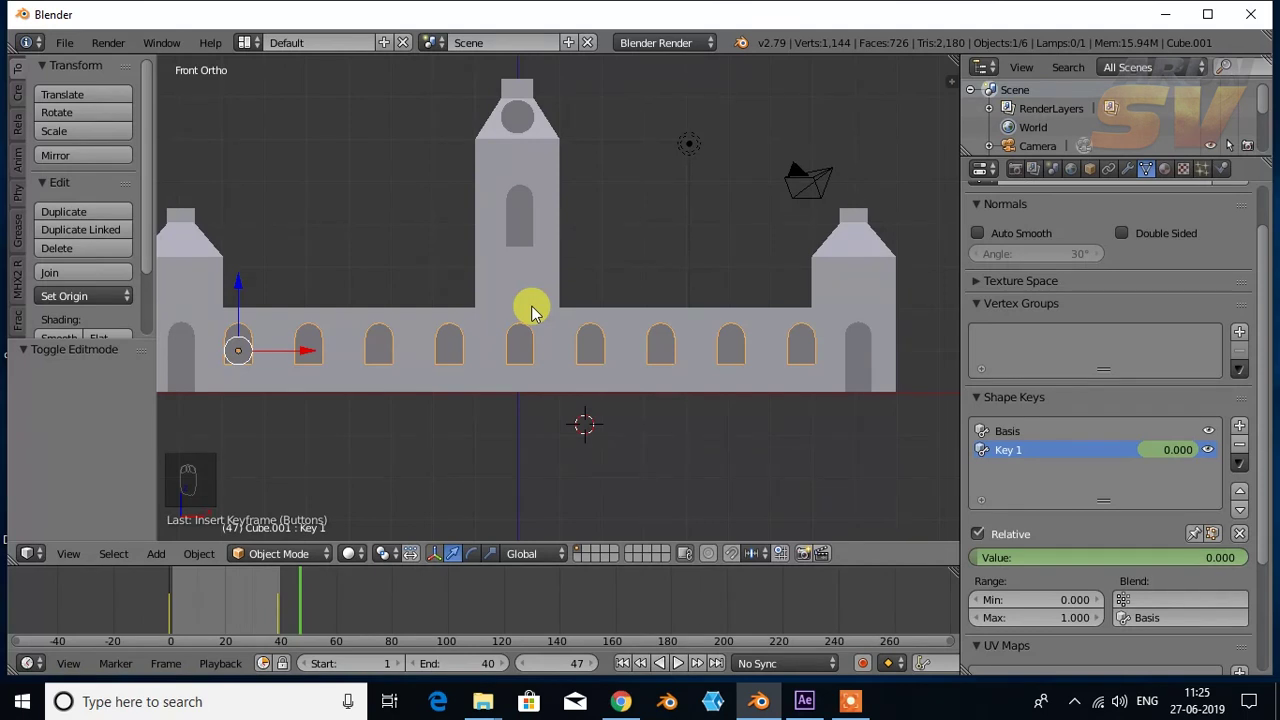
# Step: Add Basis and Key 1 shape keys to the tower and corner windows and select all their geometry
pyautogui.moveTo(529, 231); pyautogui.dragTo(529, 231)
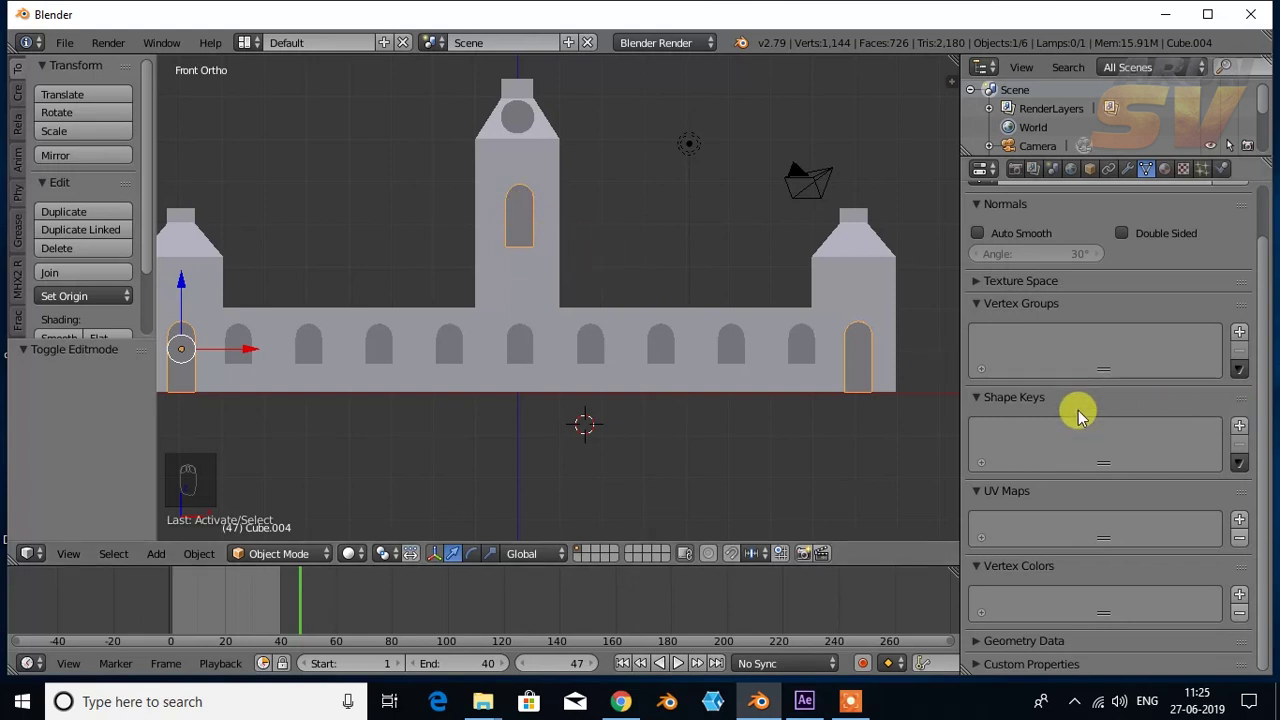
pyautogui.moveTo(1136, 185); pyautogui.dragTo(988, 458)
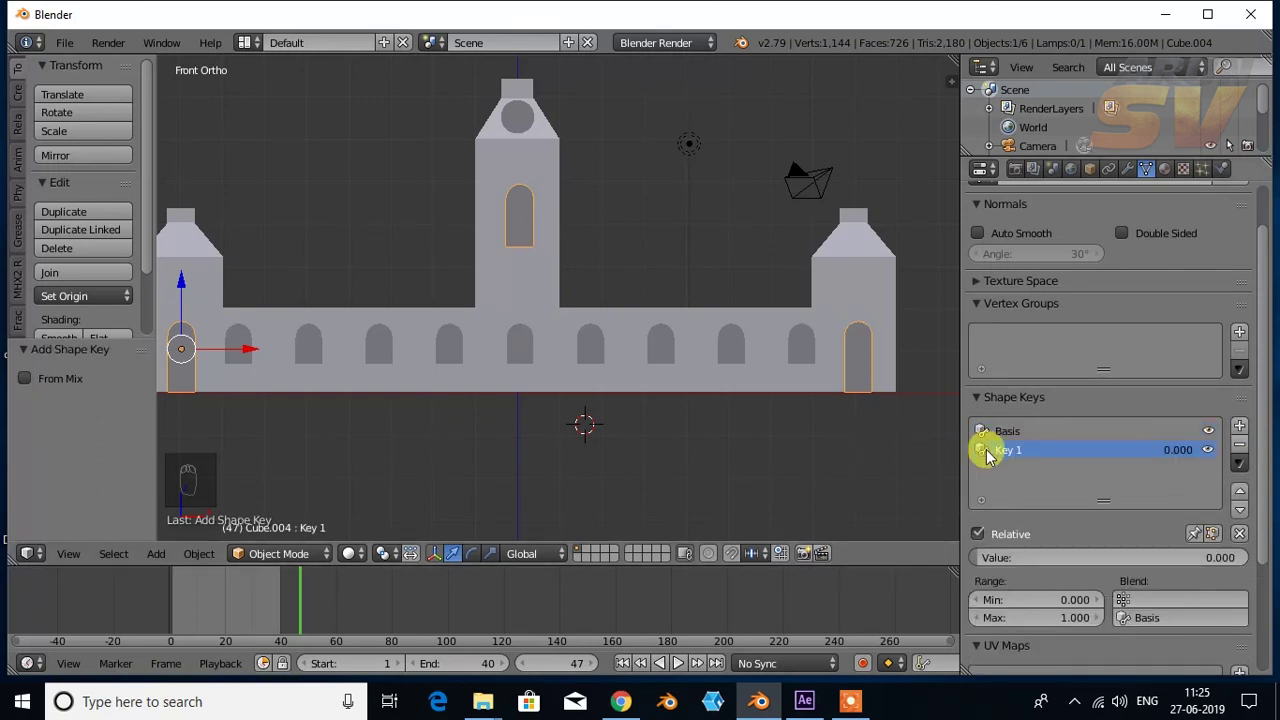
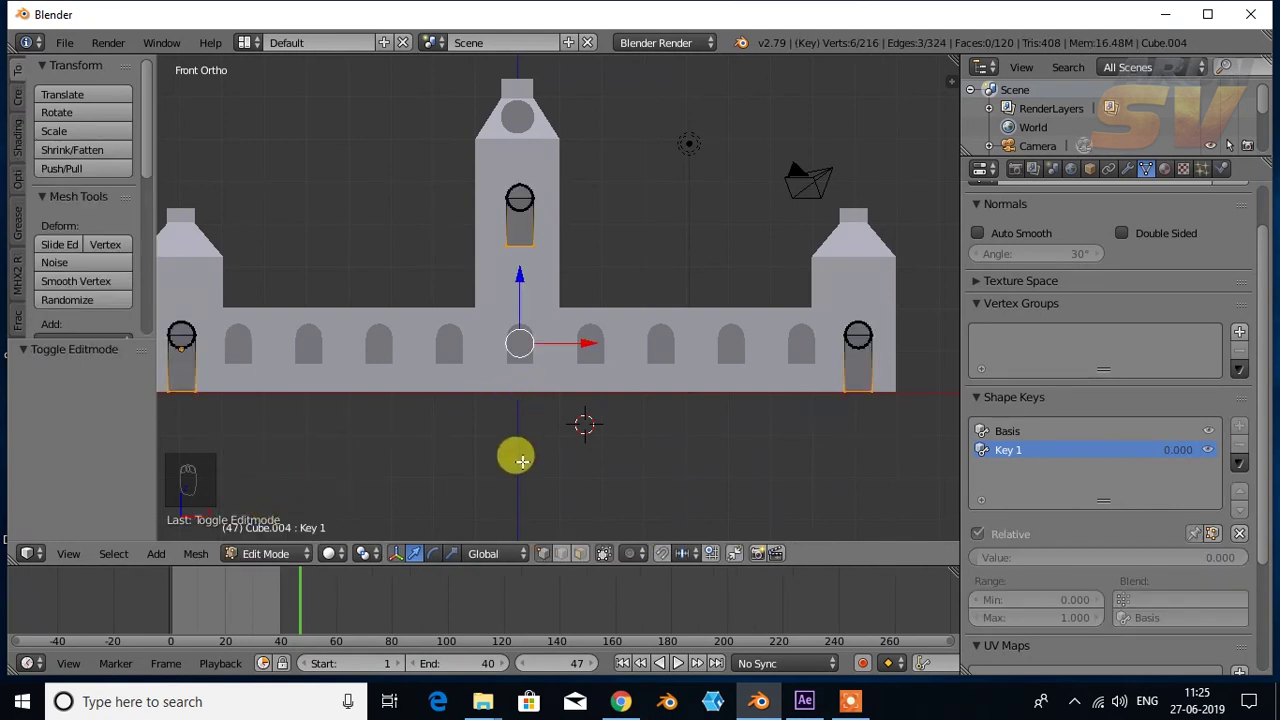
pyautogui.press('s')
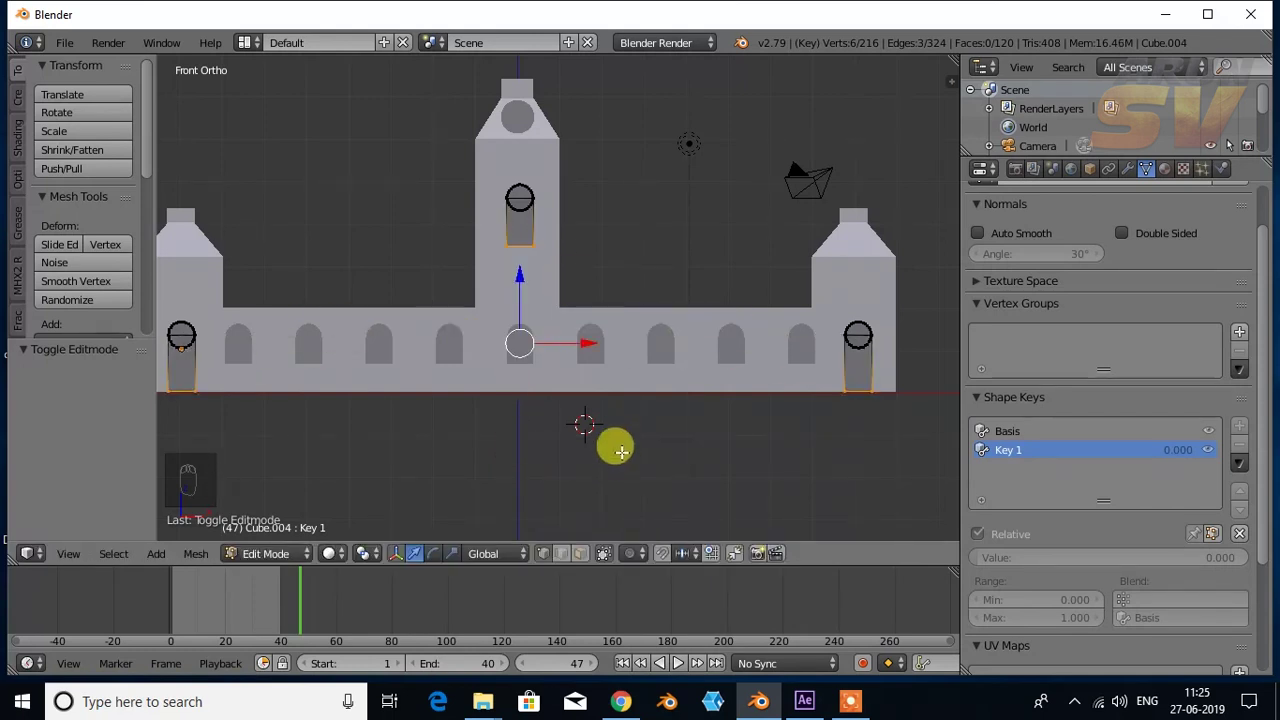
pyautogui.press('a')
pyautogui.press('a')
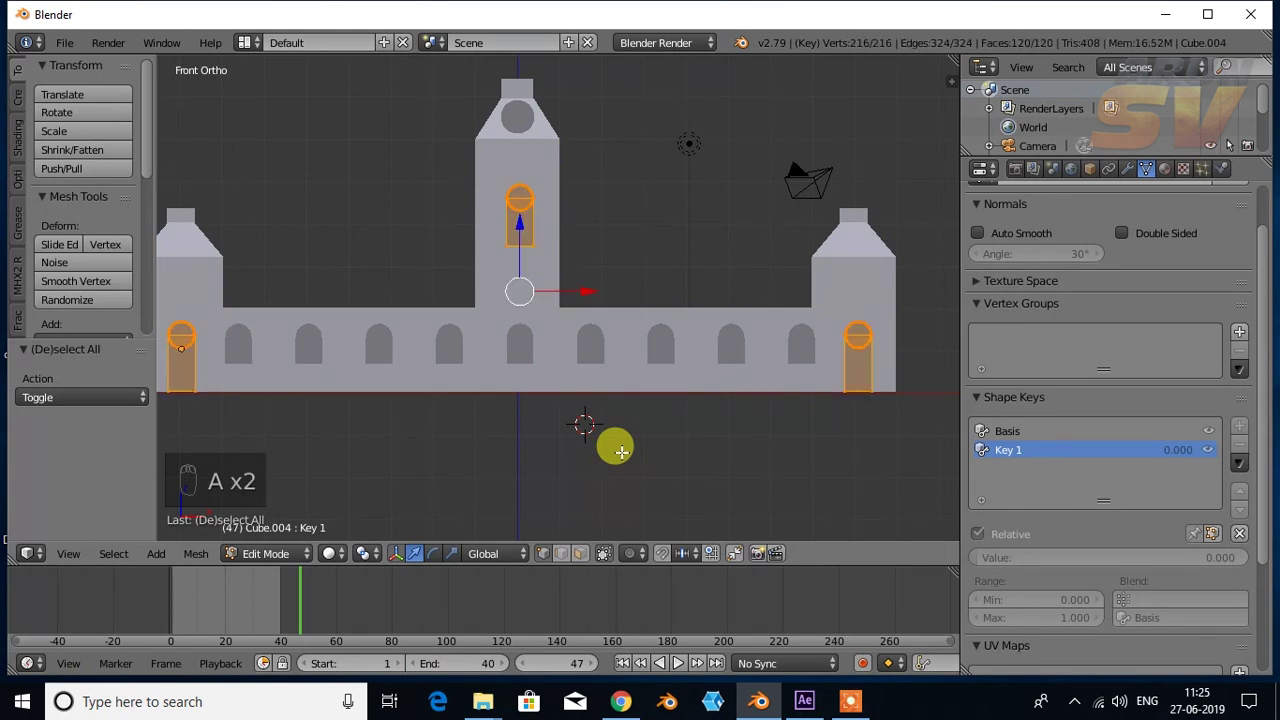
# Step: Scale the windows to zero on Z so Key 1 flattens them into thin horizontal lines
pyautogui.press('s')
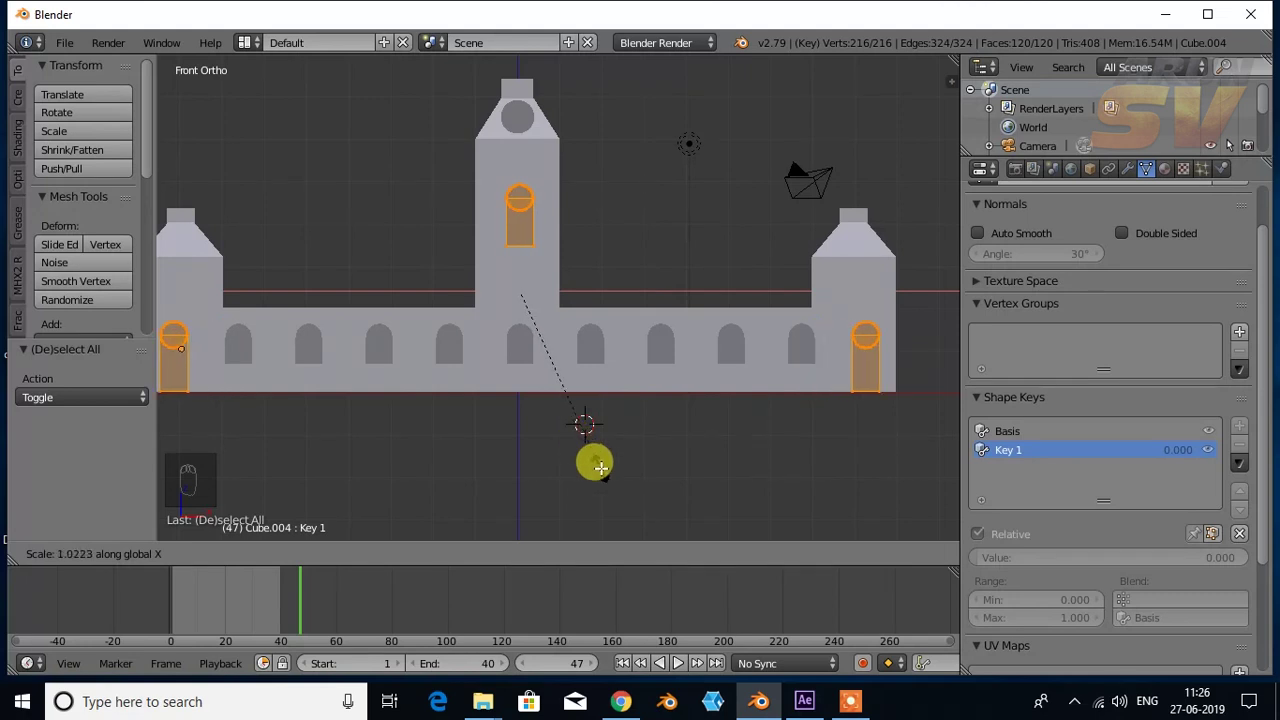
pyautogui.press('s')
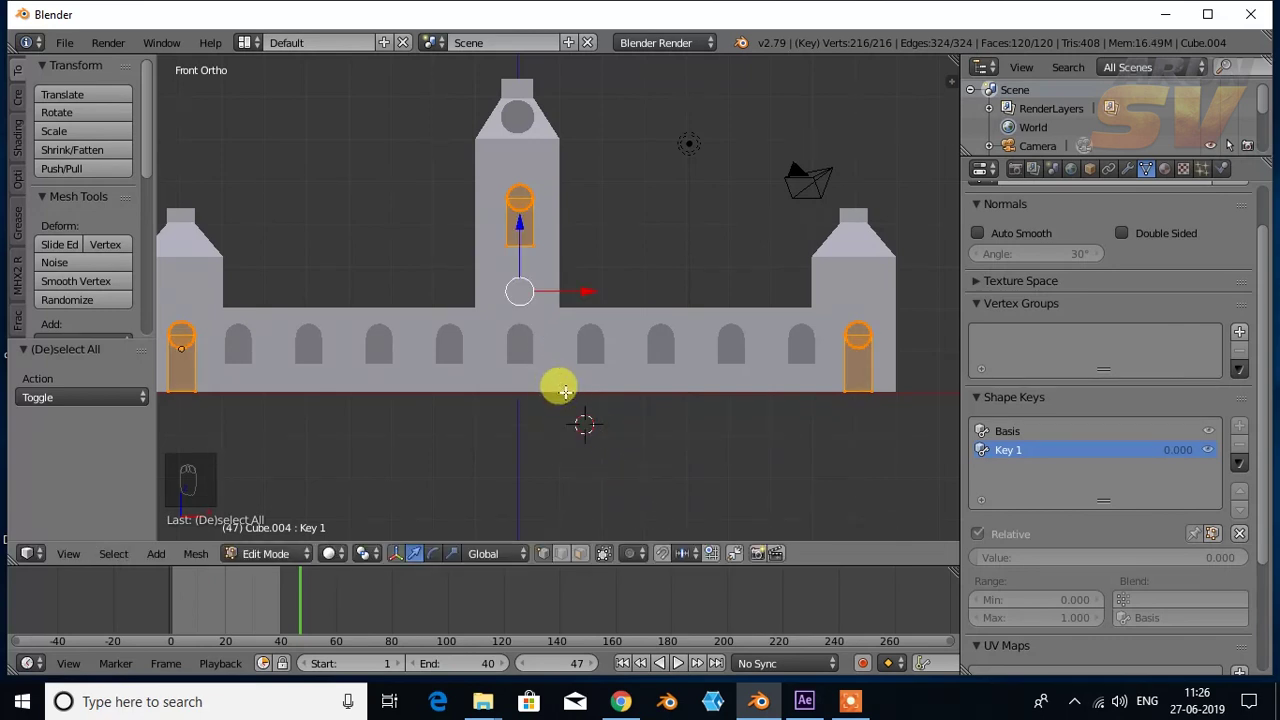
pyautogui.press('s')
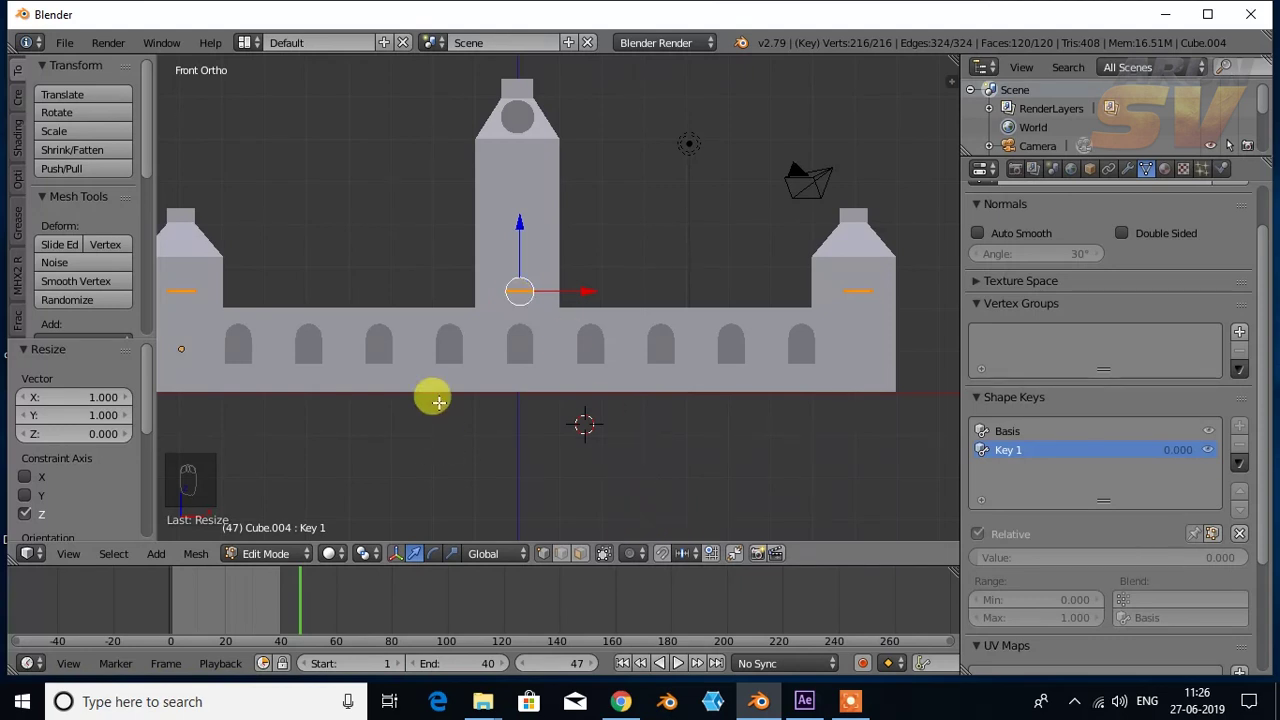
# Step: Leave Edit Mode, set Key 1 to 1.0 and keyframe the flattened tower windows
pyautogui.press('Tab')
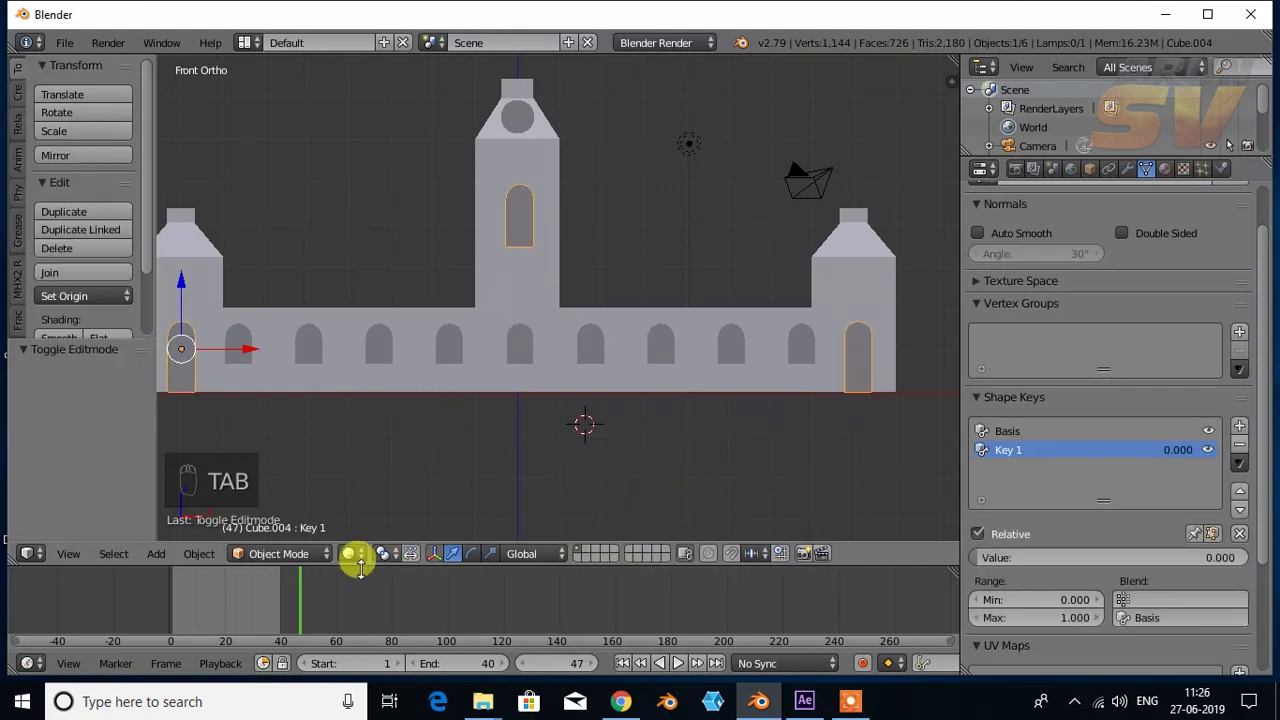
pyautogui.moveTo(299, 594); pyautogui.dragTo(204, 600)
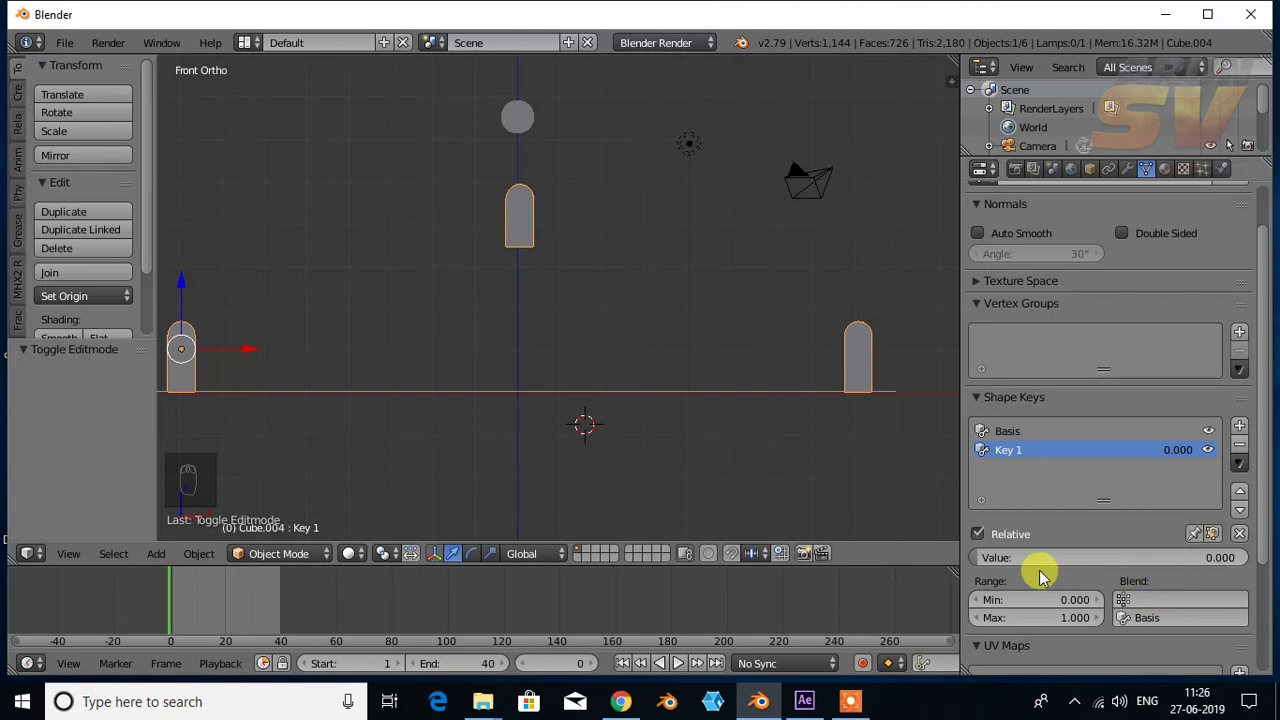
pyautogui.moveTo(1015, 572); pyautogui.dragTo(1151, 574)
pyautogui.press('i')
# Step: On a later frame keyframe Key 1 at 0.0, then scrub to preview the windows opening
pyautogui.moveTo(178, 618); pyautogui.dragTo(285, 628)
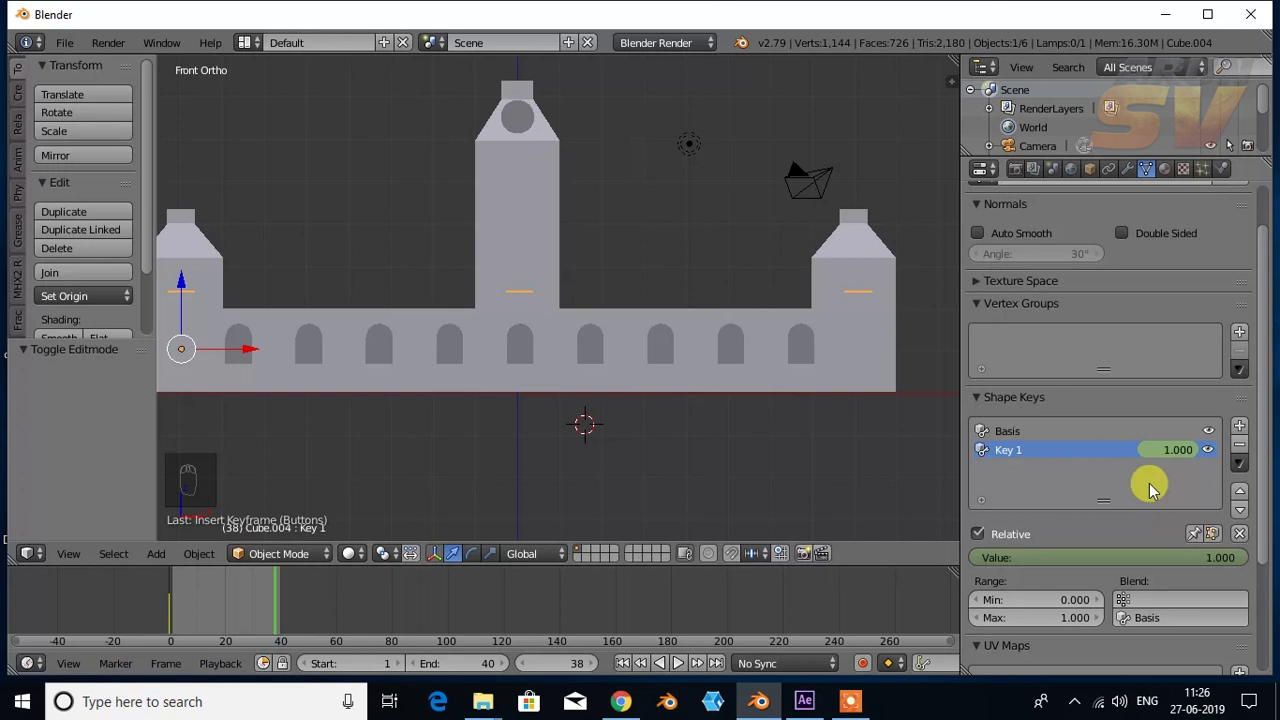
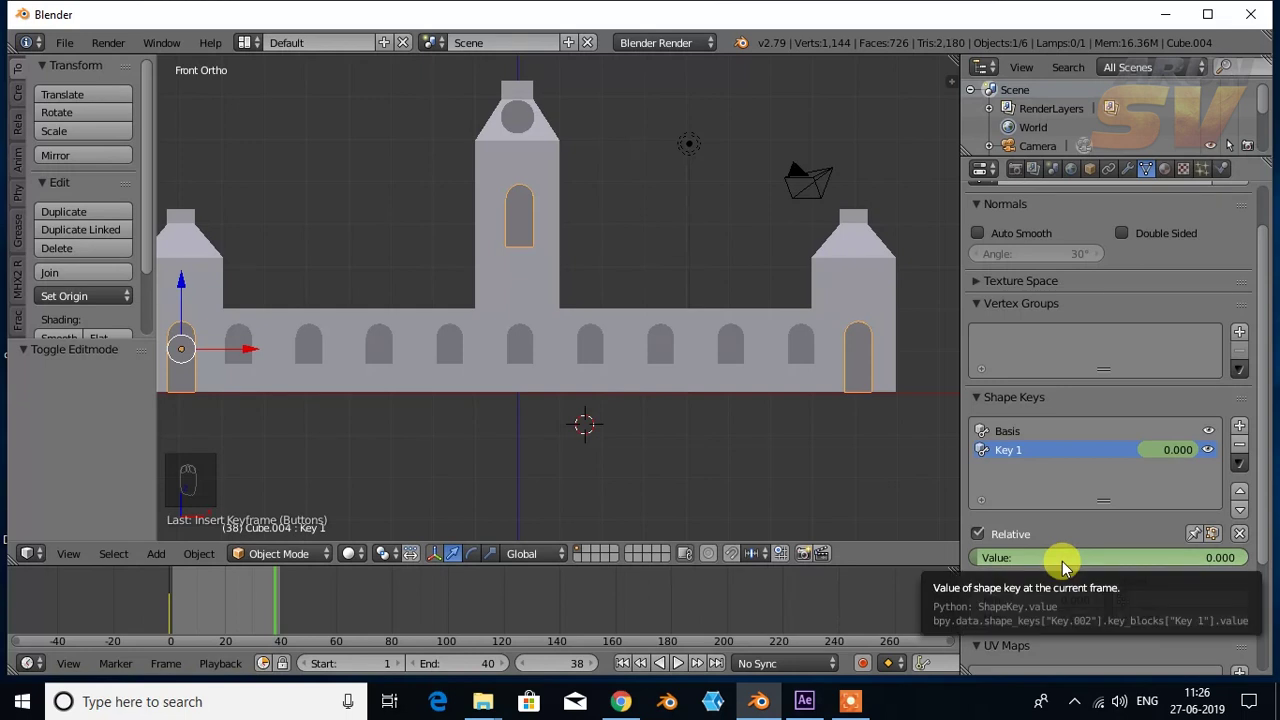
pyautogui.press('i')
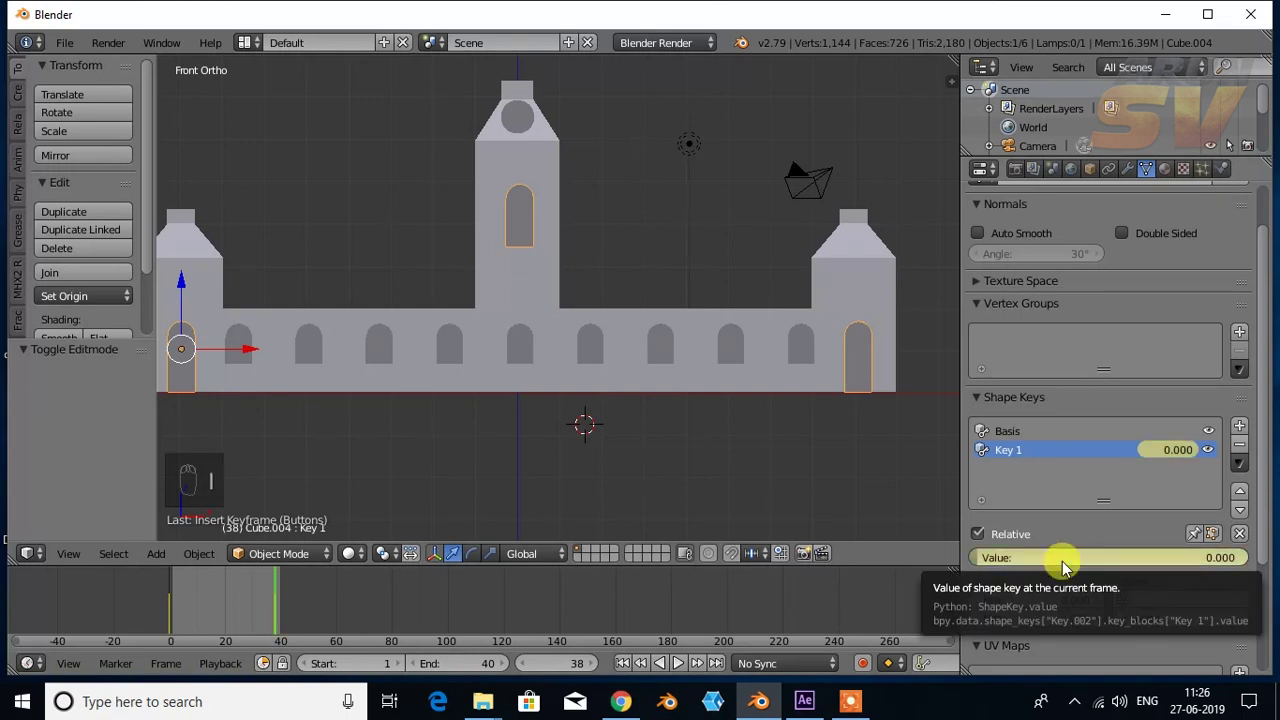
pyautogui.moveTo(279, 597); pyautogui.dragTo(230, 655)
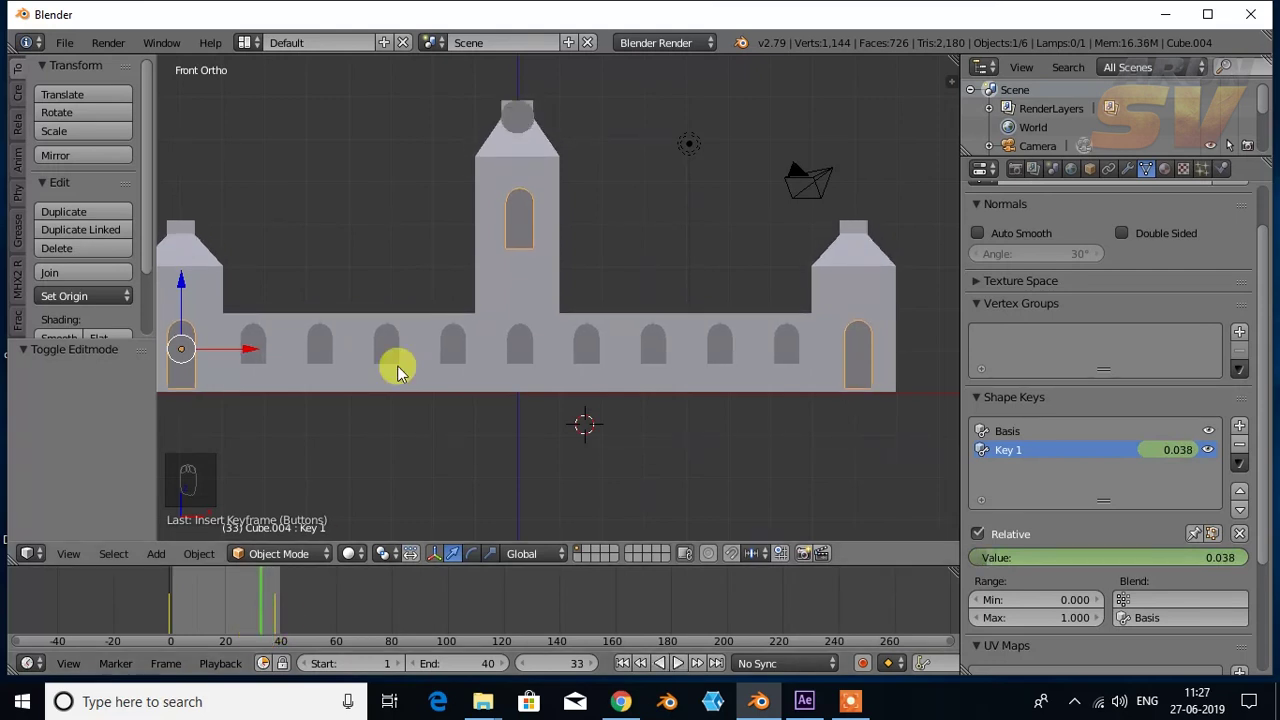
# Step: Select the tower's round clock mesh, add Basis and Key 1 shape keys and select all its vertices
pyautogui.moveTo(518, 128); pyautogui.dragTo(694, 473)
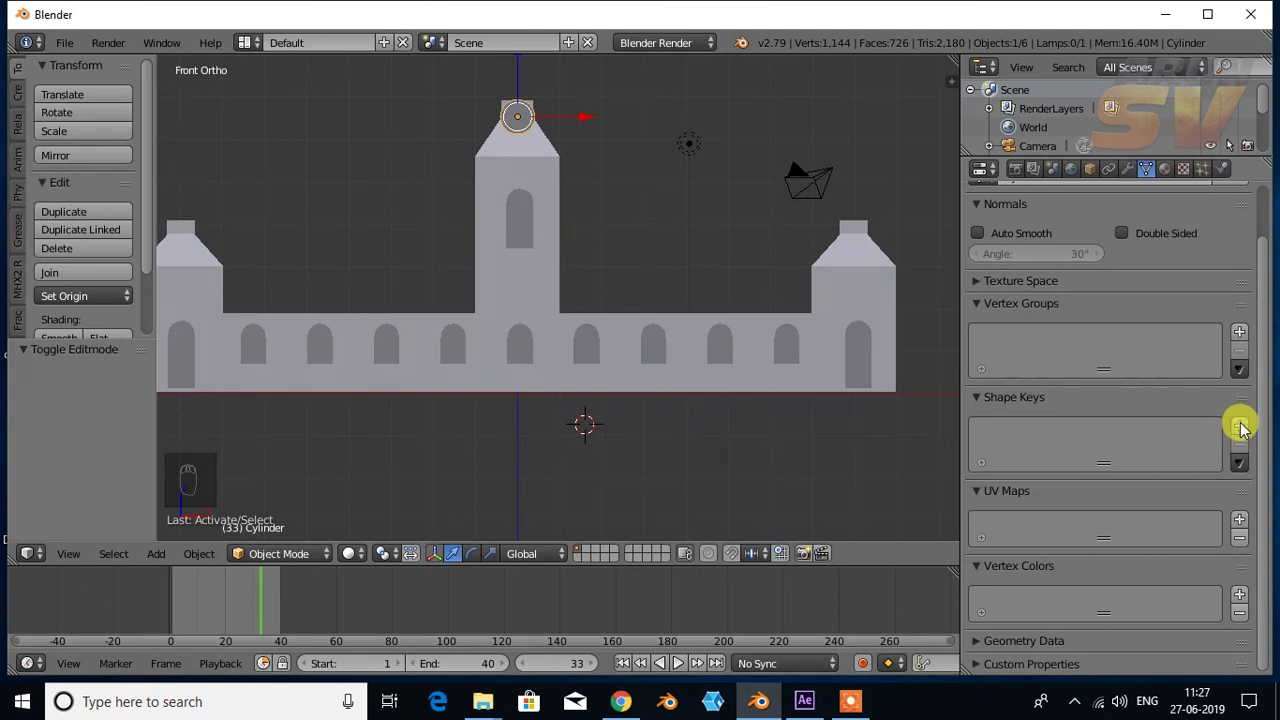
pyautogui.moveTo(1242, 431); pyautogui.dragTo(1000, 447)
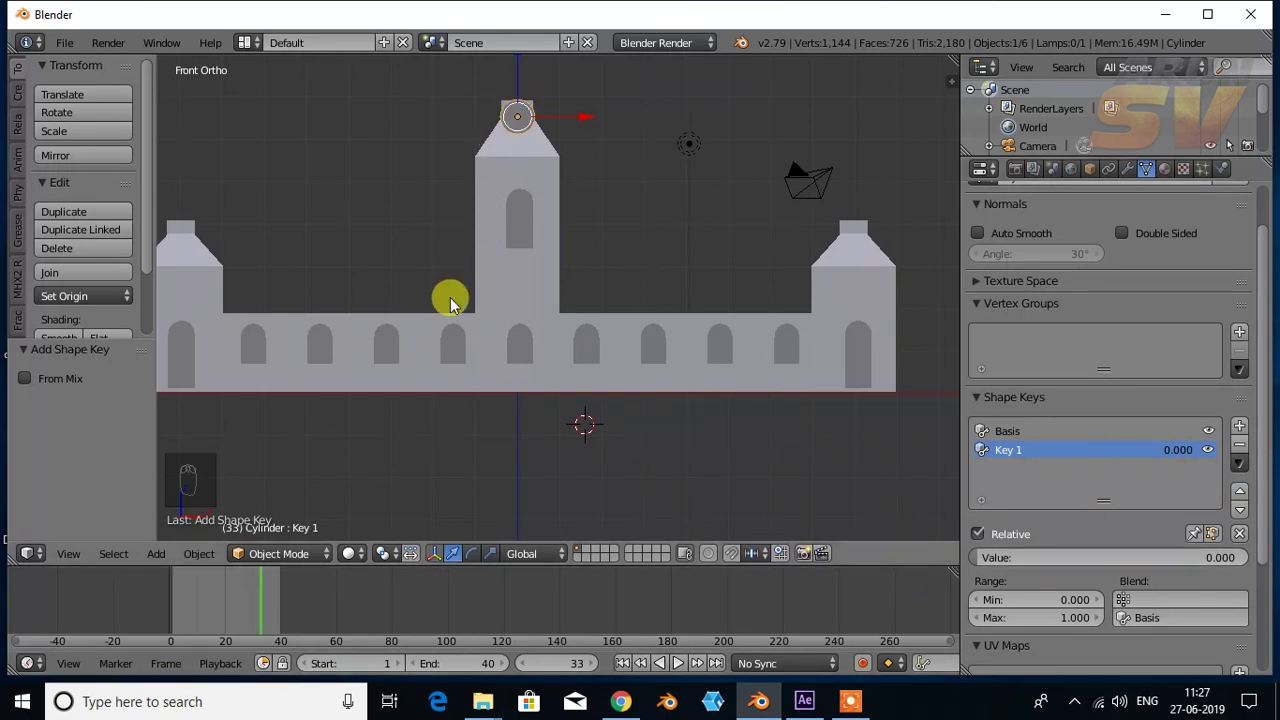
pyautogui.press('s')
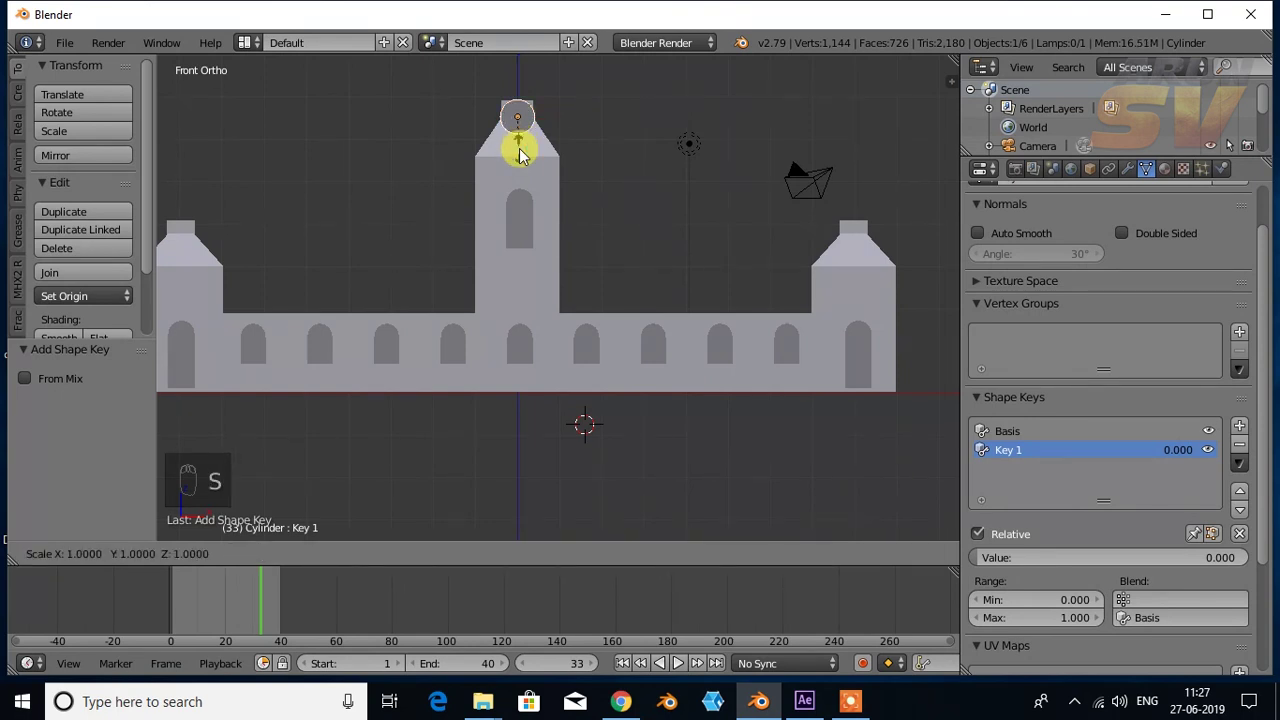
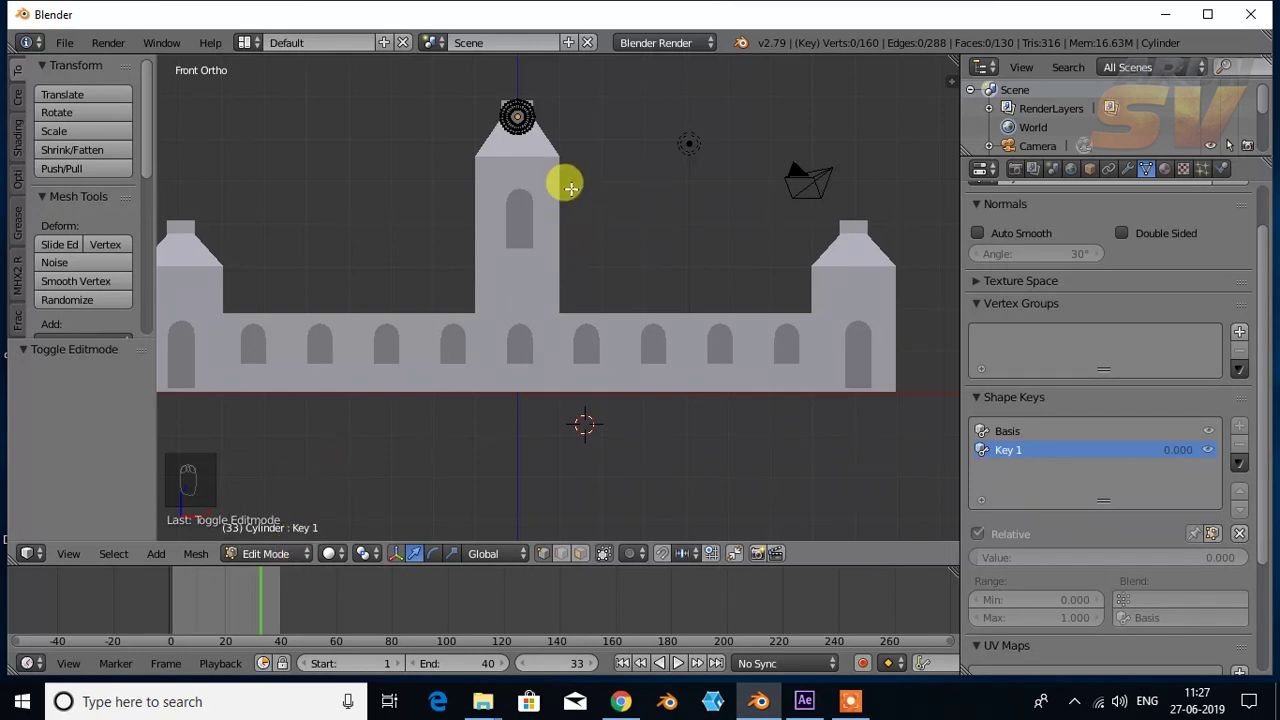
pyautogui.press('a')
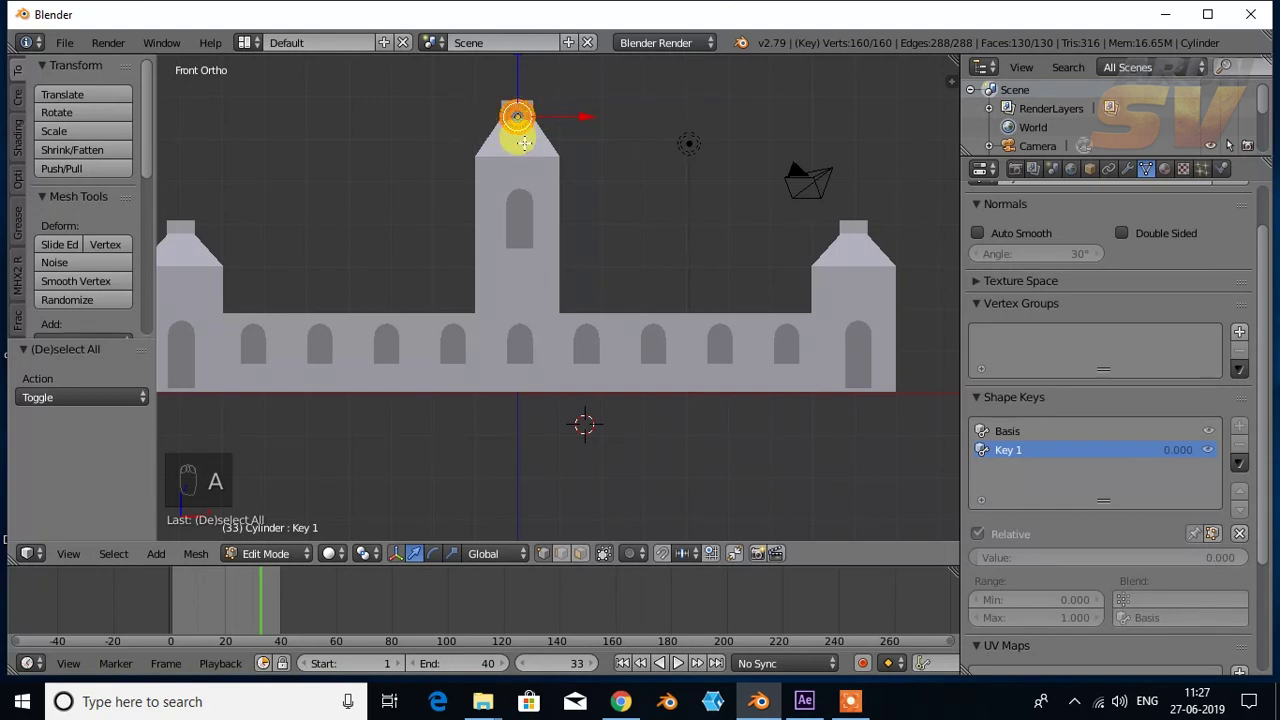
# Step: Scale all vertices to zero on Key 1 and set its value to 1 so the castle vanishes
pyautogui.press('s')
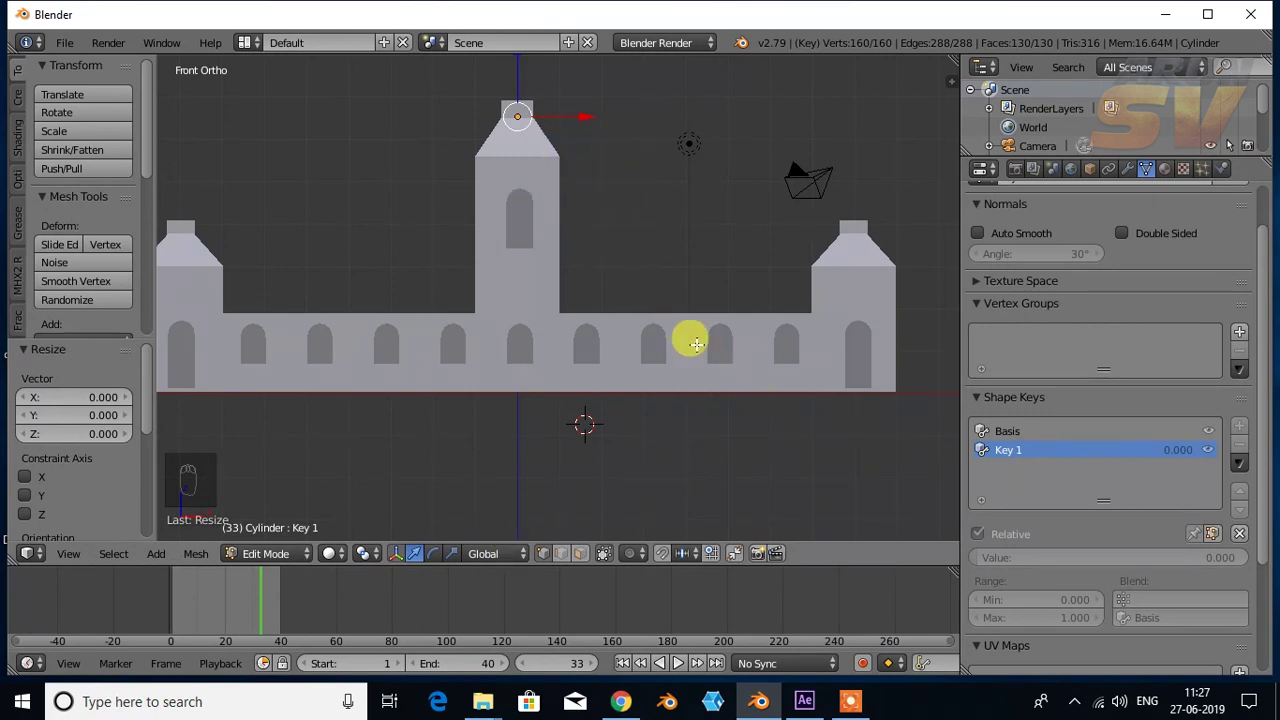
pyautogui.moveTo(303, 561); pyautogui.dragTo(813, 598)
pyautogui.moveTo(237, 608); pyautogui.dragTo(1204, 571)
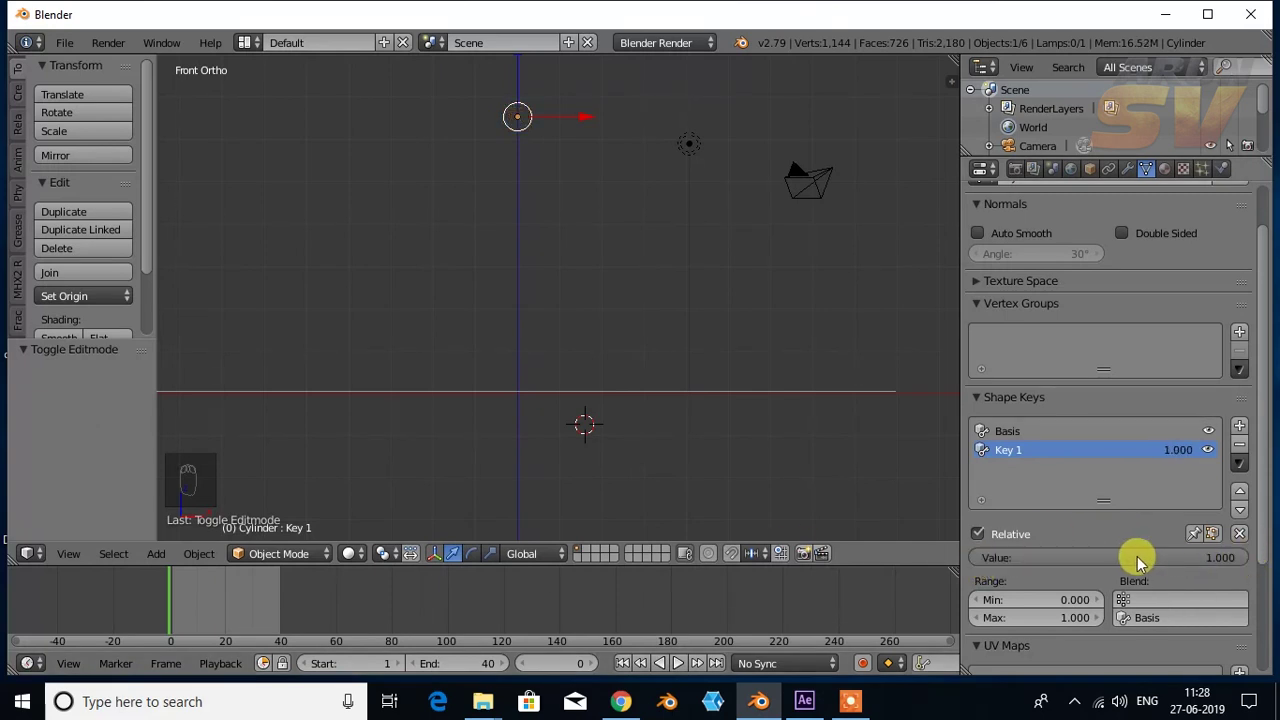
# Step: Keyframe Key 1 at 1, then at 0 on a different frame so the full castle shows
pyautogui.press('i')
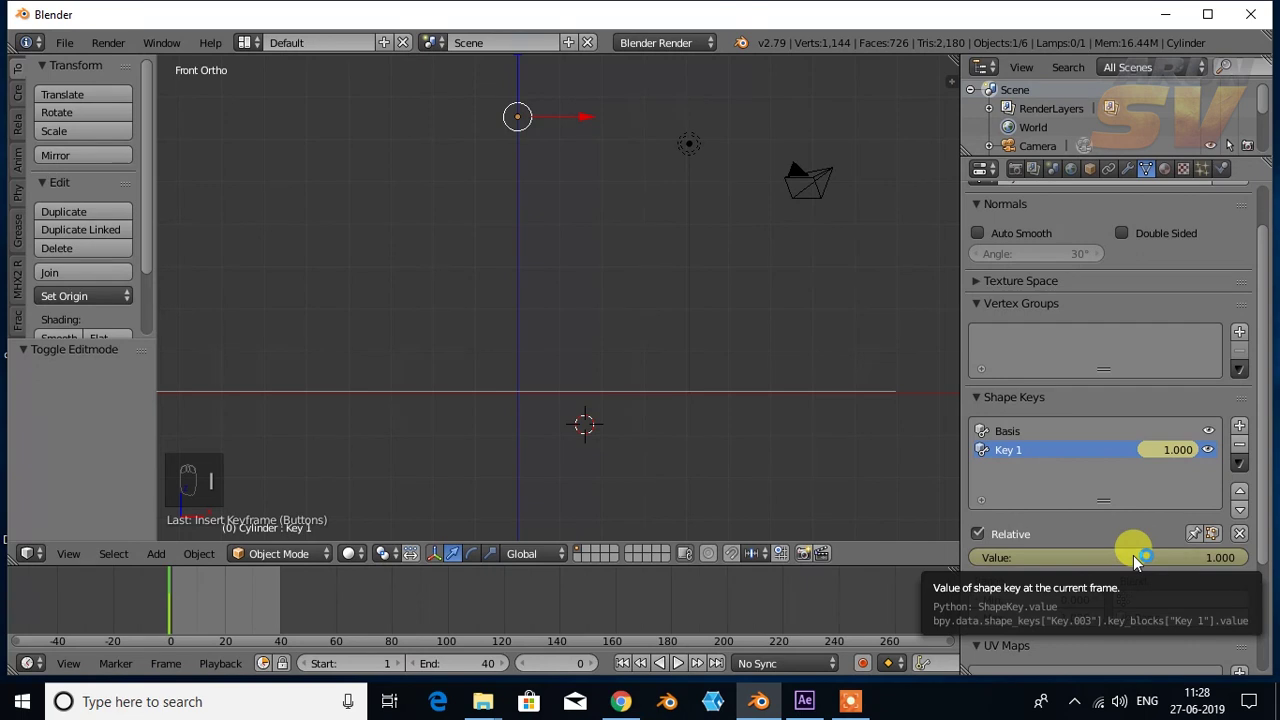
pyautogui.moveTo(178, 601); pyautogui.dragTo(282, 604)
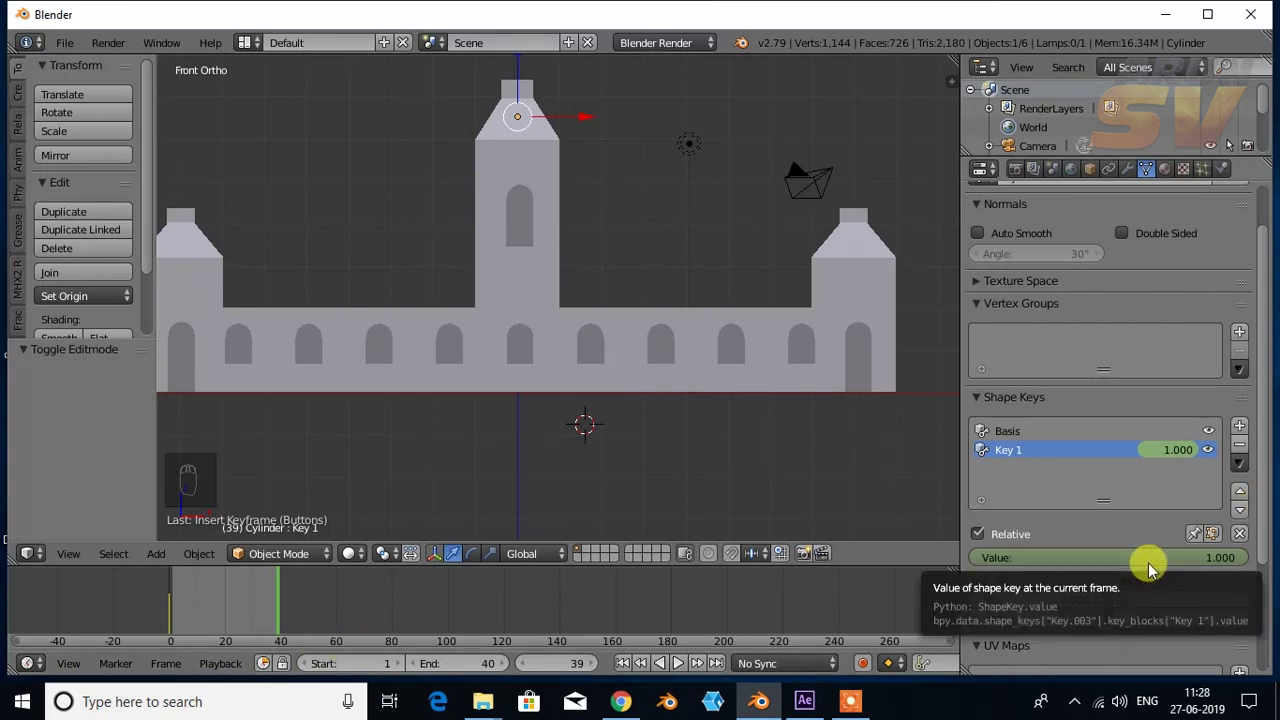
pyautogui.moveTo(1153, 567); pyautogui.dragTo(1003, 560)
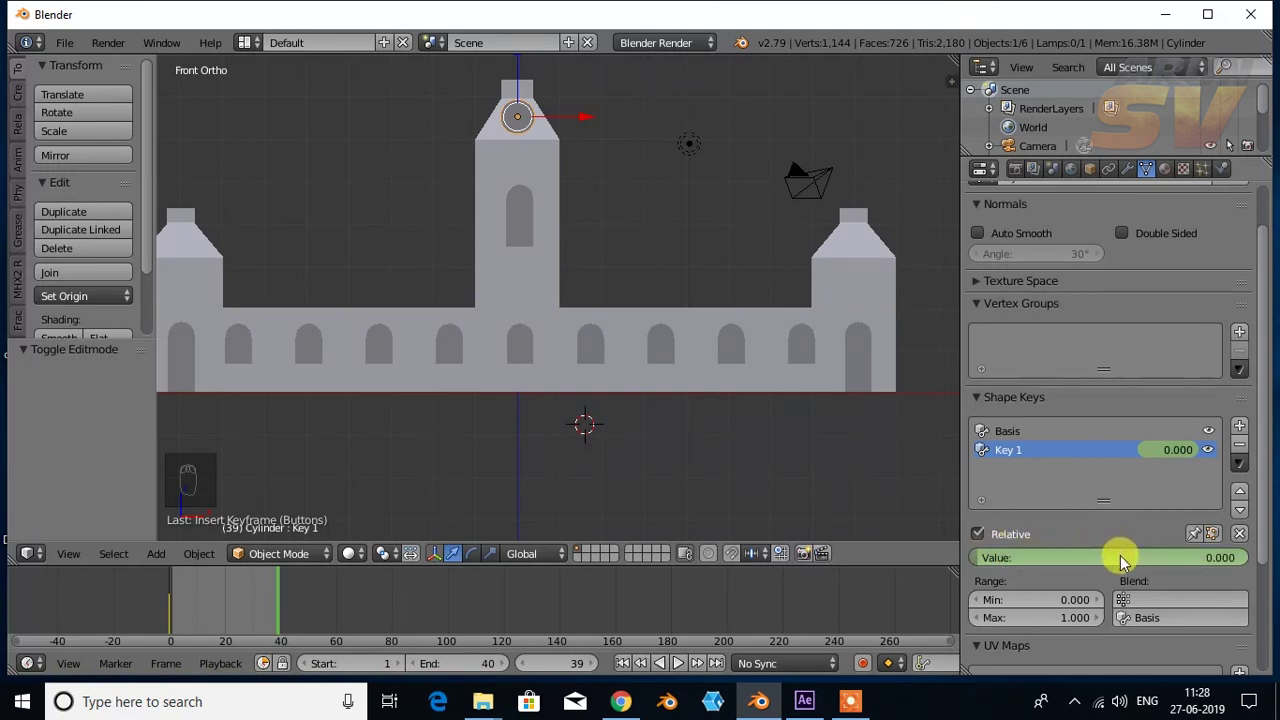
pyautogui.press('i')
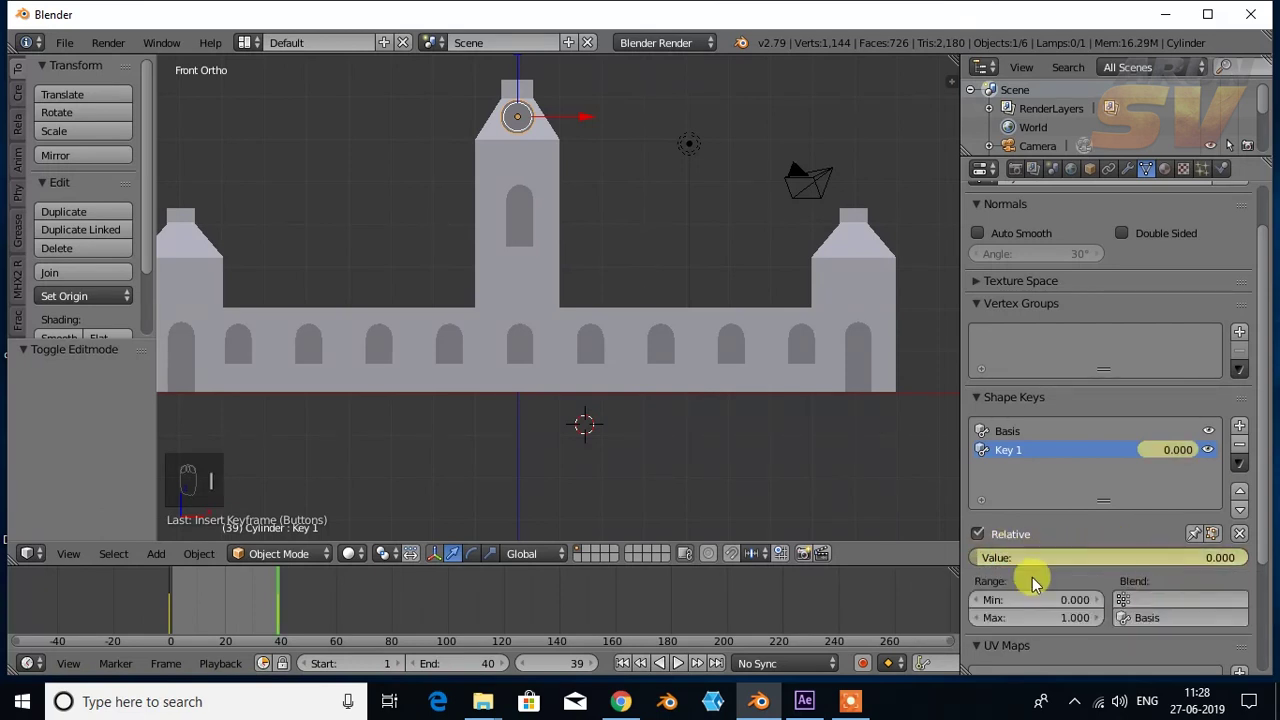
# Step: Scrub the timeline to check the change, add another Key 1 keyframe and return to the vanished state
pyautogui.click(279, 606)
pyautogui.moveTo(279, 605); pyautogui.dragTo(231, 602)
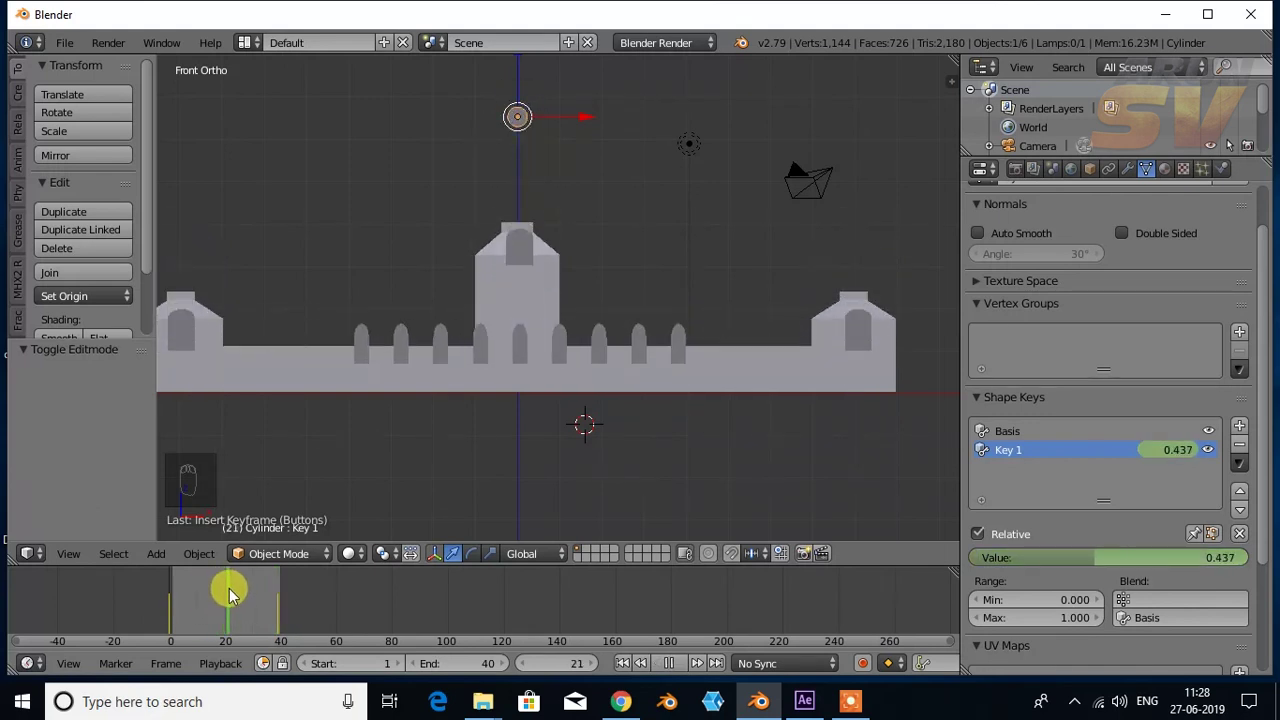
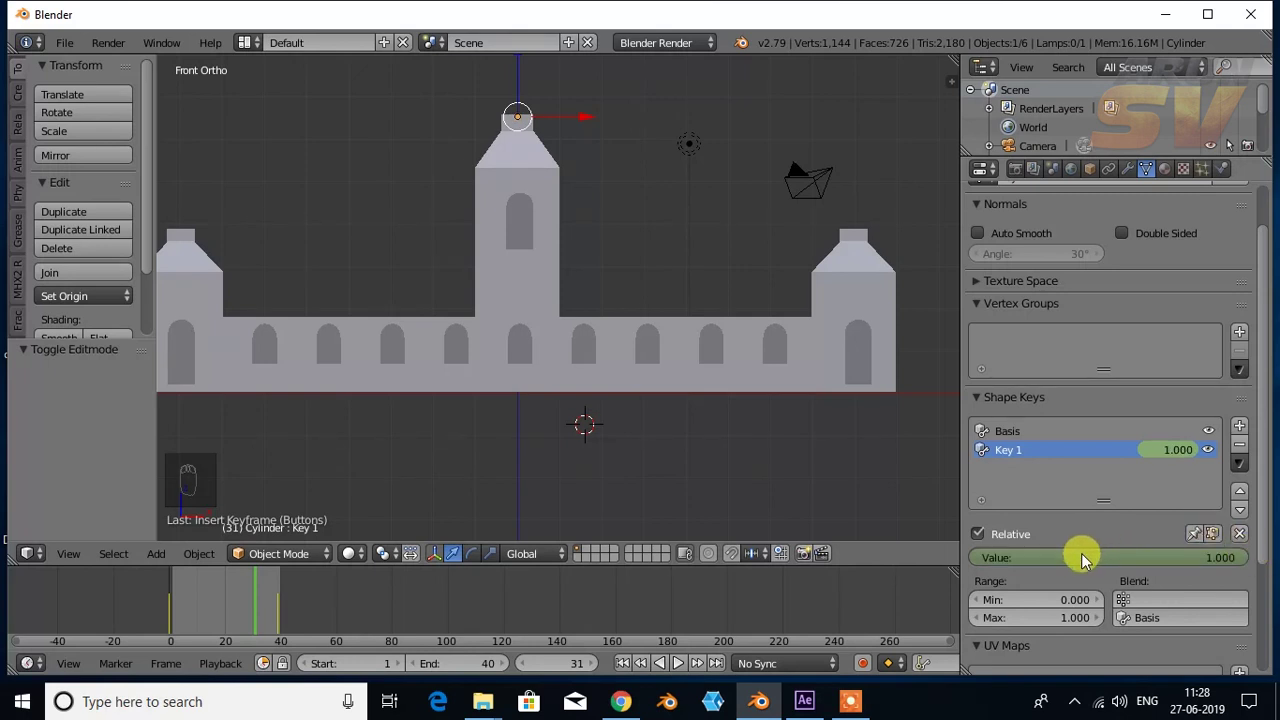
pyautogui.press('i')
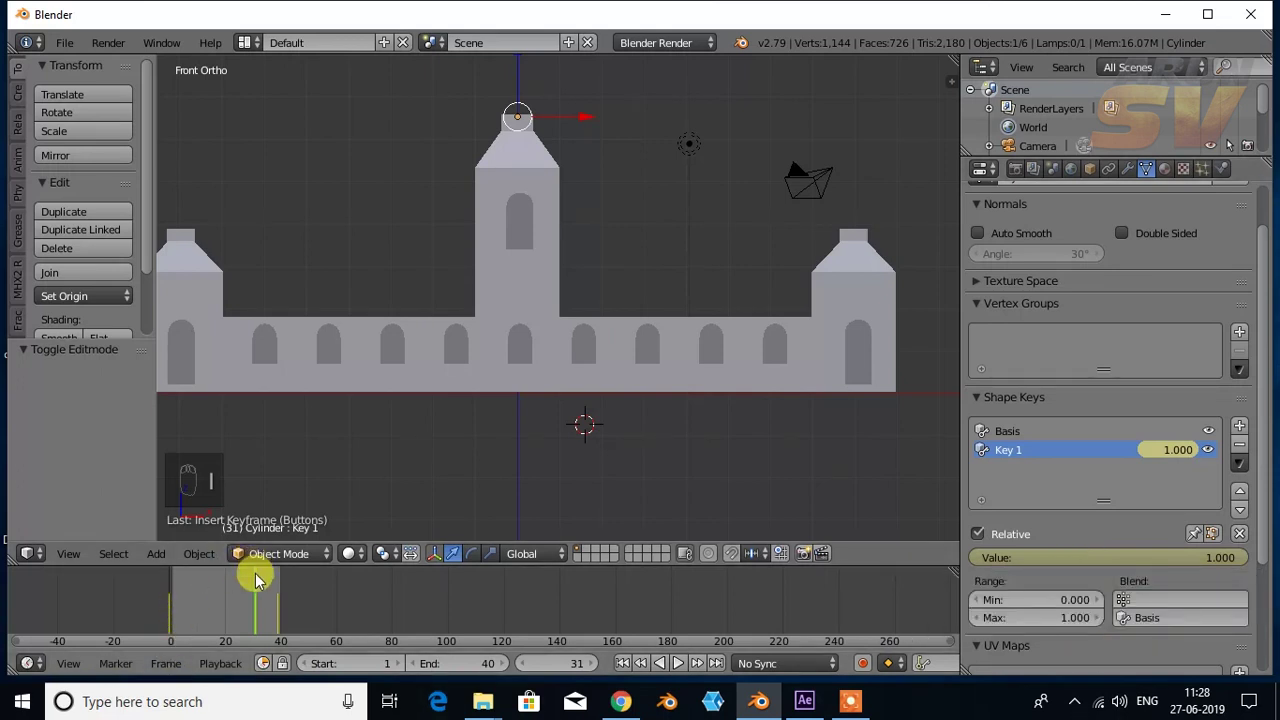
pyautogui.moveTo(264, 586); pyautogui.dragTo(287, 594)
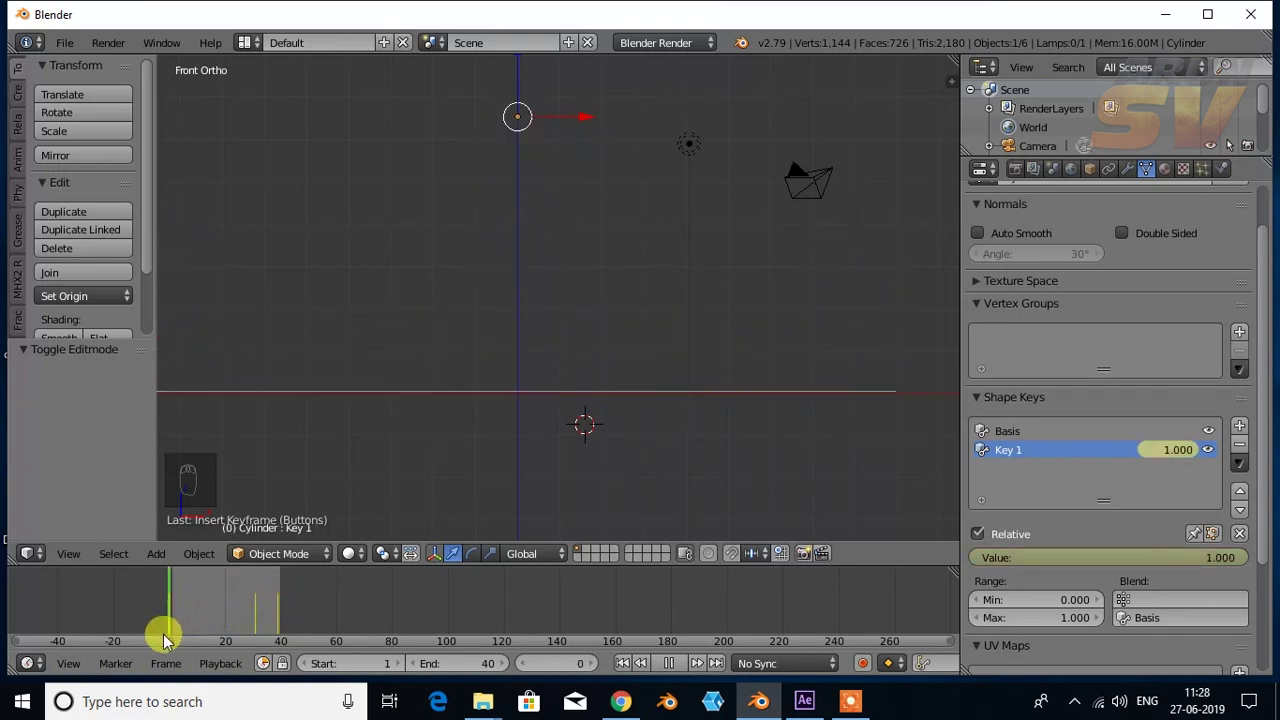
# Step: Play the animation while orbiting to watch the castle rise, then stop and jump to mid-animation
pyautogui.middleClick(543, 314)
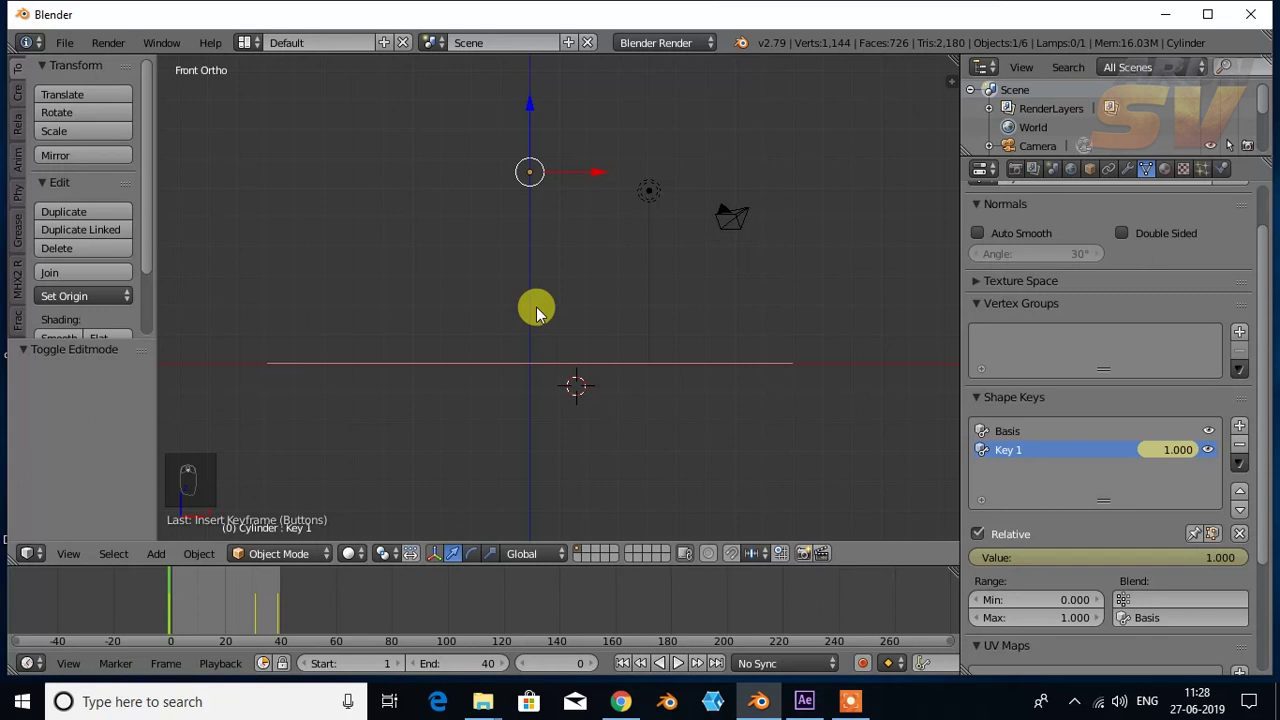
pyautogui.moveTo(384, 384); pyautogui.dragTo(440, 419)
pyautogui.click(530, 653)
pyautogui.moveTo(210, 611); pyautogui.dragTo(681, 672)
pyautogui.moveTo(681, 672); pyautogui.dragTo(681, 672)
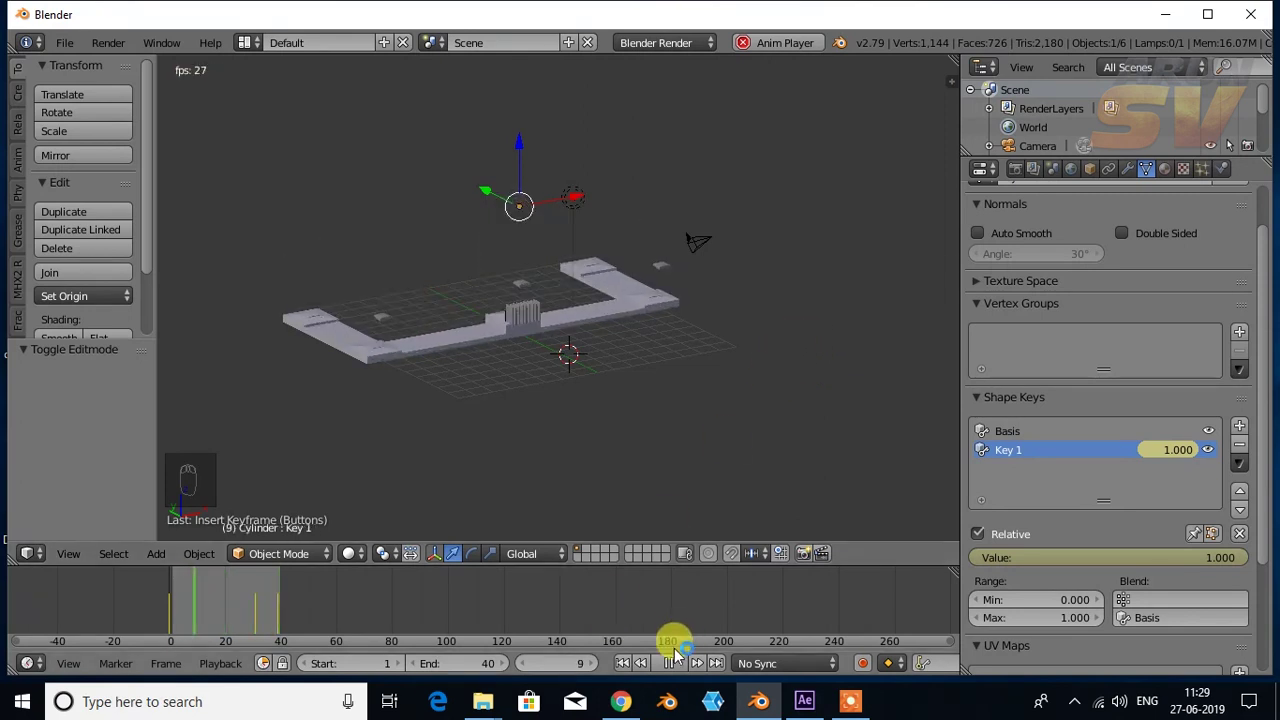
pyautogui.moveTo(651, 356); pyautogui.dragTo(683, 671)
pyautogui.moveTo(683, 671); pyautogui.dragTo(683, 671)
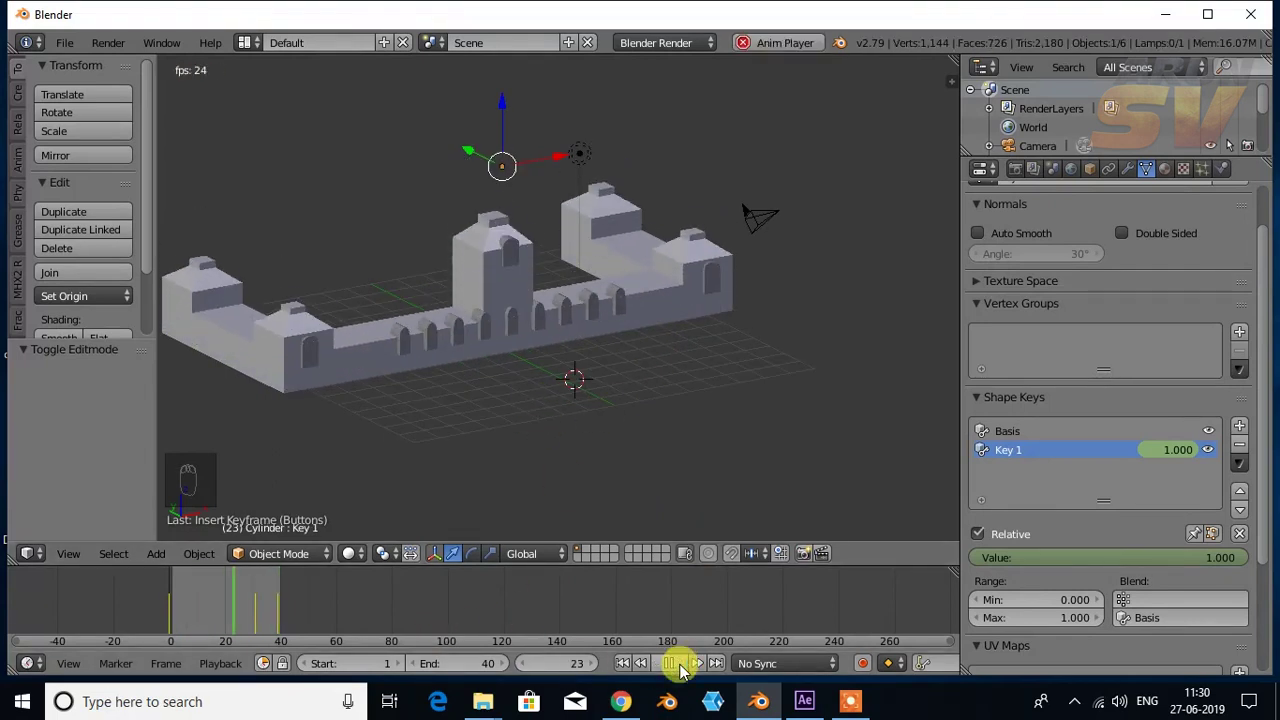
pyautogui.click(683, 671)
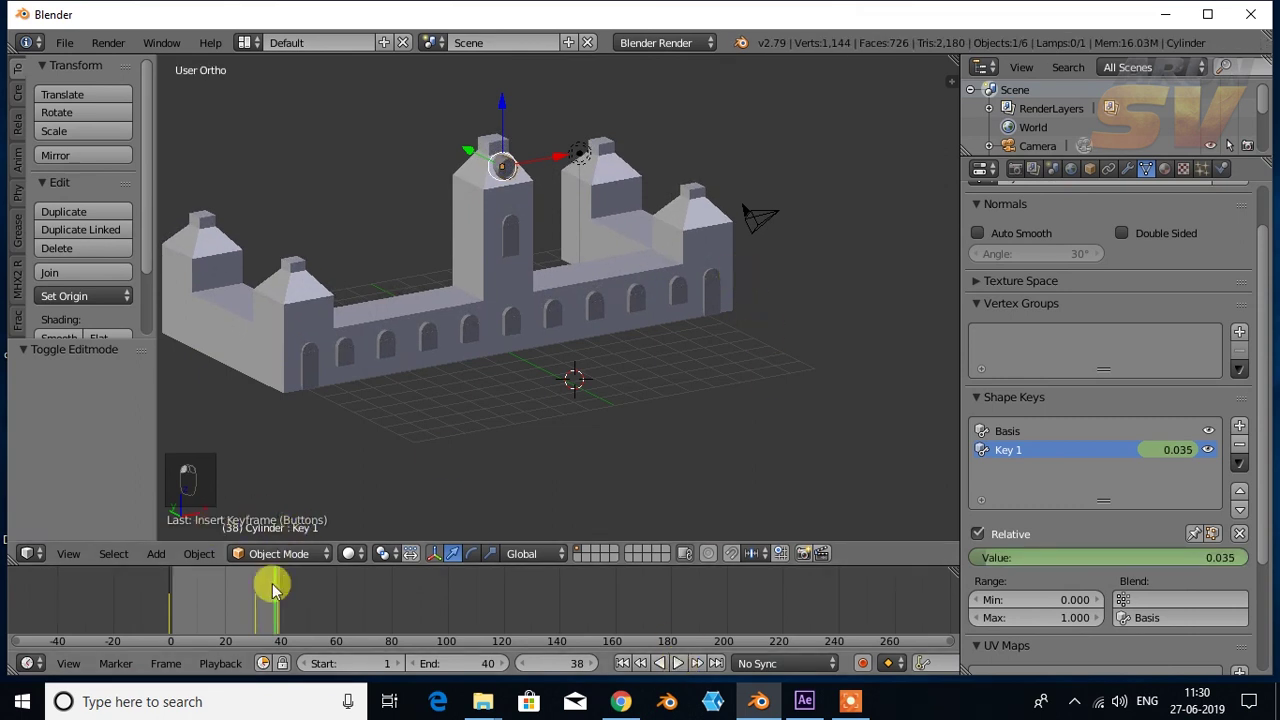
pyautogui.click(233, 600)
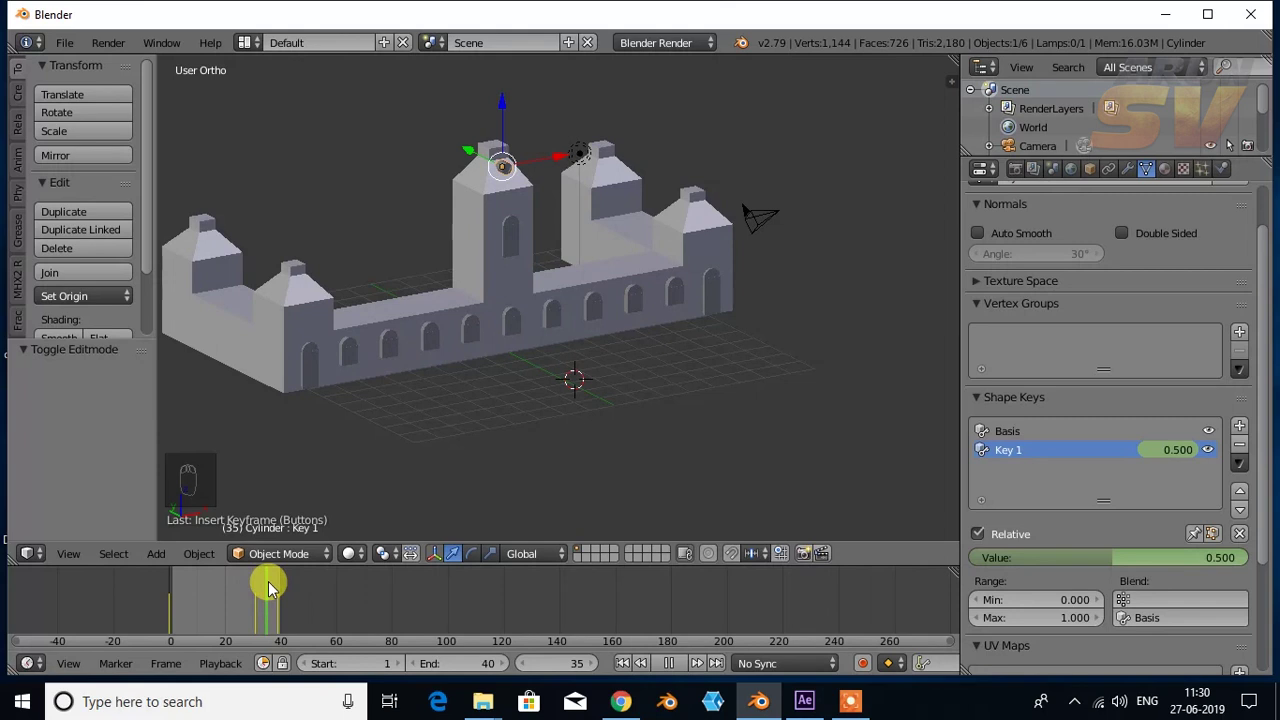
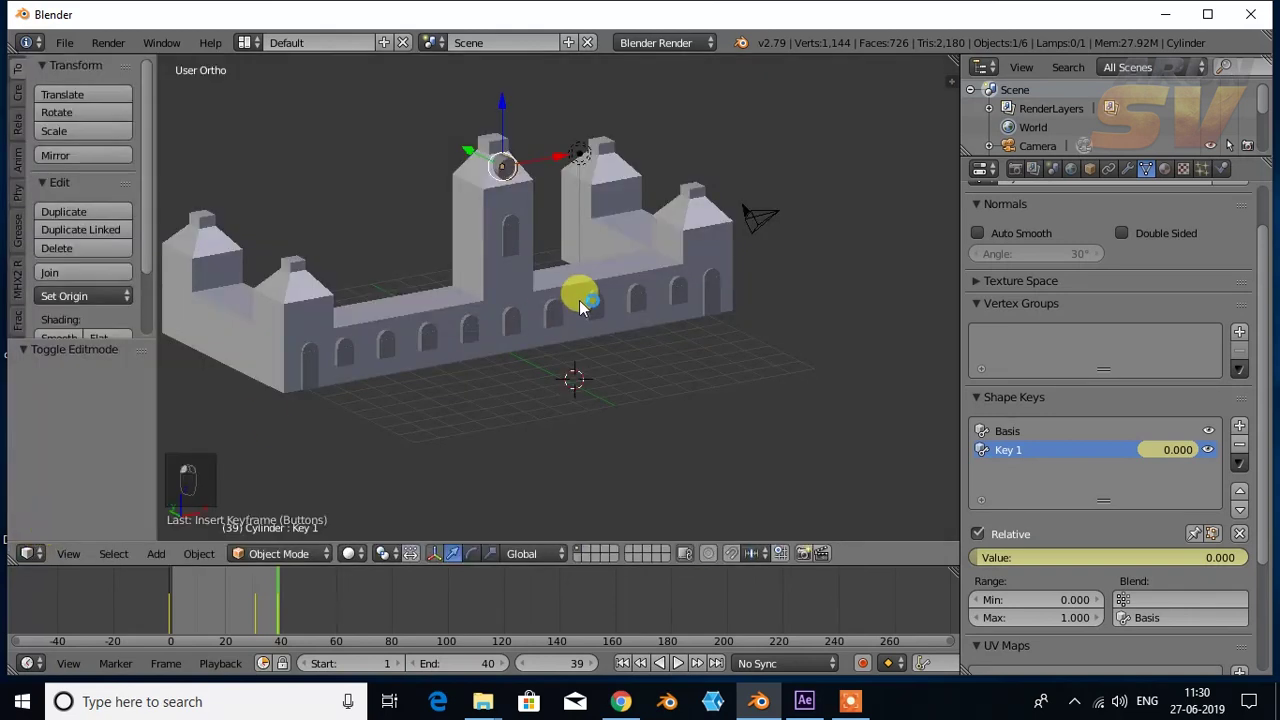
# Step: Frame the whole castle from camera view and align the scene camera to that view
pyautogui.middleClick(571, 268)
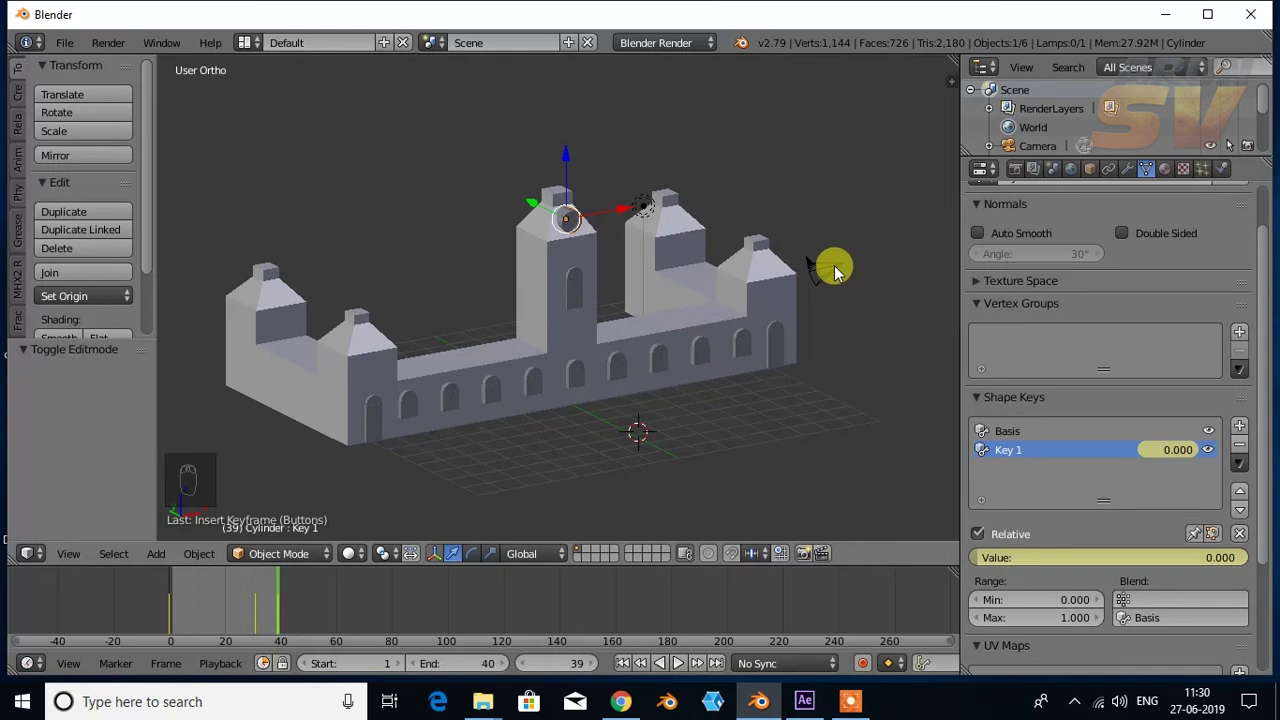
pyautogui.press('KP_0')
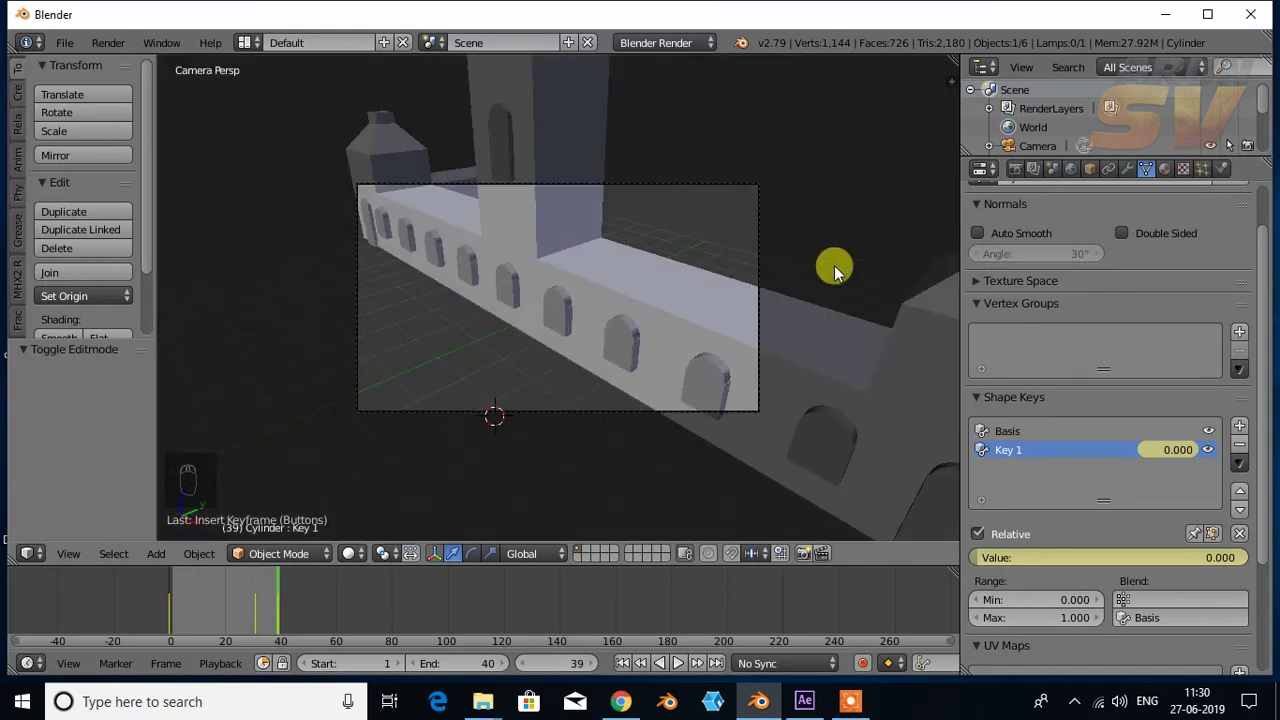
pyautogui.moveTo(605, 371); pyautogui.dragTo(525, 391)
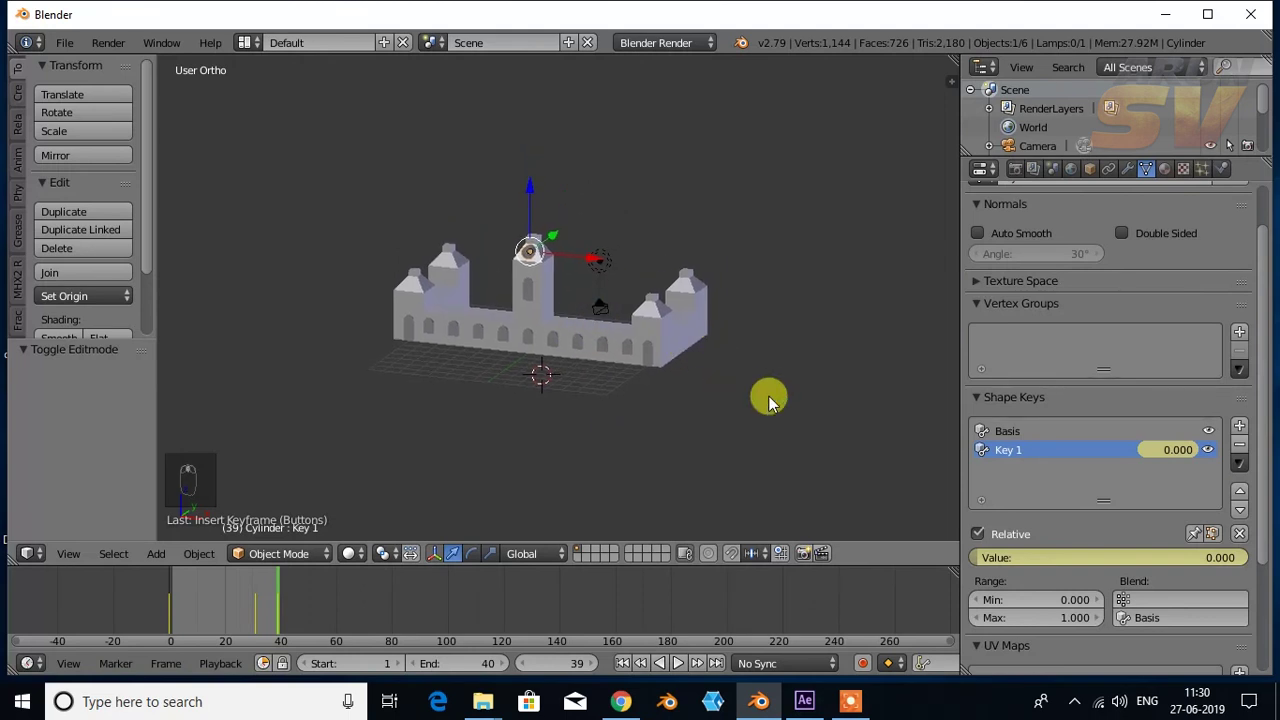
pyautogui.press('ctrl+alt+KP_0')
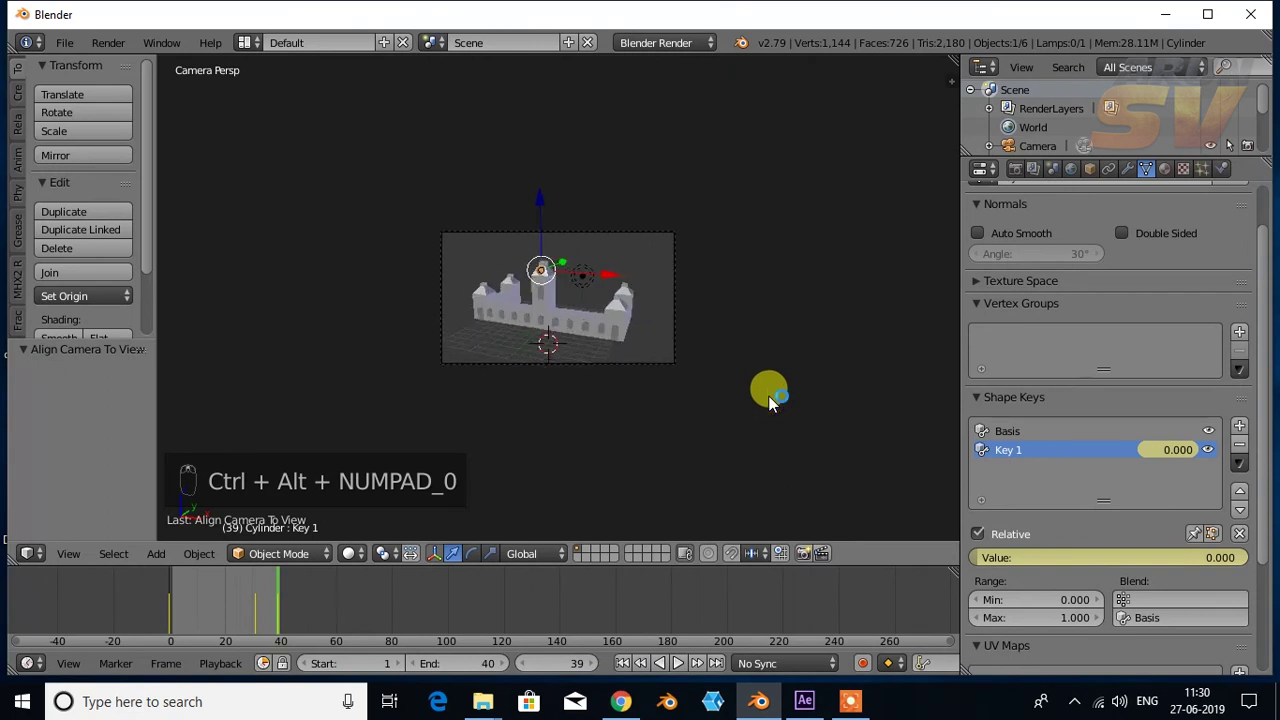
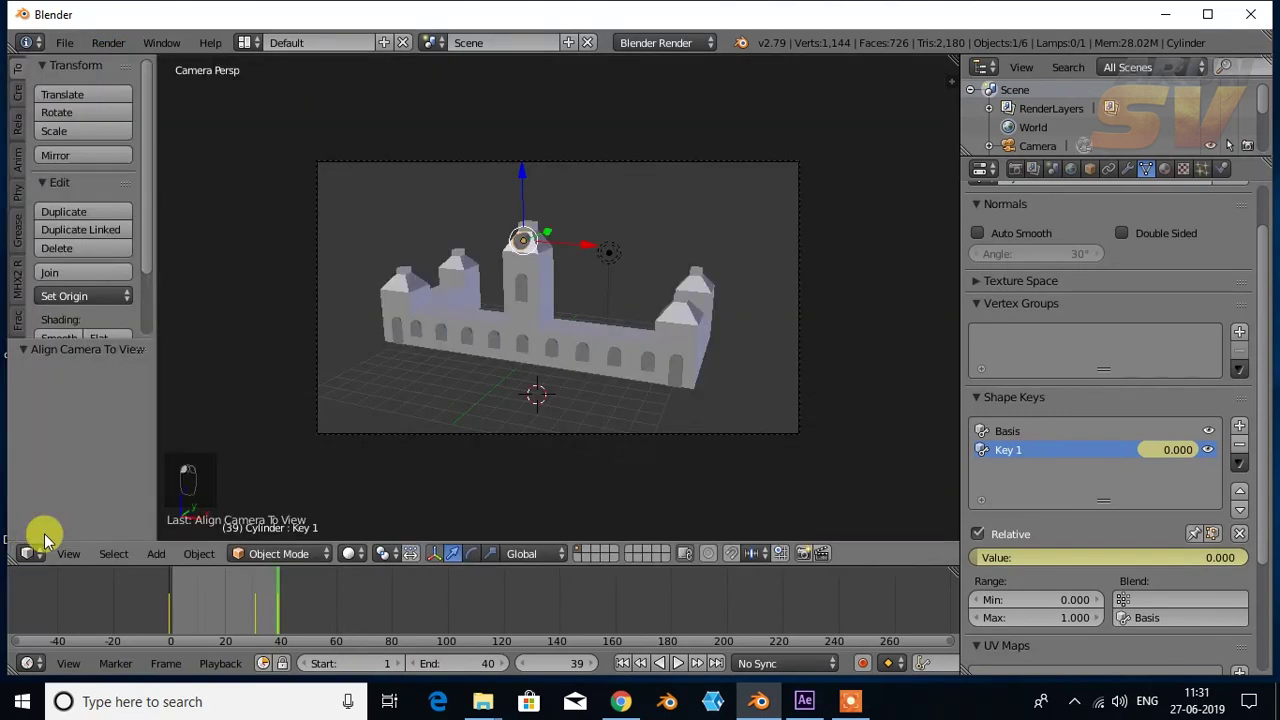
pyautogui.middleClick(722, 397)
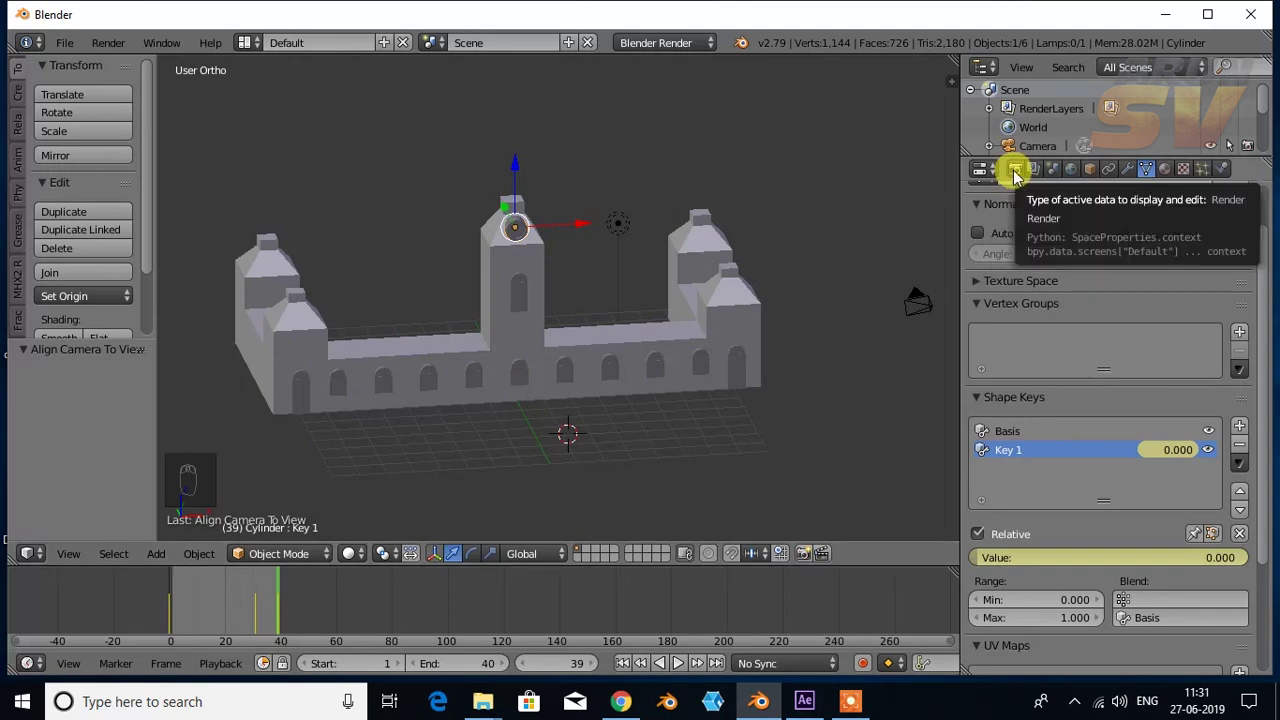
# Step: Enable Freestyle in the render settings and set the line style's base colour to white
pyautogui.moveTo(1022, 182); pyautogui.dragTo(1021, 440)
pyautogui.moveTo(1021, 440); pyautogui.dragTo(949, 415)
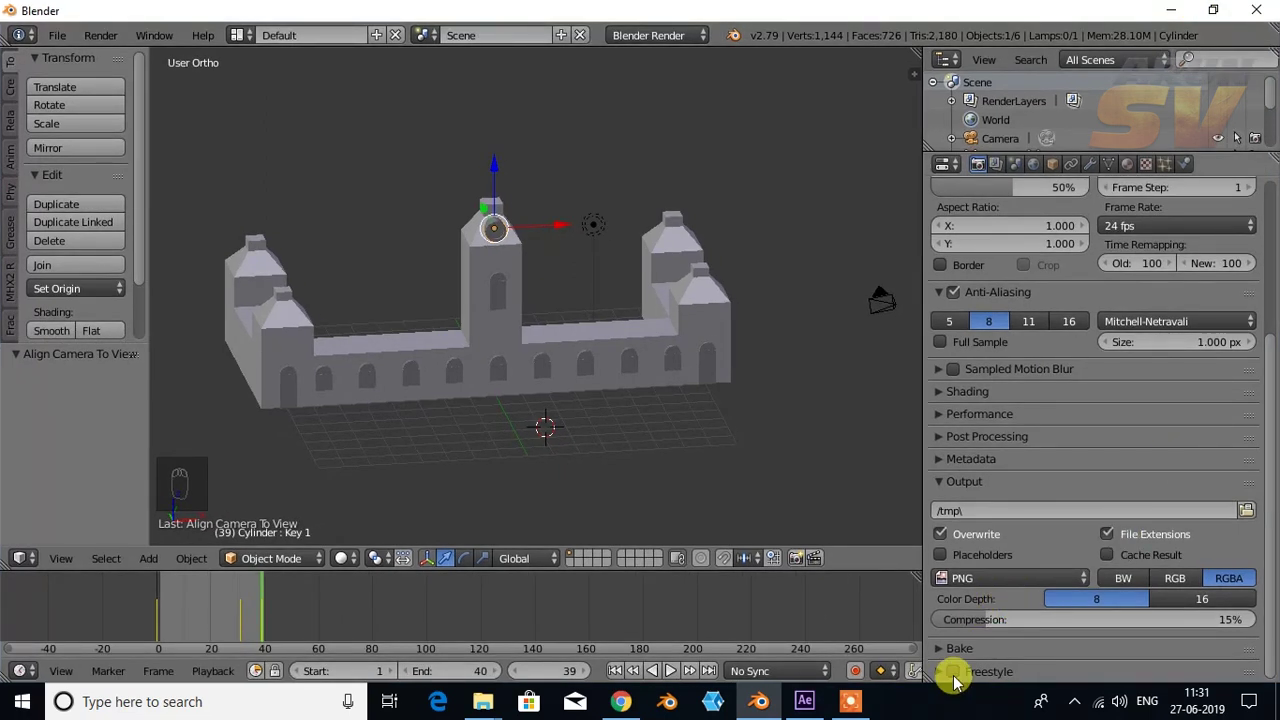
pyautogui.moveTo(958, 677); pyautogui.dragTo(943, 678)
pyautogui.moveTo(943, 678); pyautogui.dragTo(771, 525)
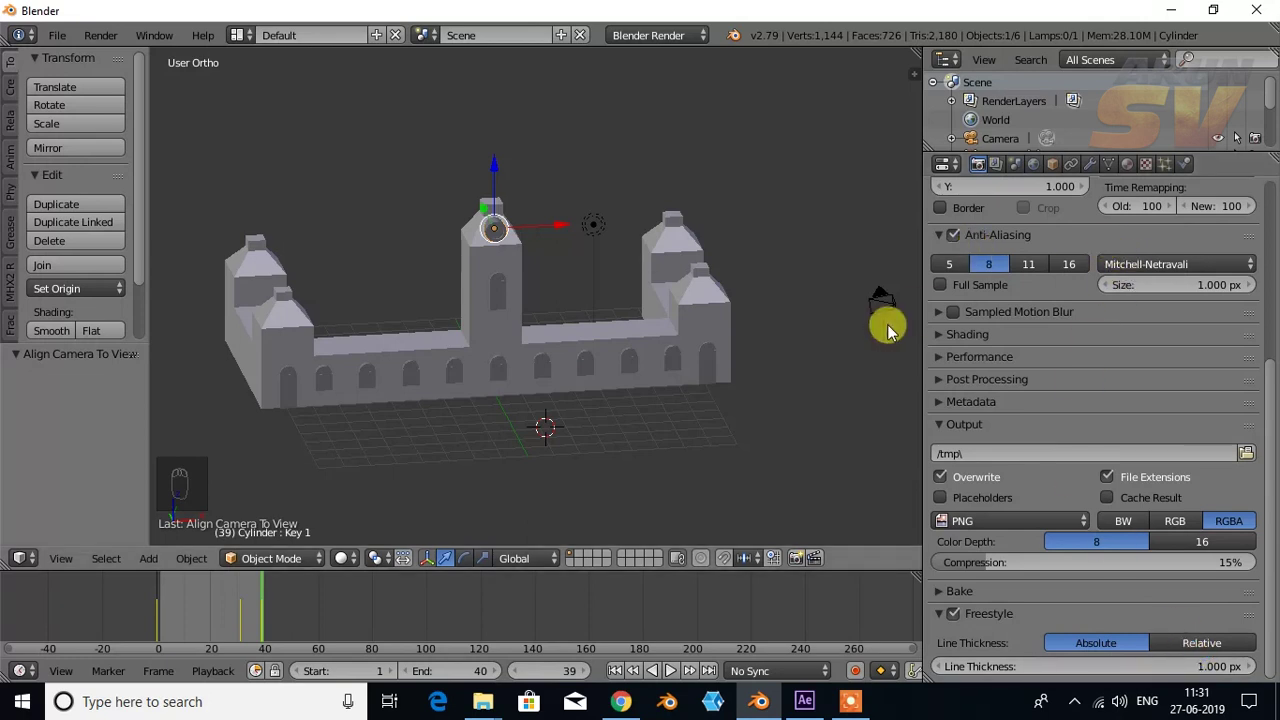
pyautogui.moveTo(1007, 173); pyautogui.dragTo(1053, 388)
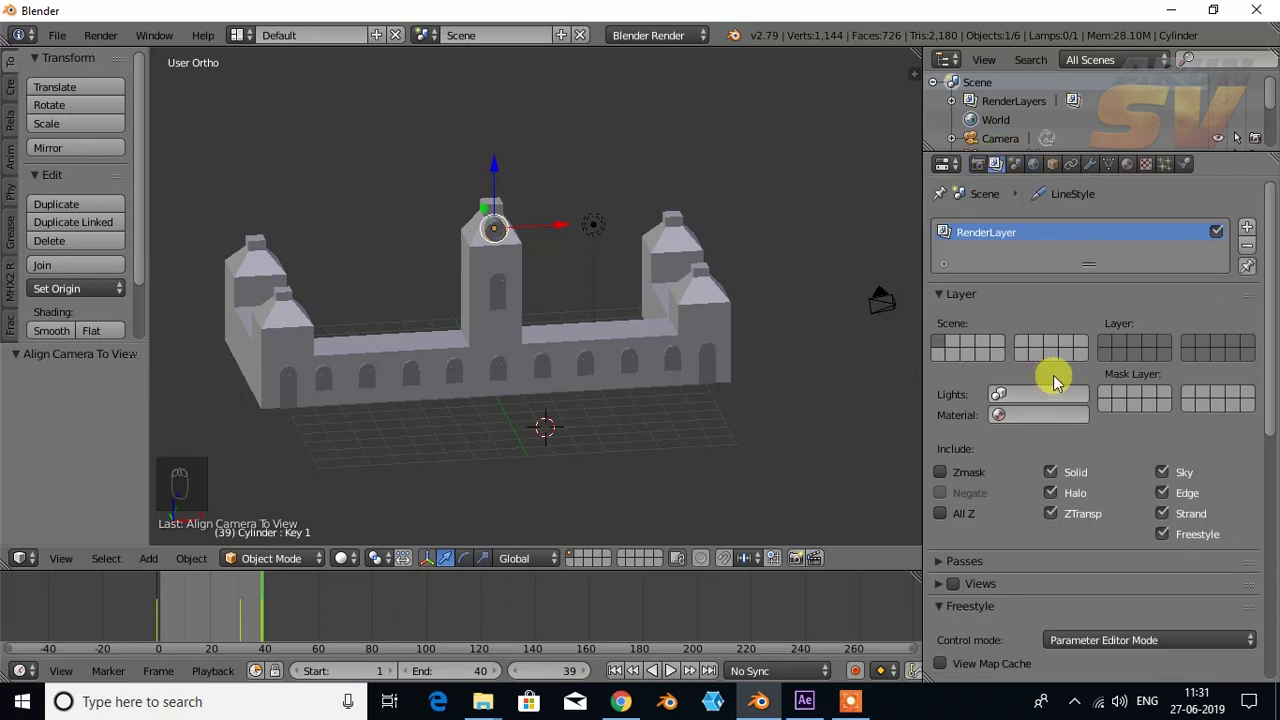
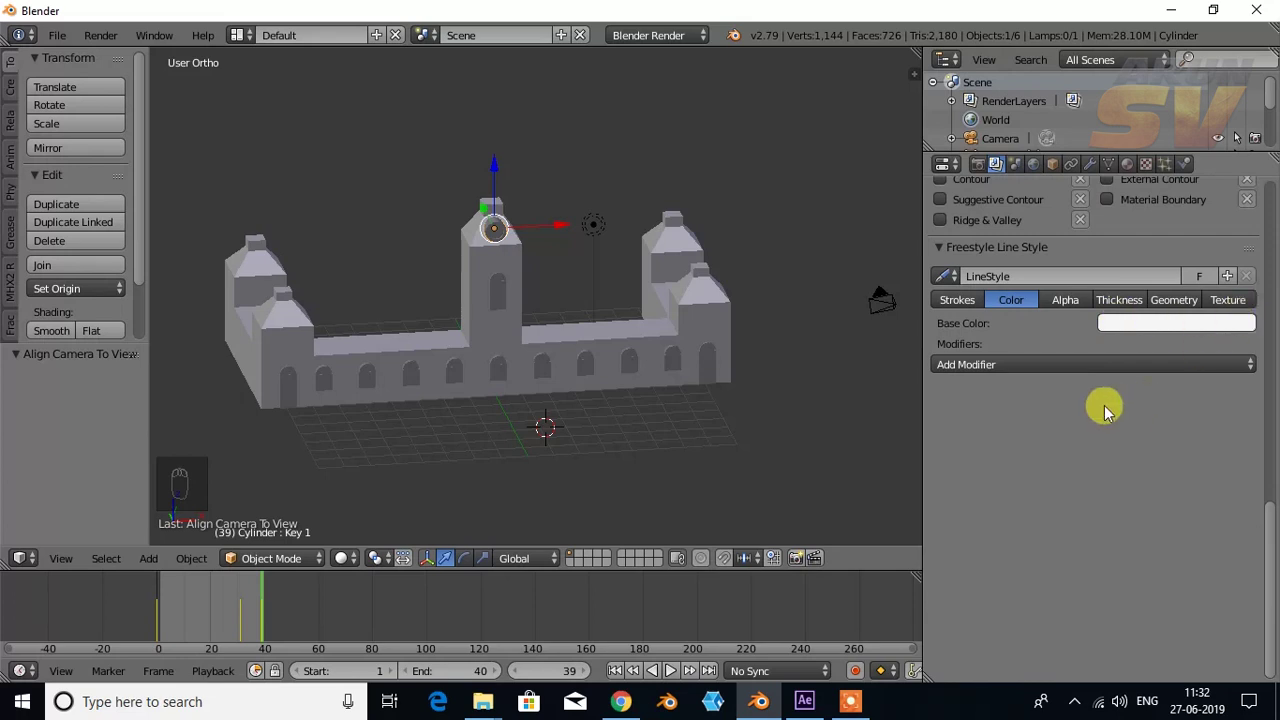
# Step: Switch off every render layer Include option except Freestyle so only white outlines render
pyautogui.click(1076, 440)
pyautogui.moveTo(1098, 340); pyautogui.dragTo(948, 224)
pyautogui.moveTo(948, 224); pyautogui.dragTo(1053, 403)
pyautogui.moveTo(1053, 403); pyautogui.dragTo(1165, 482)
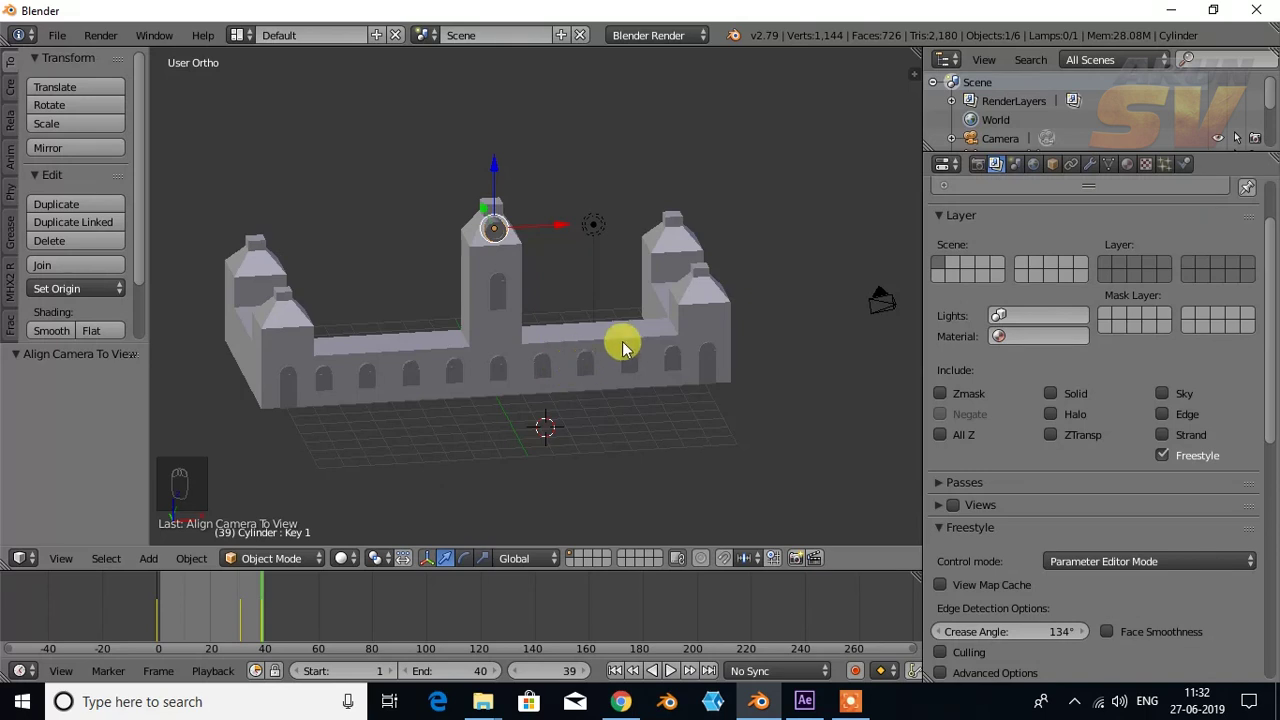
pyautogui.moveTo(645, 377); pyautogui.dragTo(1002, 245)
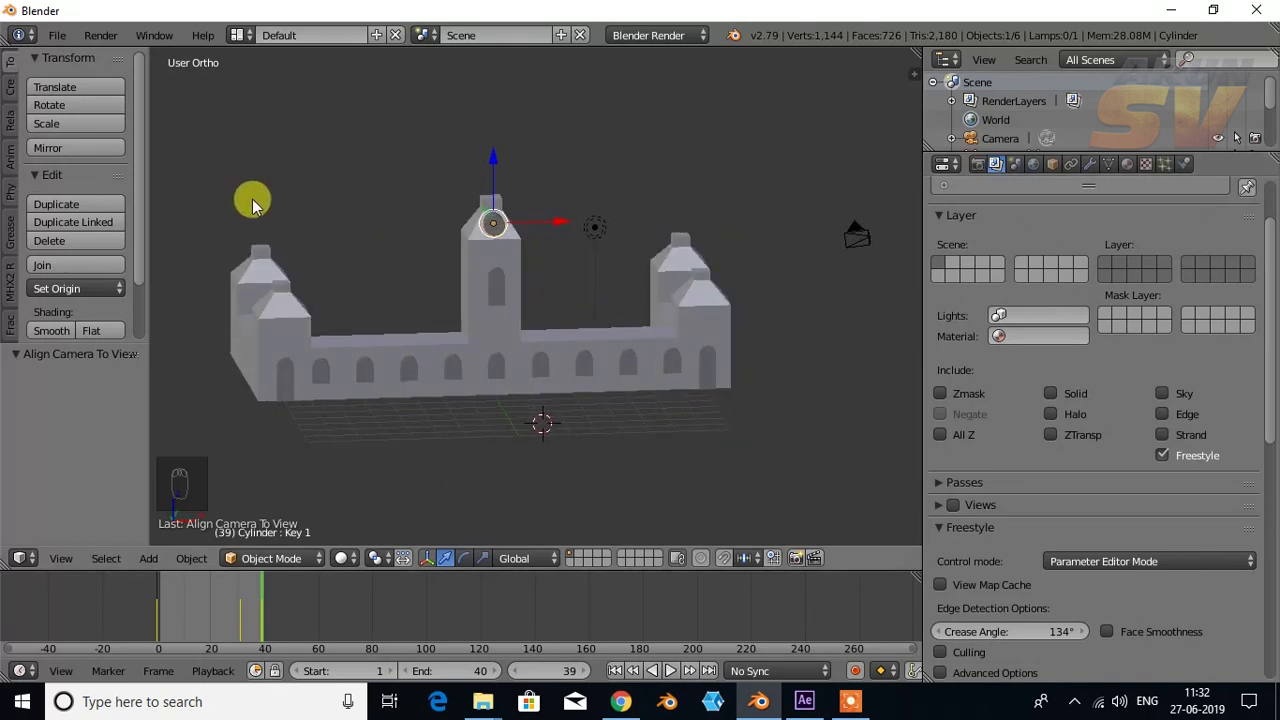
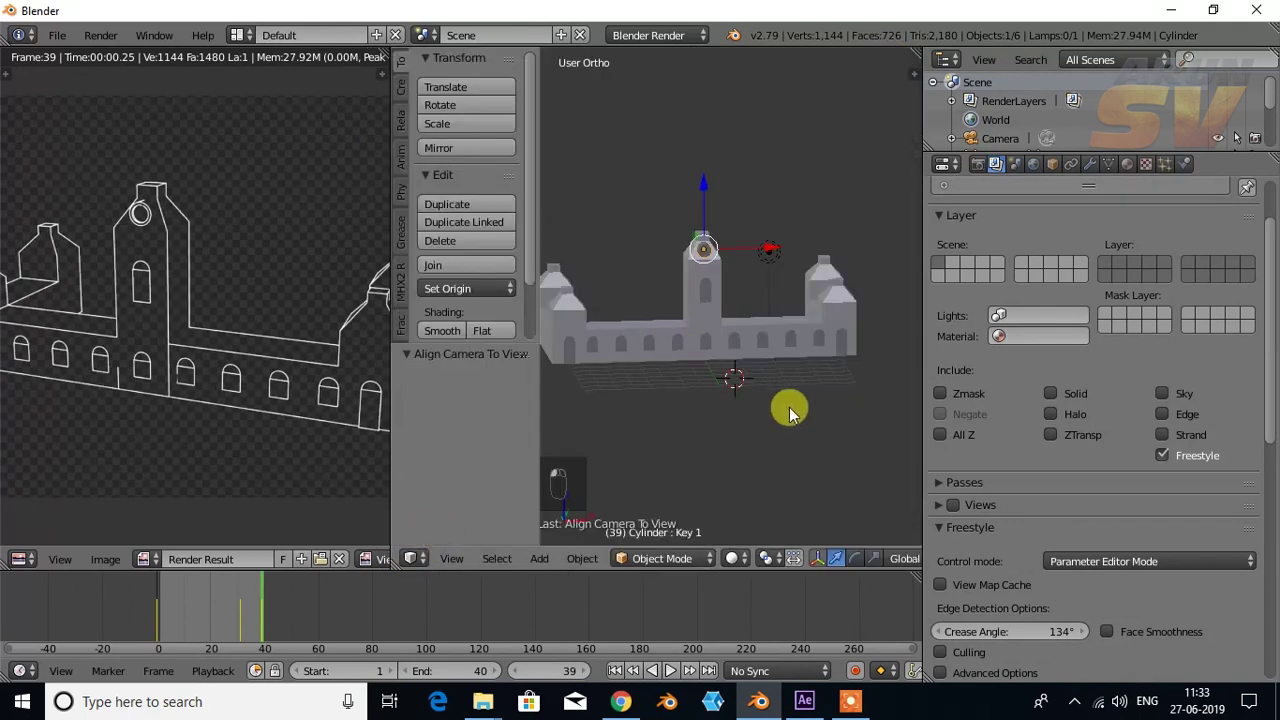
# Step: Frame the castle closer in the 3D view with the tool shelf hidden
pyautogui.middleClick(819, 376)
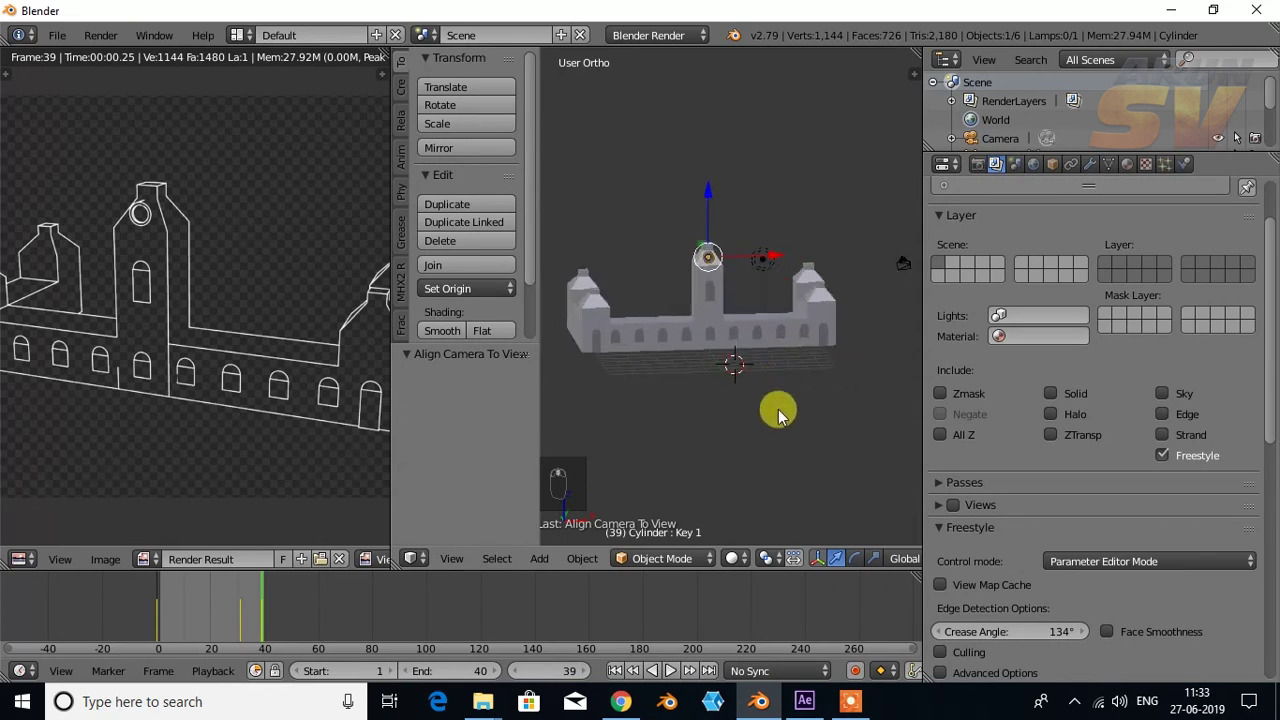
pyautogui.moveTo(567, 395); pyautogui.dragTo(579, 369)
pyautogui.press('t')
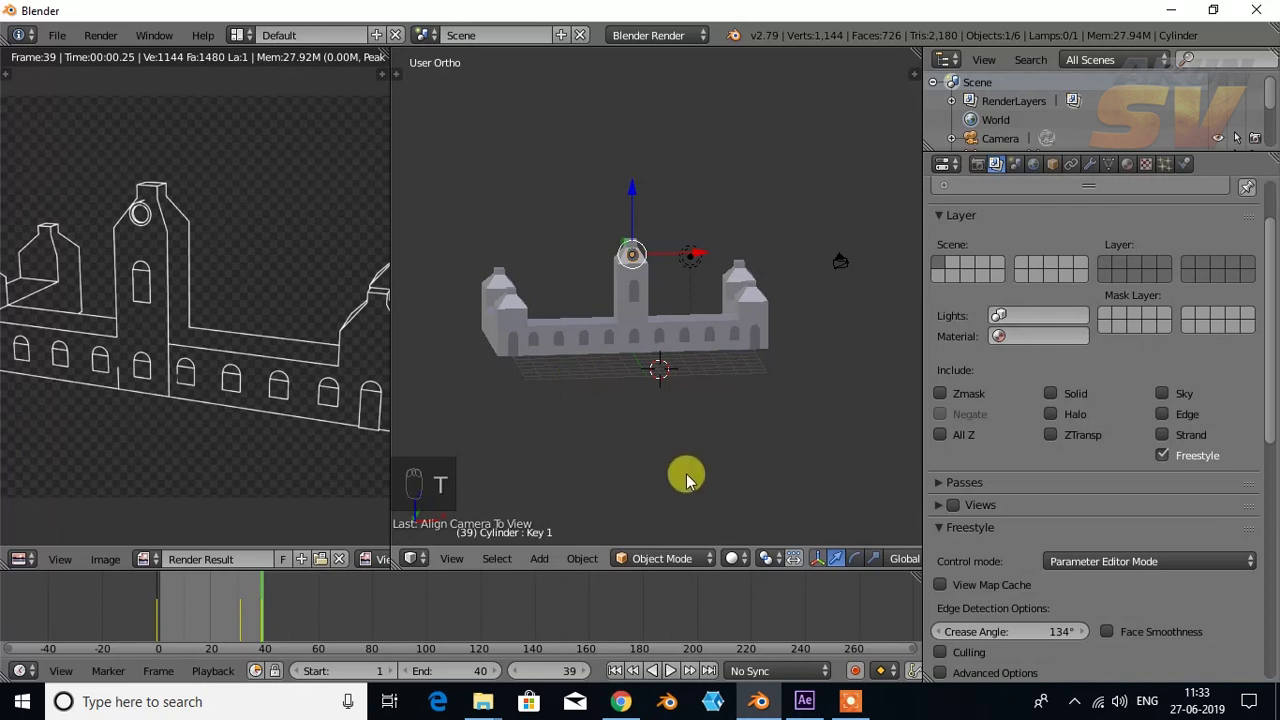
pyautogui.middleClick(700, 479)
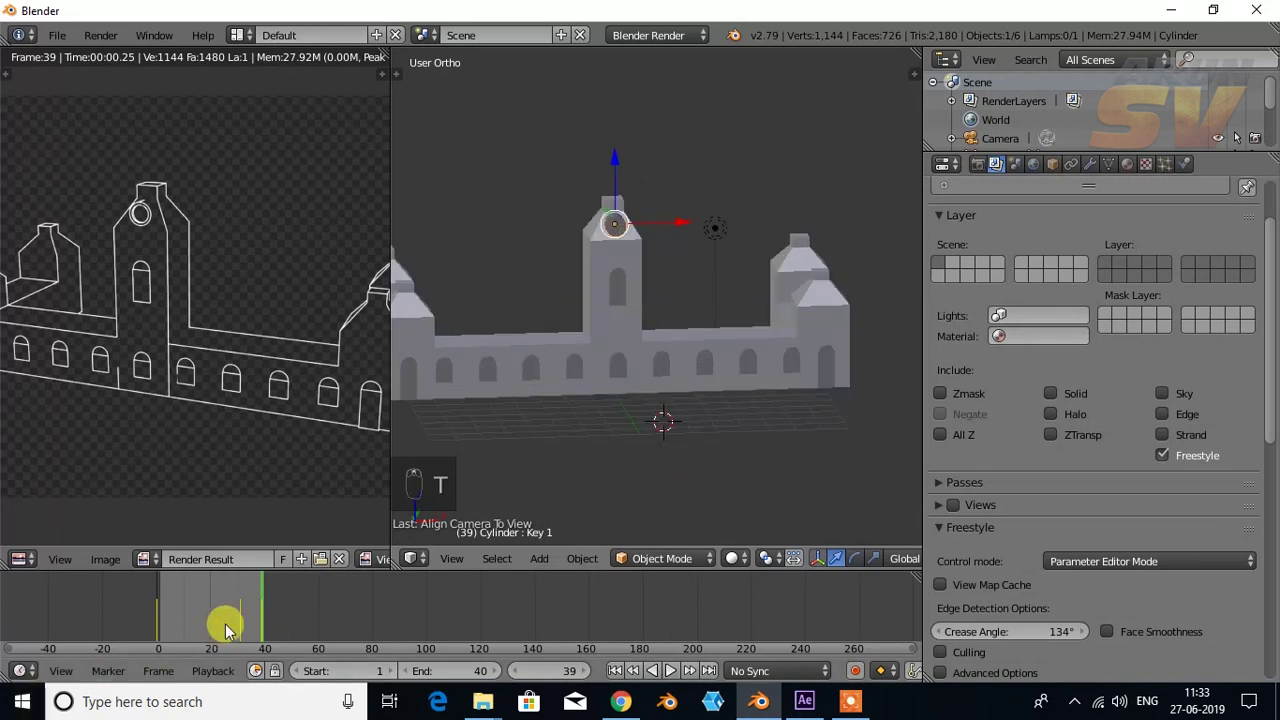
# Step: Scrub the timeline to earlier and later frames and re-render the Freestyle result at frame 30
pyautogui.moveTo(264, 606); pyautogui.dragTo(218, 613)
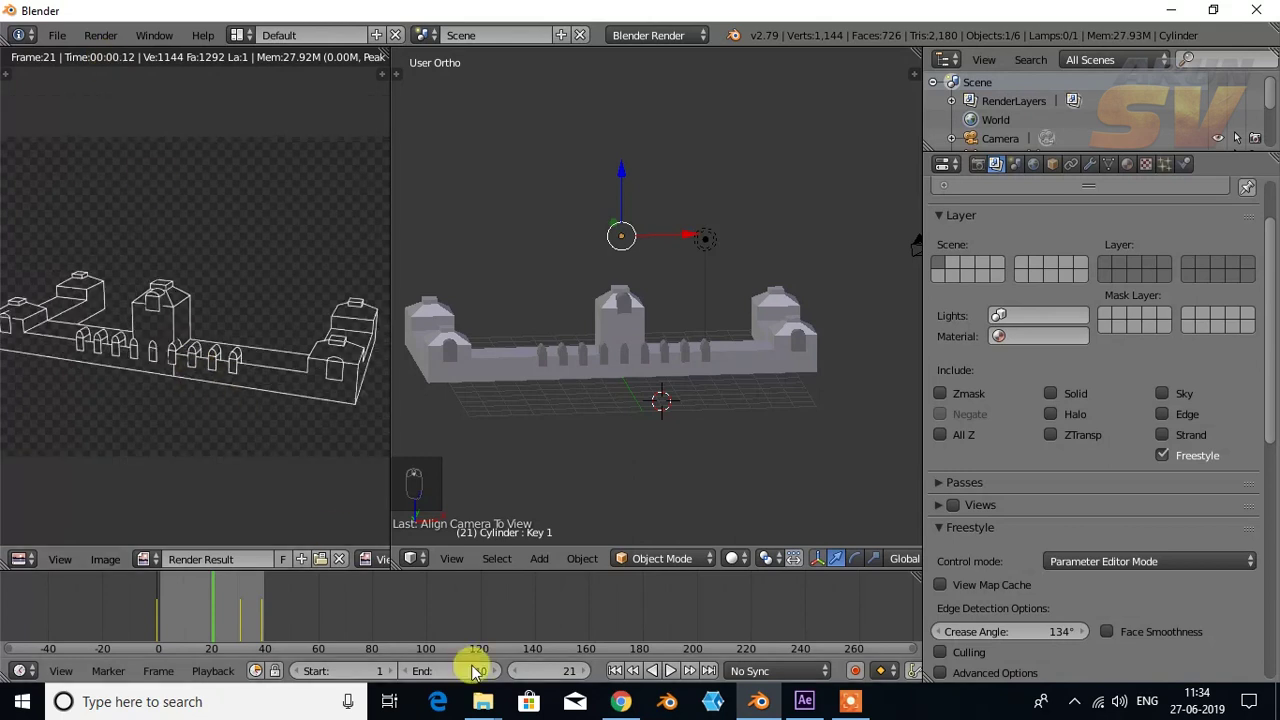
pyautogui.click(221, 597)
pyautogui.moveTo(241, 591); pyautogui.dragTo(185, 624)
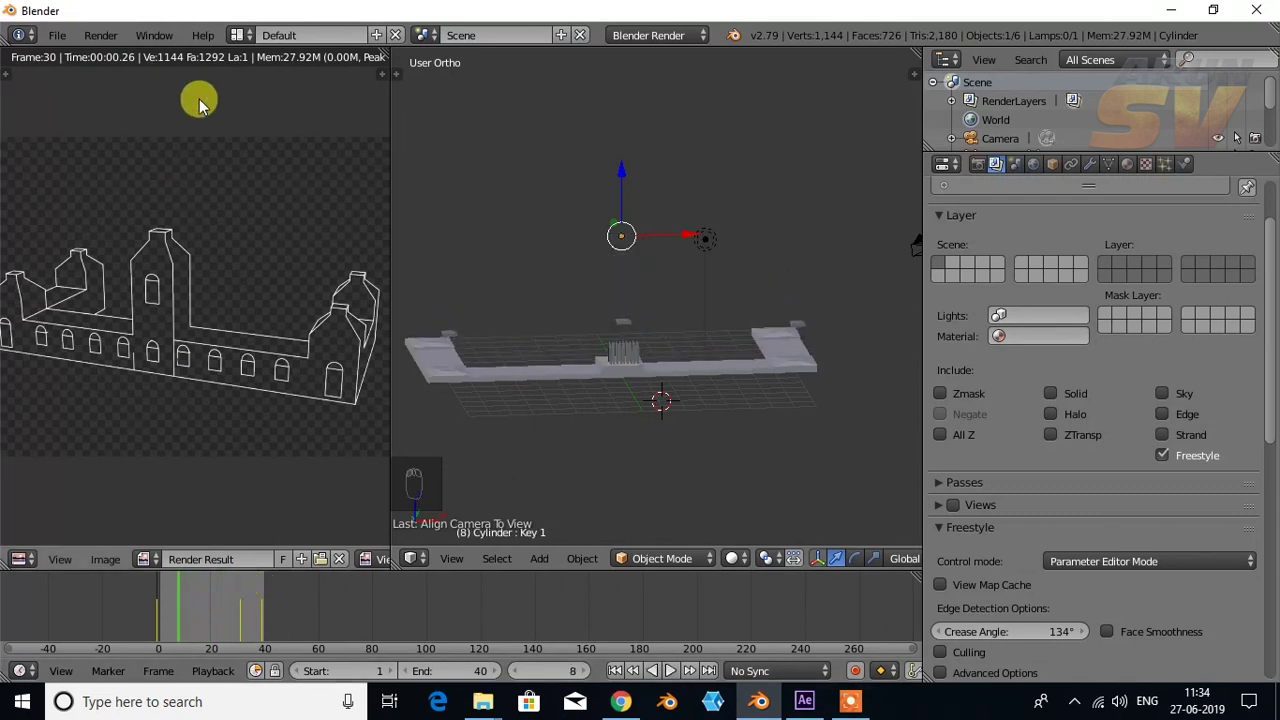
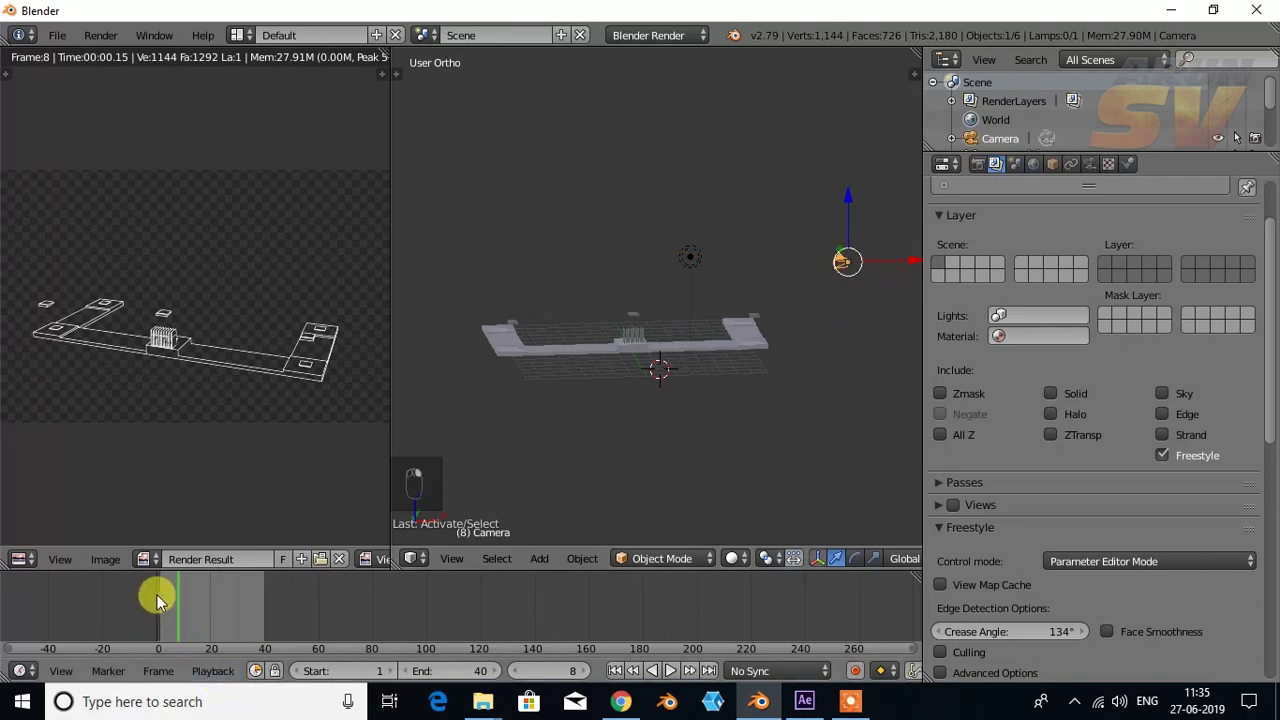
# Step: Return near the animation start and show the camera's view in the left area
pyautogui.moveTo(173, 606); pyautogui.dragTo(171, 606)
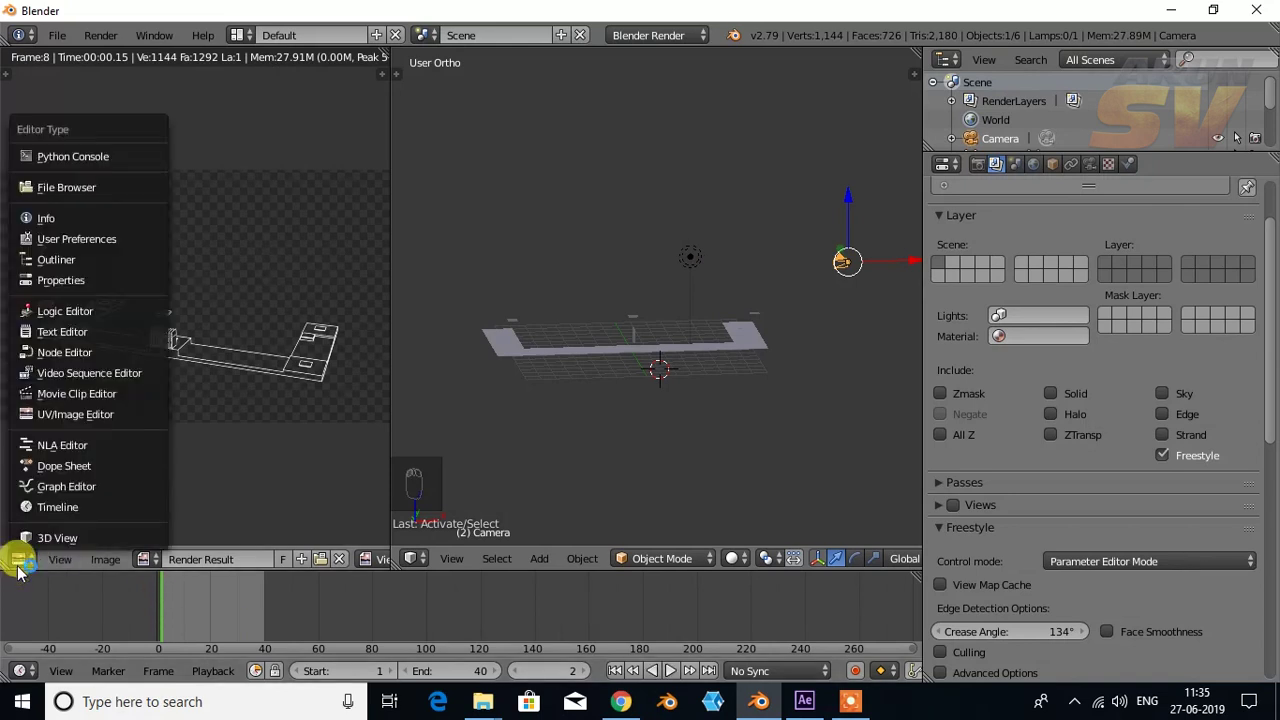
pyautogui.moveTo(75, 511); pyautogui.dragTo(256, 424)
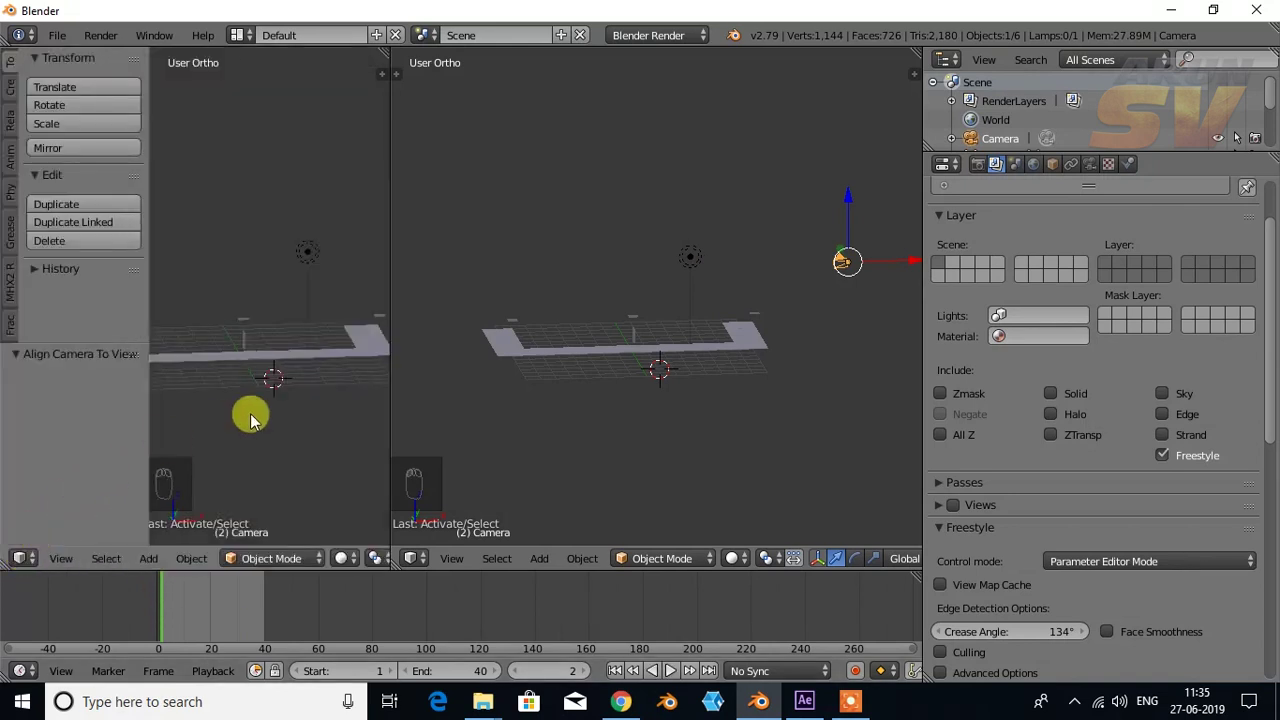
pyautogui.press('KP_0')
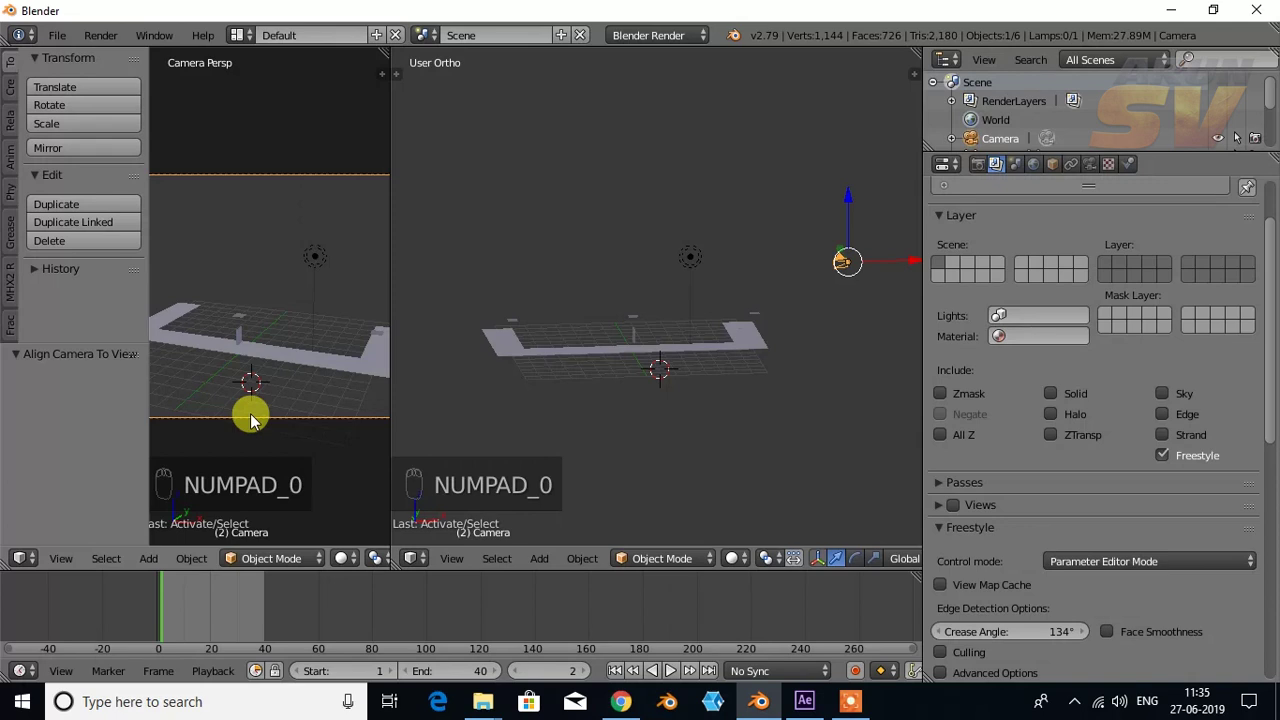
# Step: Insert a Rotation keyframe for the selected camera at the current frame
pyautogui.press('n')
pyautogui.press('n')
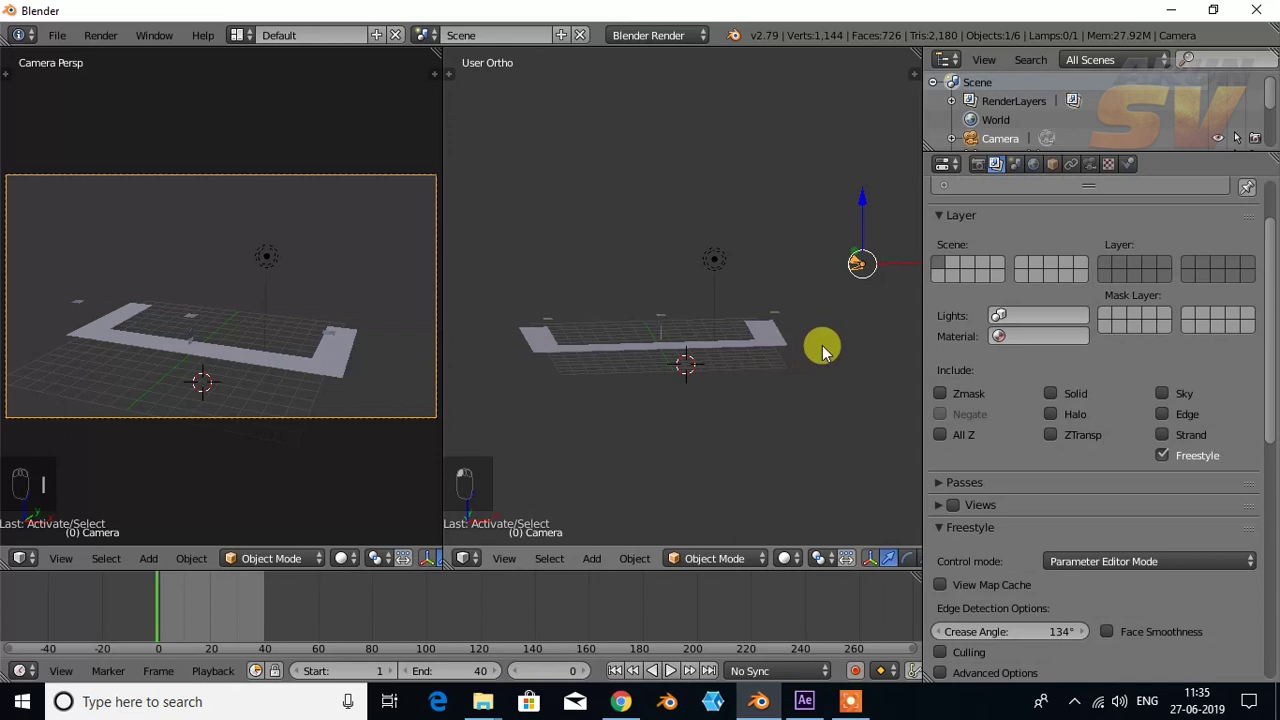
pyautogui.press('2')
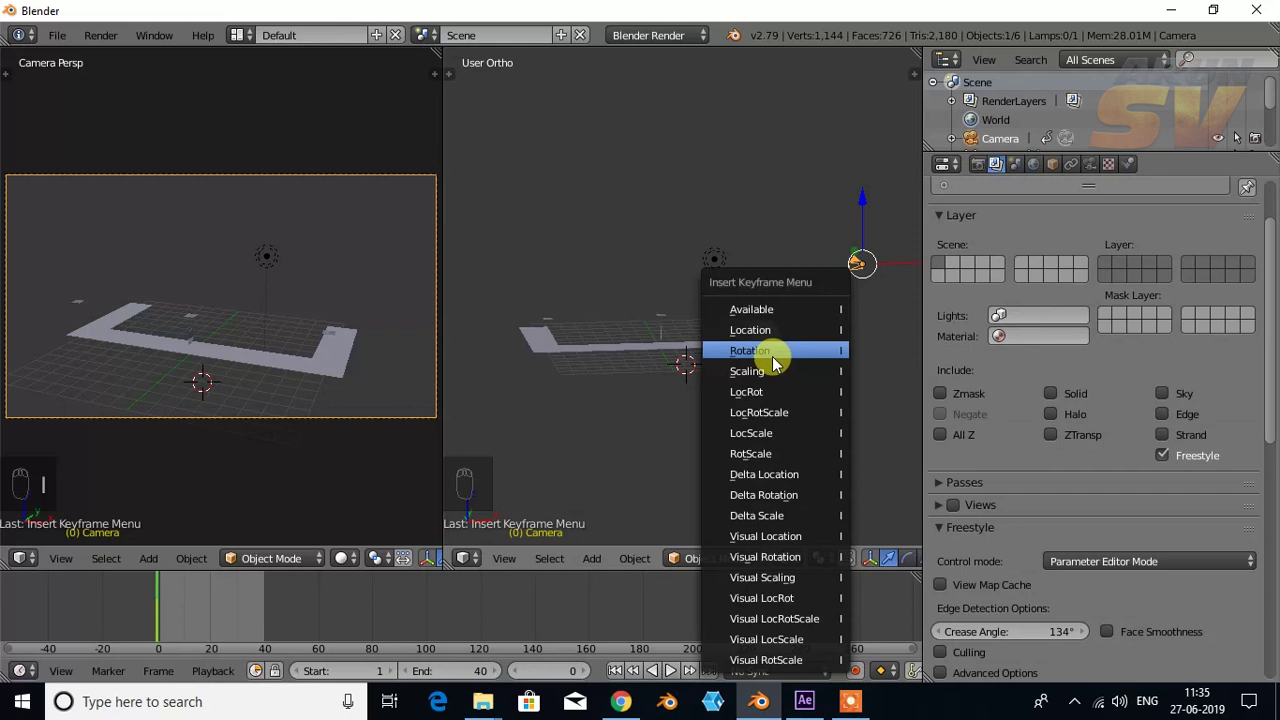
pyautogui.press('i')
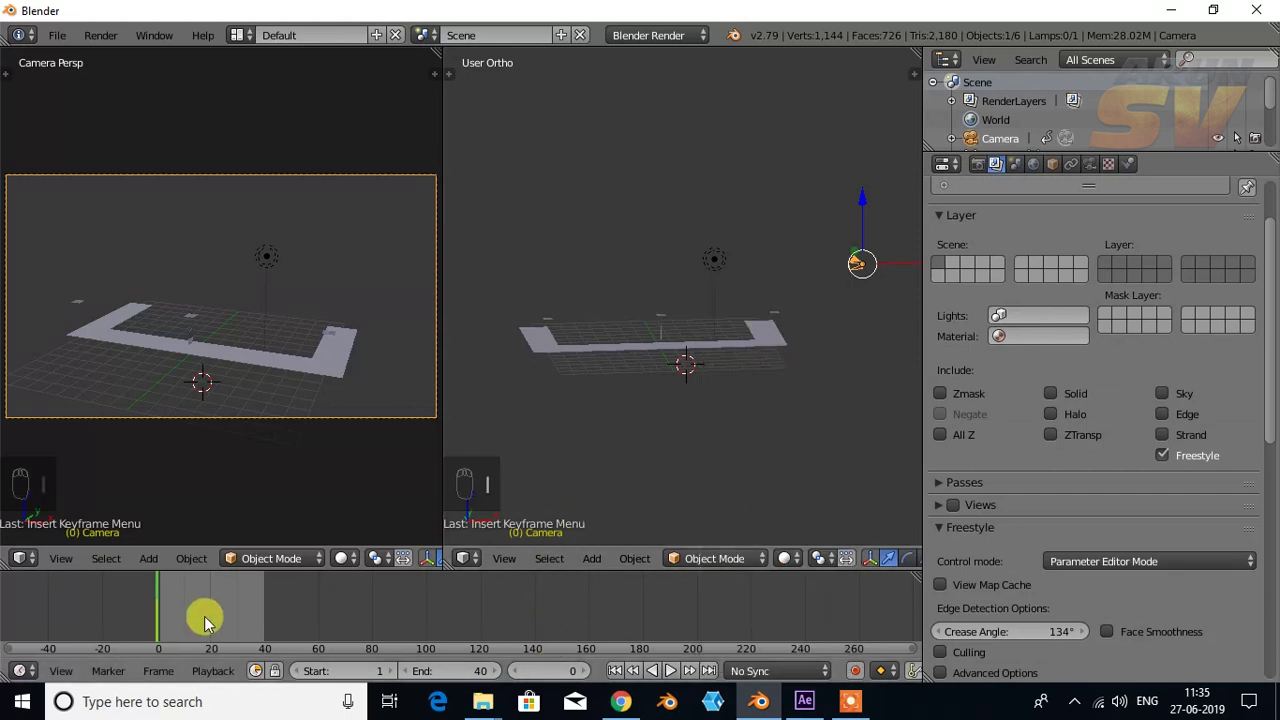
# Step: Move the camera to a new position at a later frame, check it from top view and keyframe it
pyautogui.moveTo(160, 598); pyautogui.dragTo(215, 600)
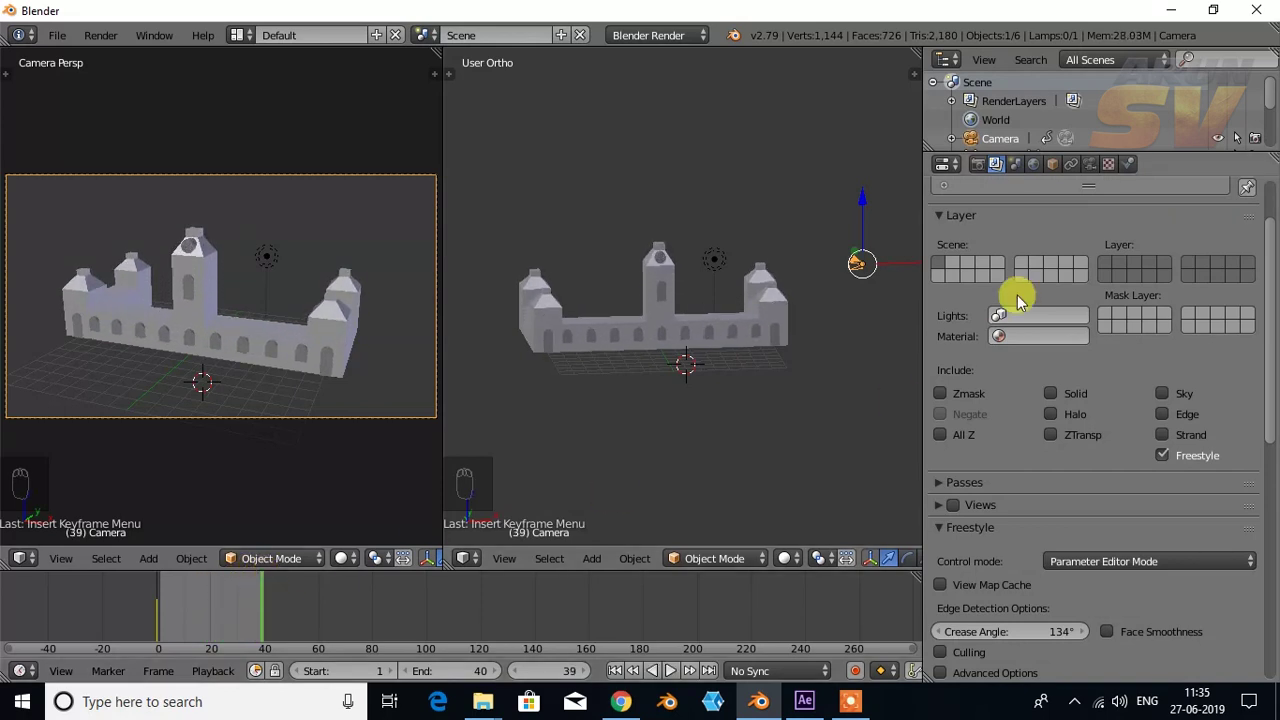
pyautogui.moveTo(919, 269); pyautogui.dragTo(850, 285)
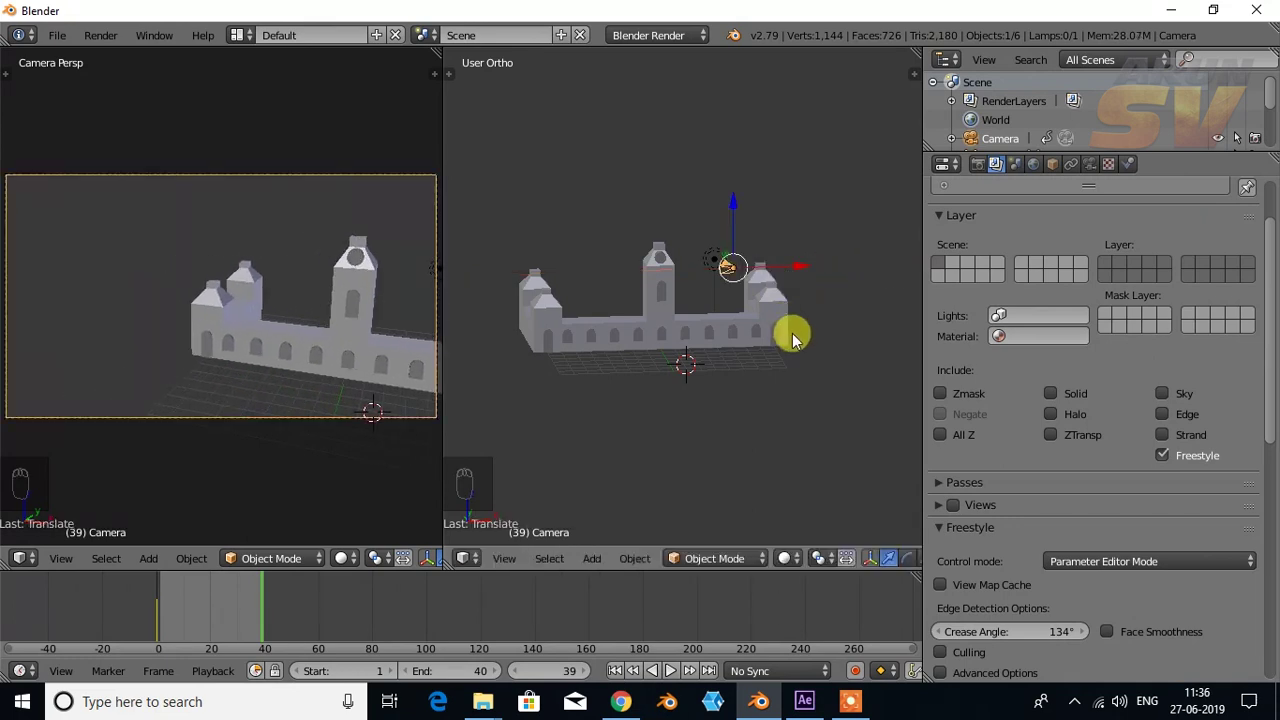
pyautogui.press('KP_7')
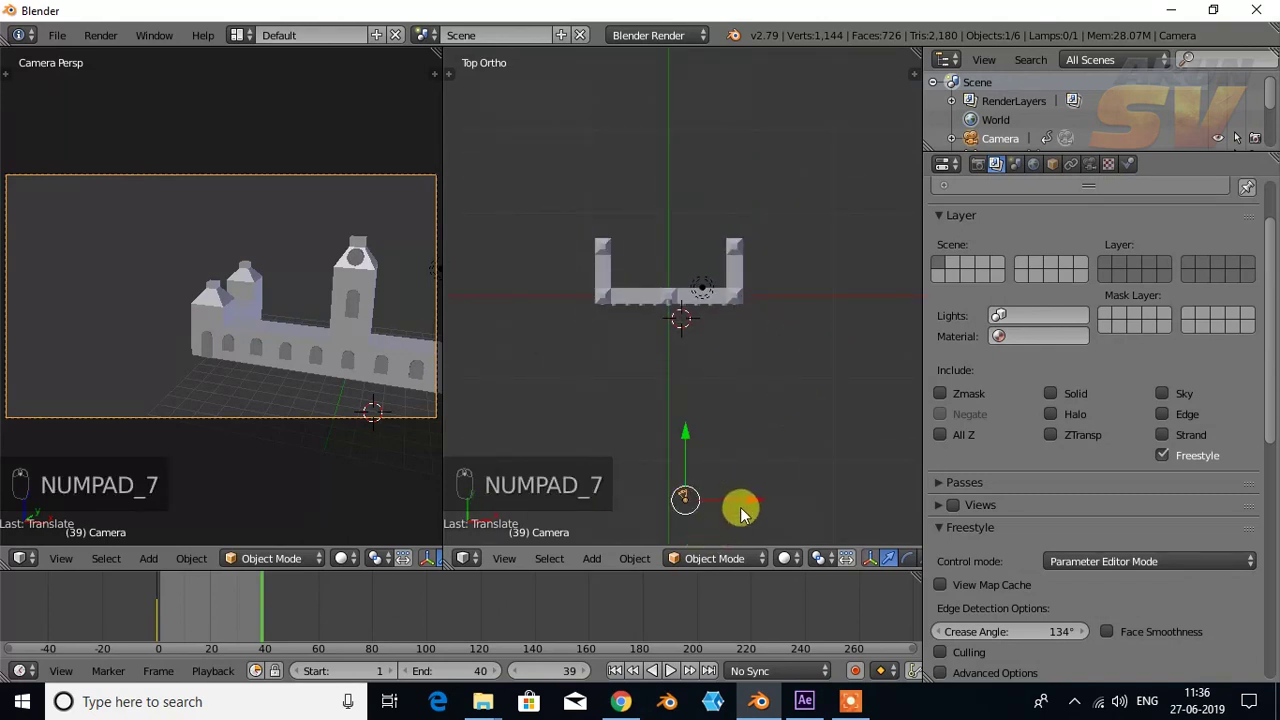
pyautogui.click(745, 506)
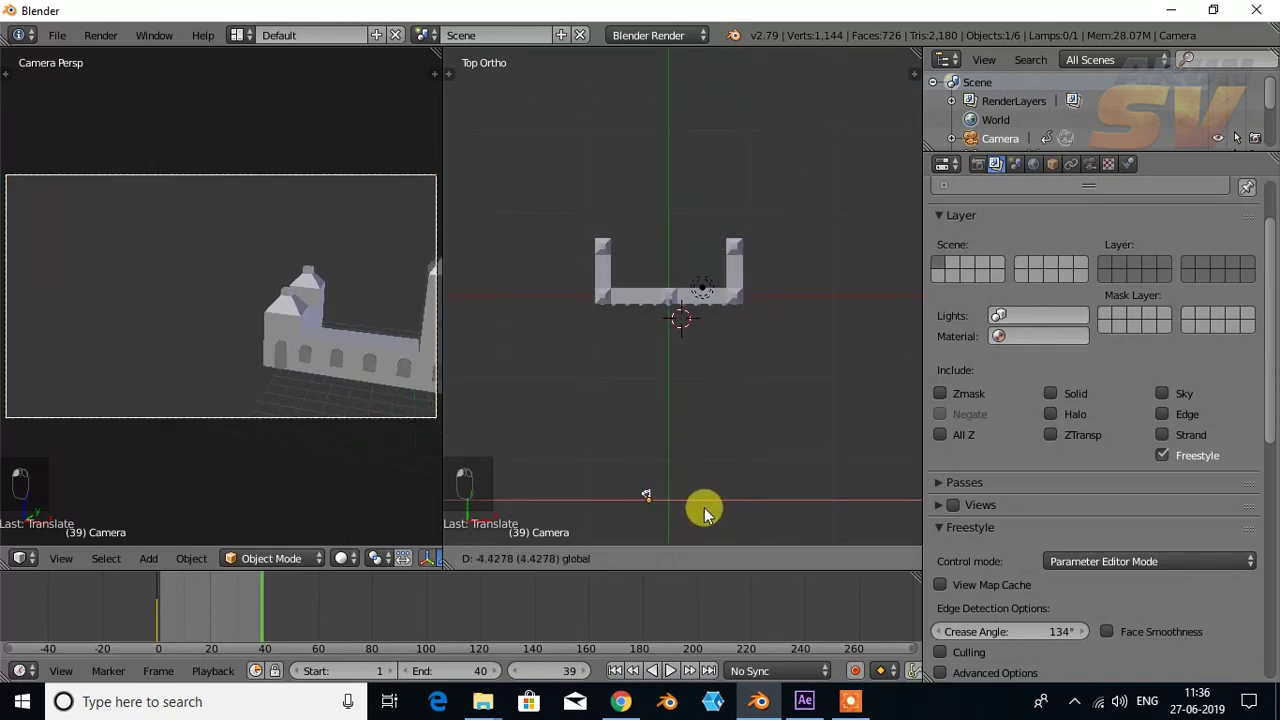
pyautogui.press('r')
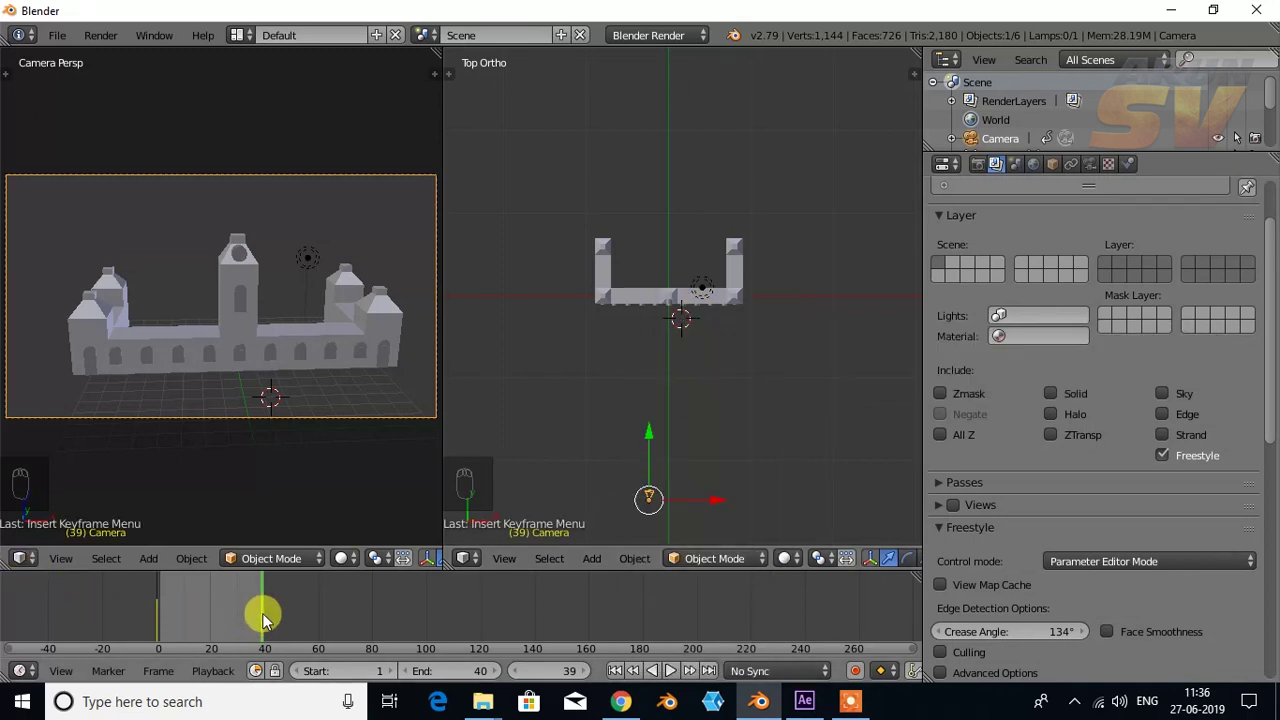
# Step: Return to the animation start and play it back through the camera view with Alt+A
pyautogui.moveTo(266, 599); pyautogui.dragTo(173, 600)
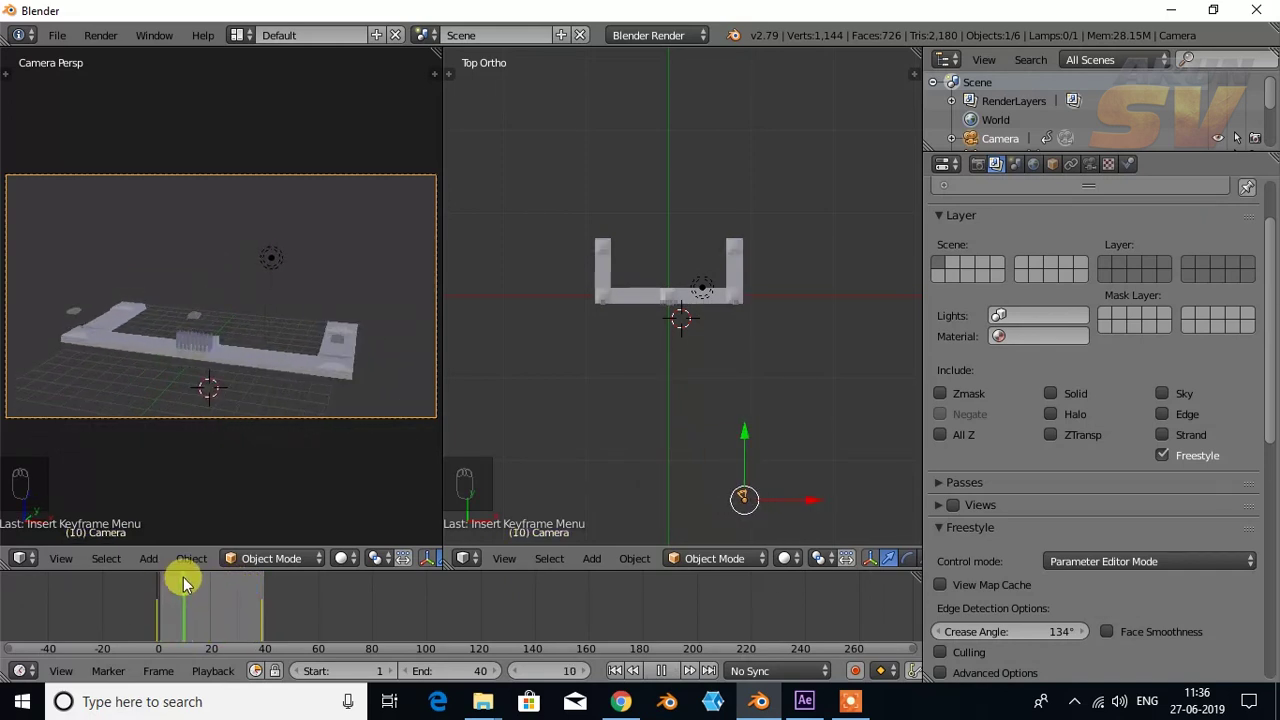
pyautogui.moveTo(672, 673); pyautogui.dragTo(418, 311)
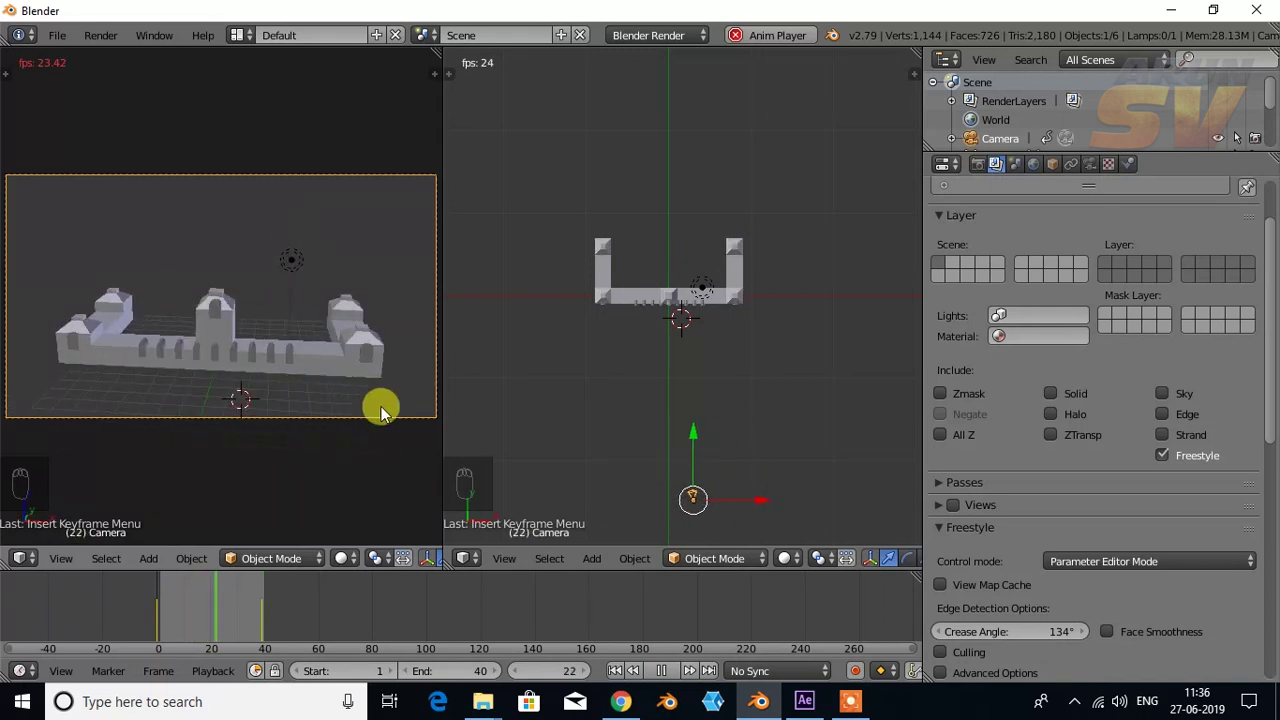